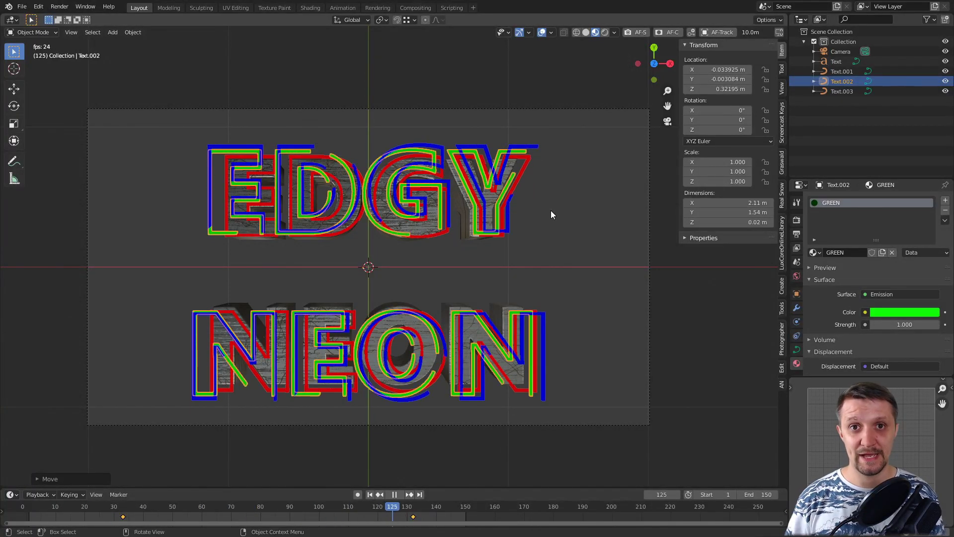
Preview the finished EDGY NEON animation, then start a new General file.
key("space")
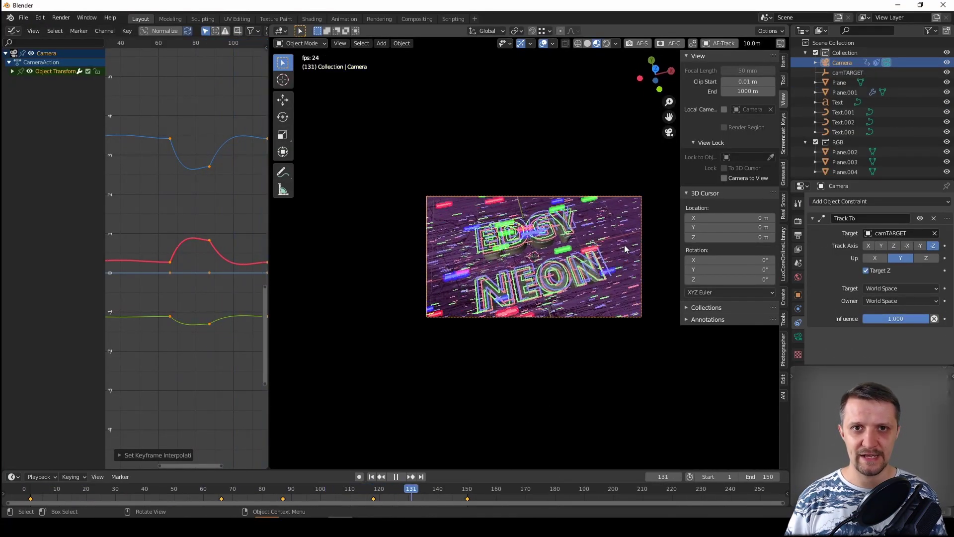
key("t")
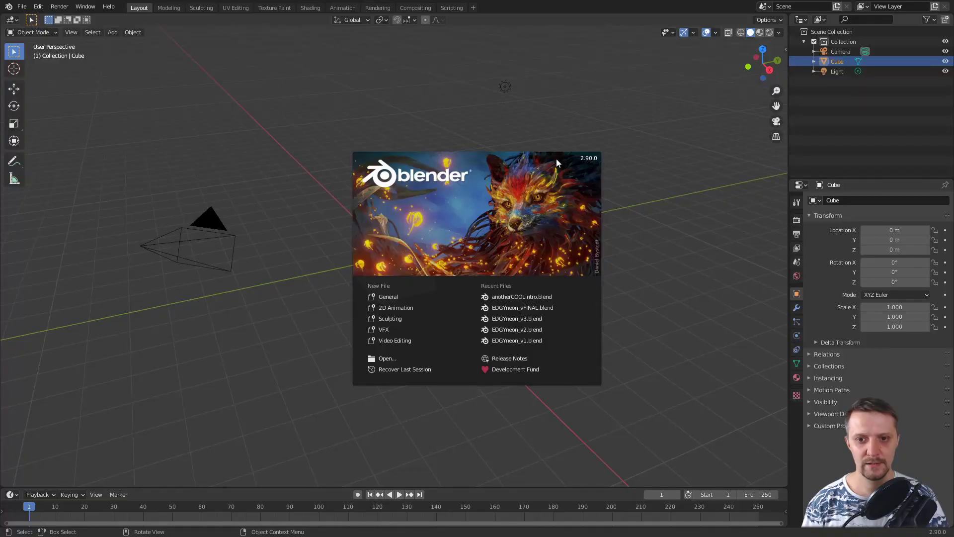
Delete the default cube and the light from the scene.
left_click(465, 296)
key("Delete")
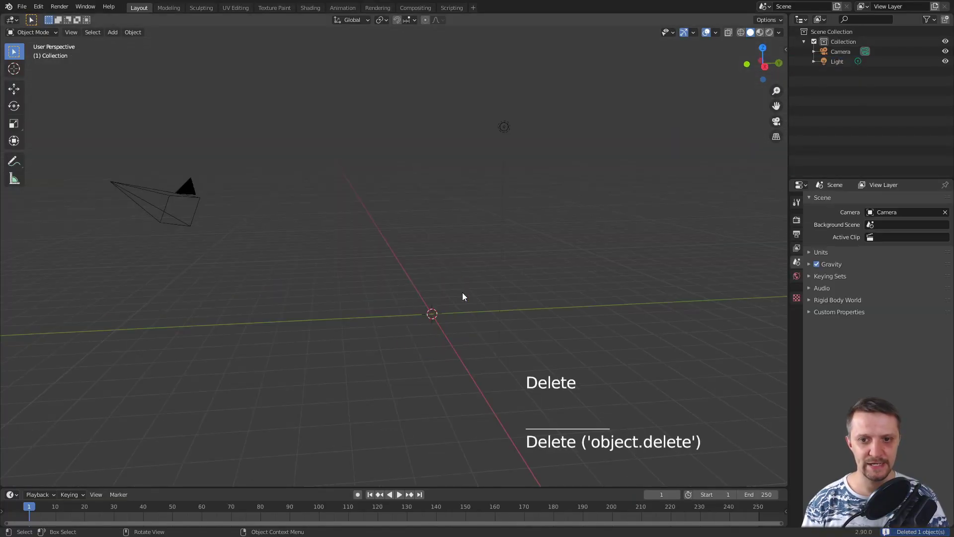
middle_click(549, 247)
left_click(549, 248)
key("Delete")
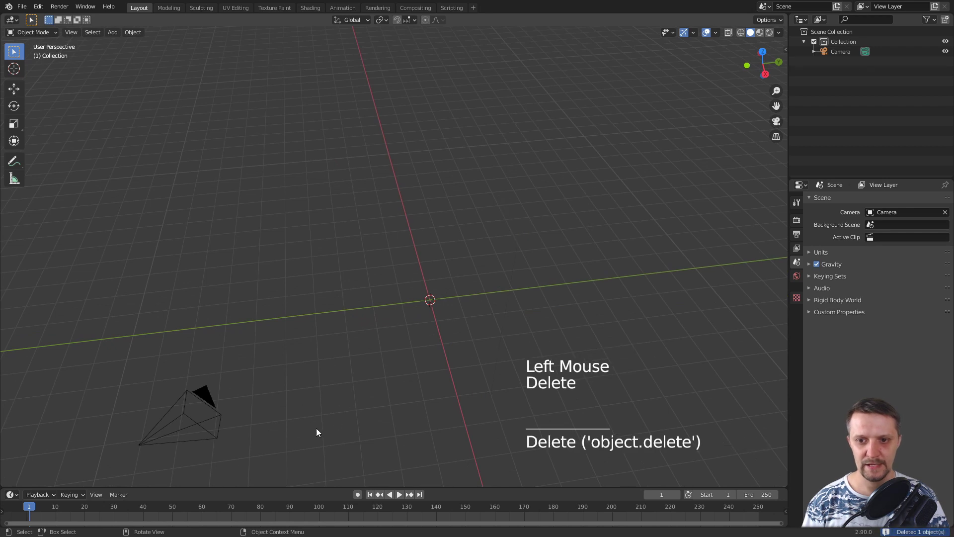
Zero the camera's location and rotation, view through it and raise it along local Z.
left_click(257, 430)
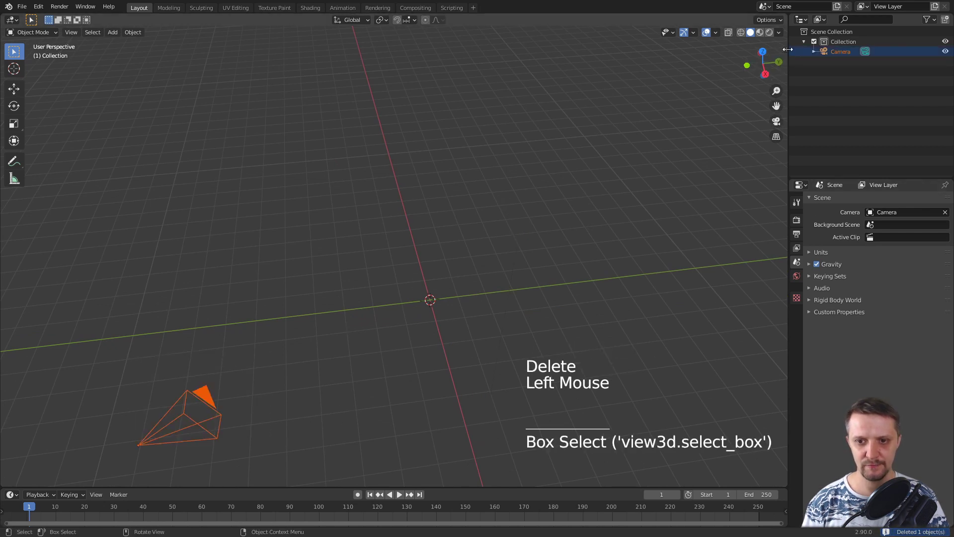
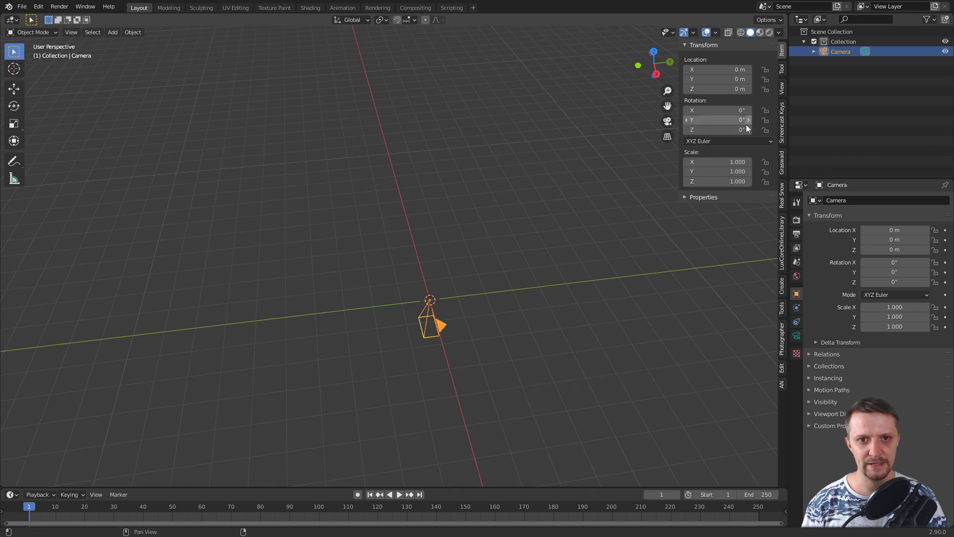
key("KP_0")
key("g")
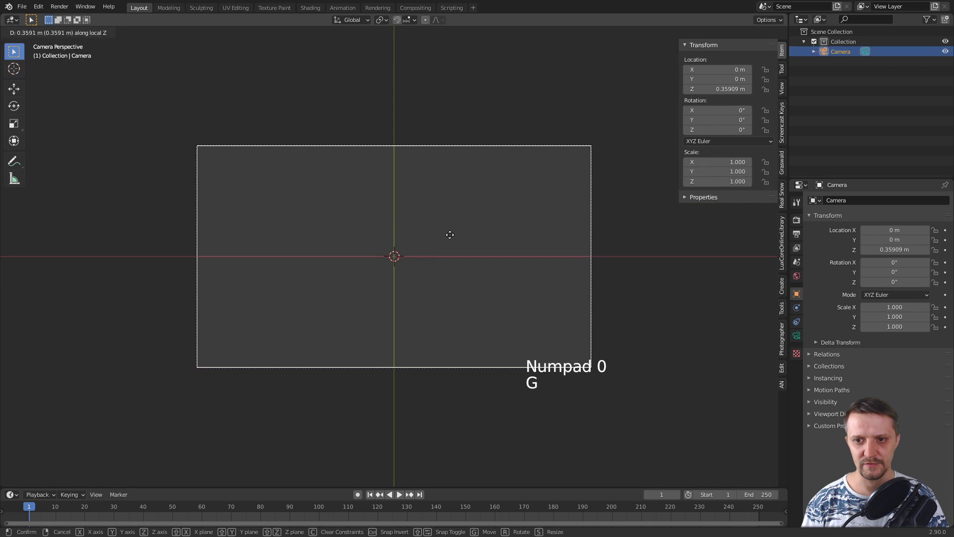
Add a text object and set its horizontal alignment to Center.
key("shift+a")
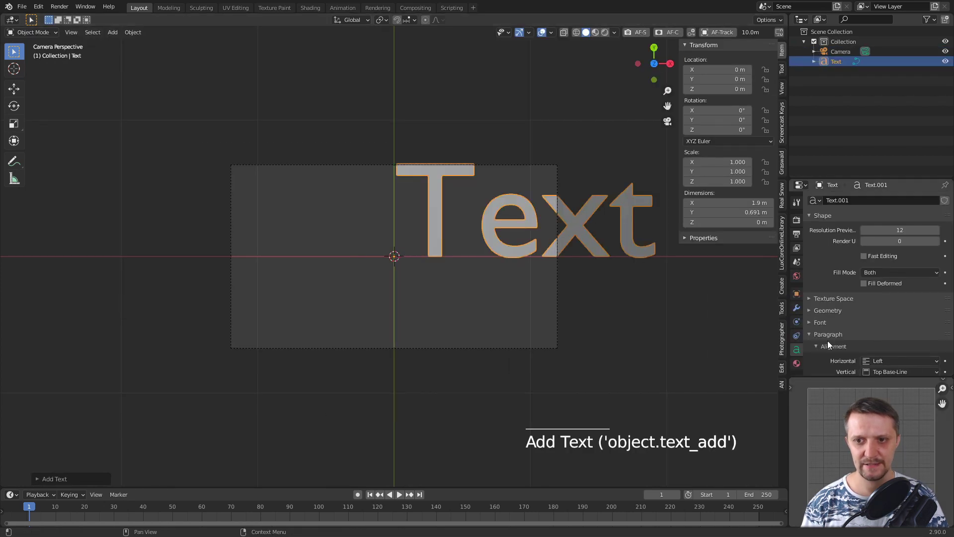
scroll("down", 3)
left_click(900, 322)
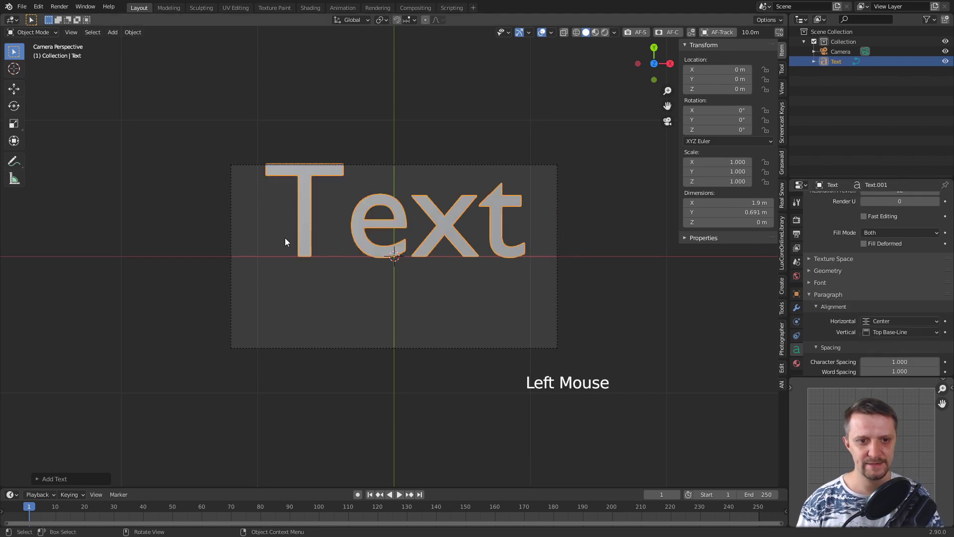
left_click(883, 334)
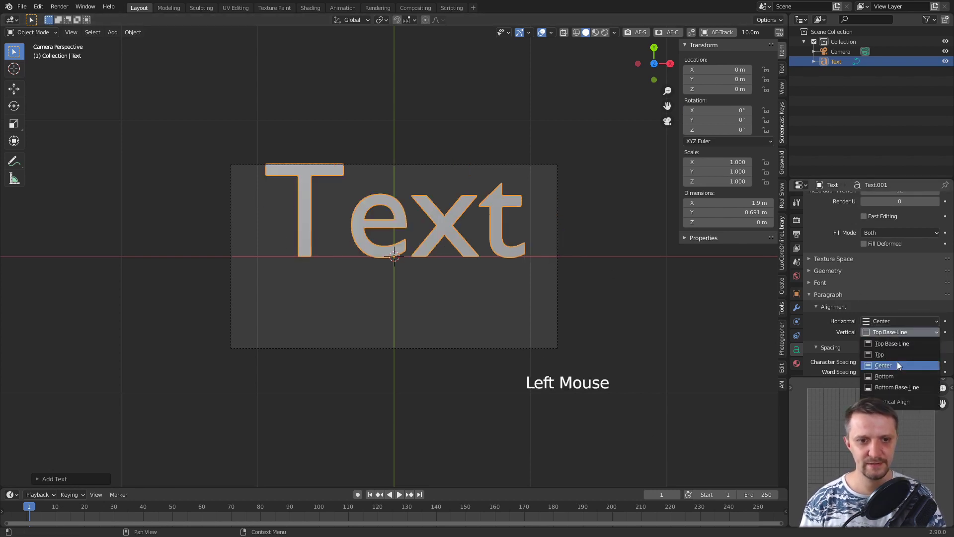
Replace the placeholder text with EDGY and NEON on two lines.
key("Tab")
key("BackSpace")
key("BackSpace")
key("BackSpace")
key("BackSpace")
key("shift+e")
key("shift+d")
key("shift+g")
key("shift+y")
key("Return")
key("shift+n")
key("shift+e")
key("shift+o")
key("shift+n")
key("Tab")
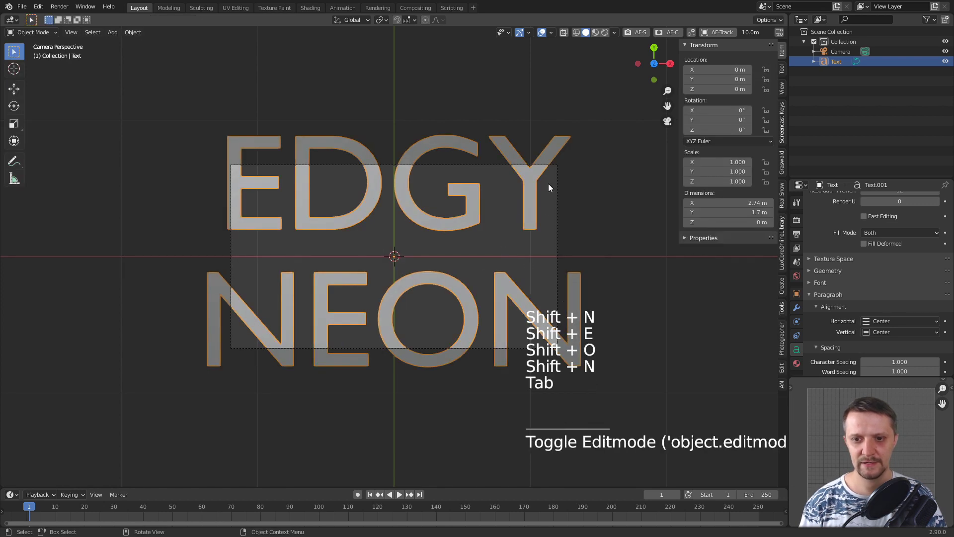
left_click(560, 187)
Pull the camera back along its view axis until EDGY NEON fits in frame.
key("s")
key("g")
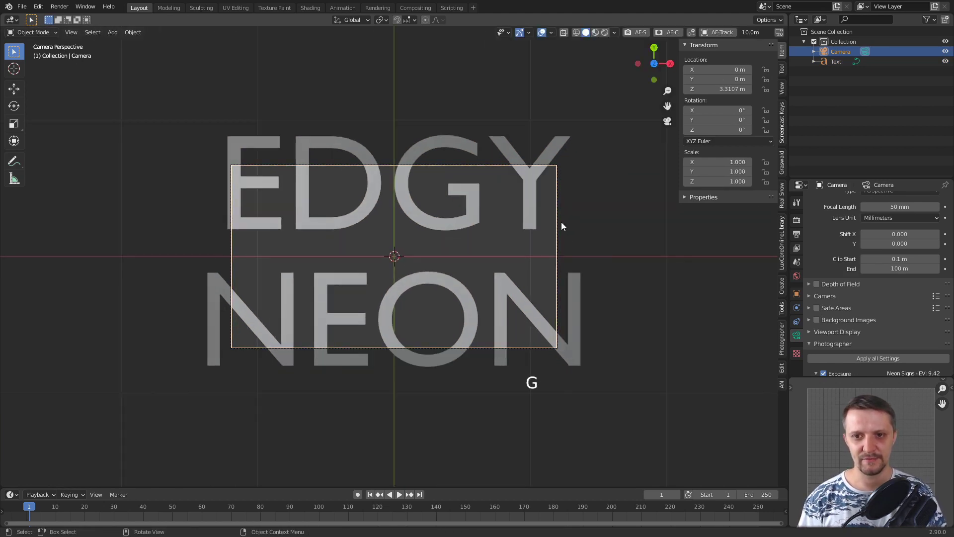
key("g")
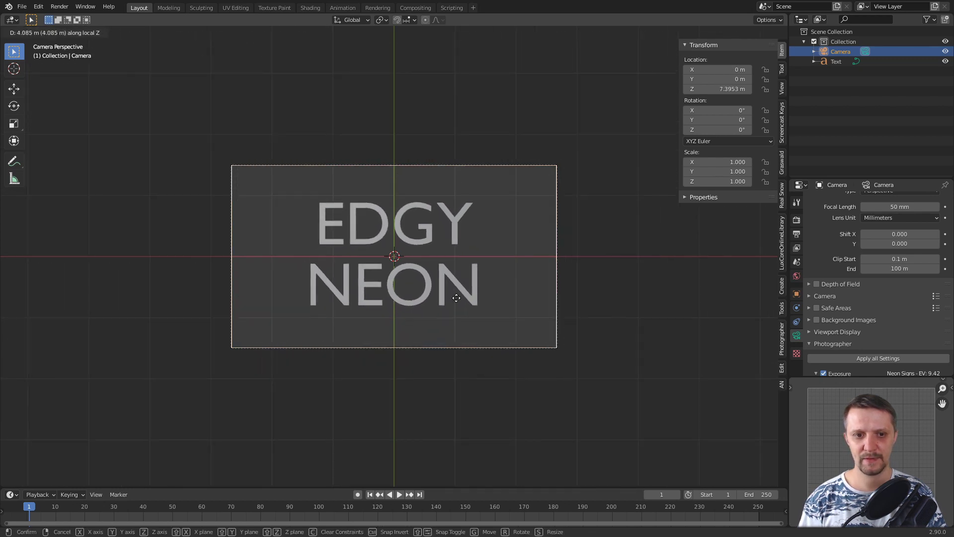
scroll("up", 3)
key("Escape")
Load a bold sans-serif font file for the text in its Font settings.
left_click(556, 241)
left_click(500, 212)
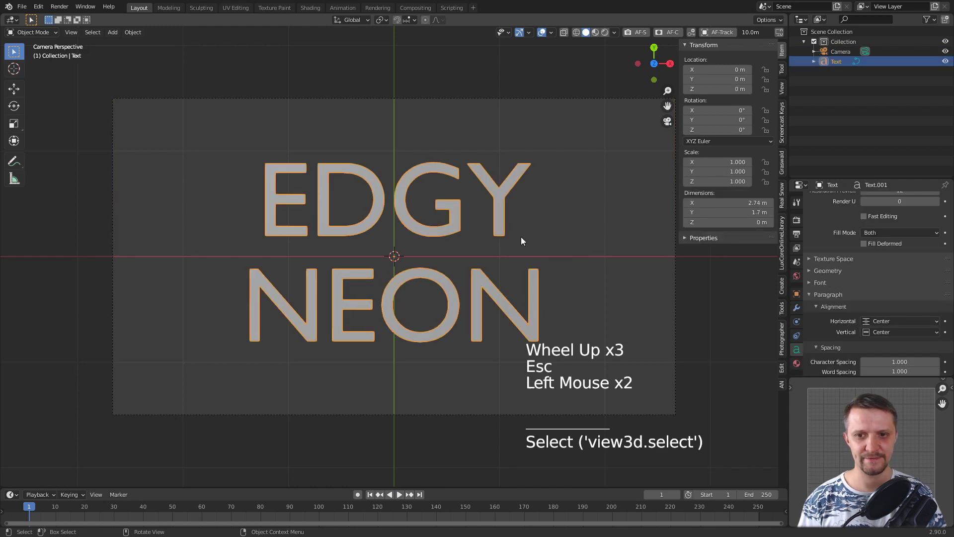
left_click(815, 295)
left_click(880, 309)
scroll("down", 3)
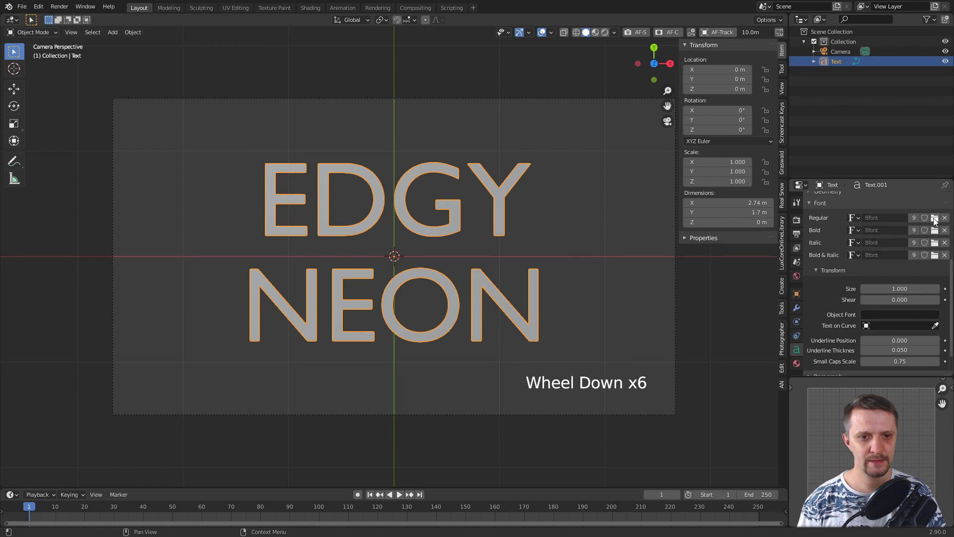
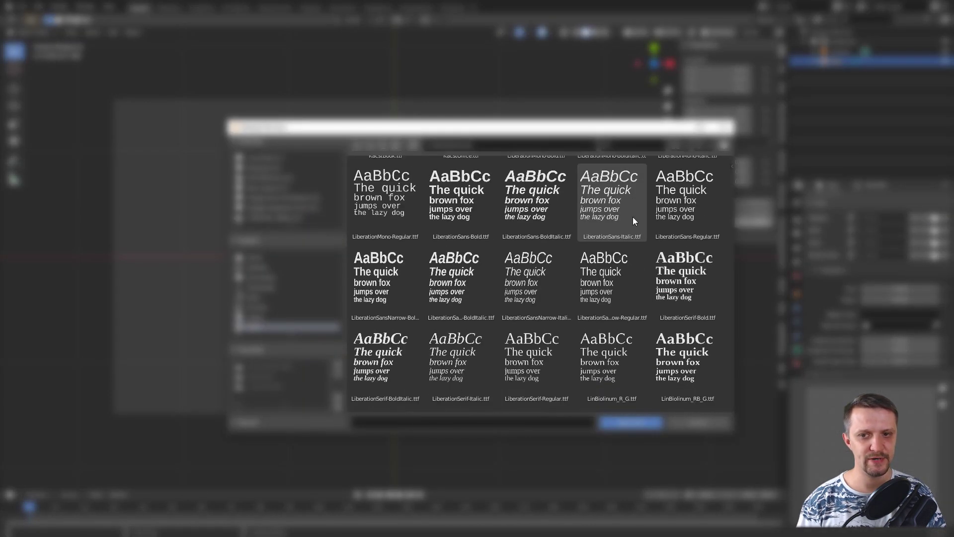
left_click(936, 221)
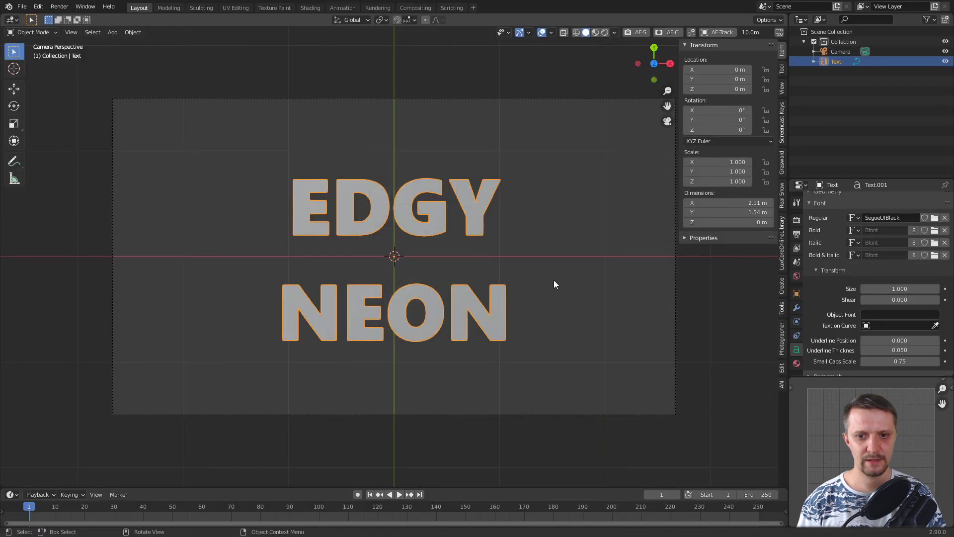
left_click(559, 278)
left_click(481, 230)
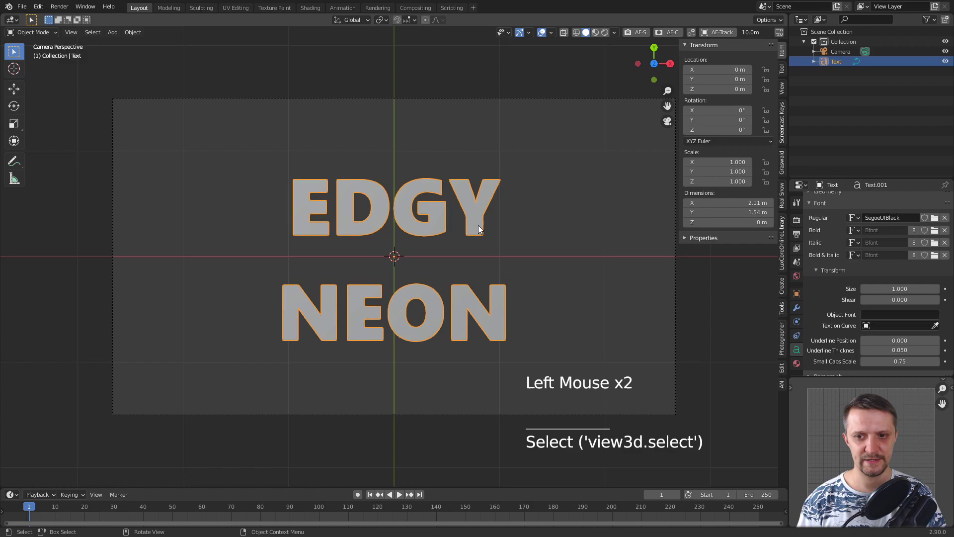
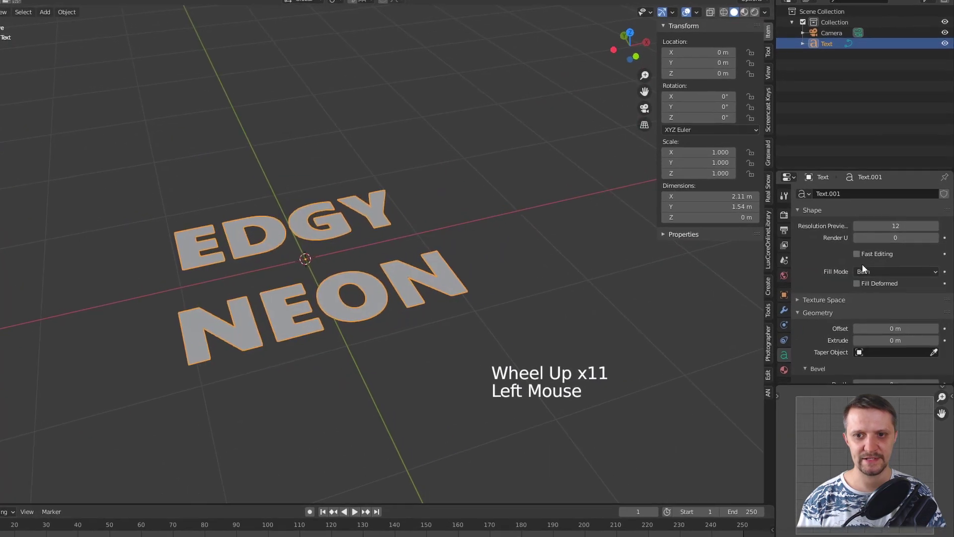
Extrude the lettering into thick 3D letters and check it through the camera.
scroll("down", 3)
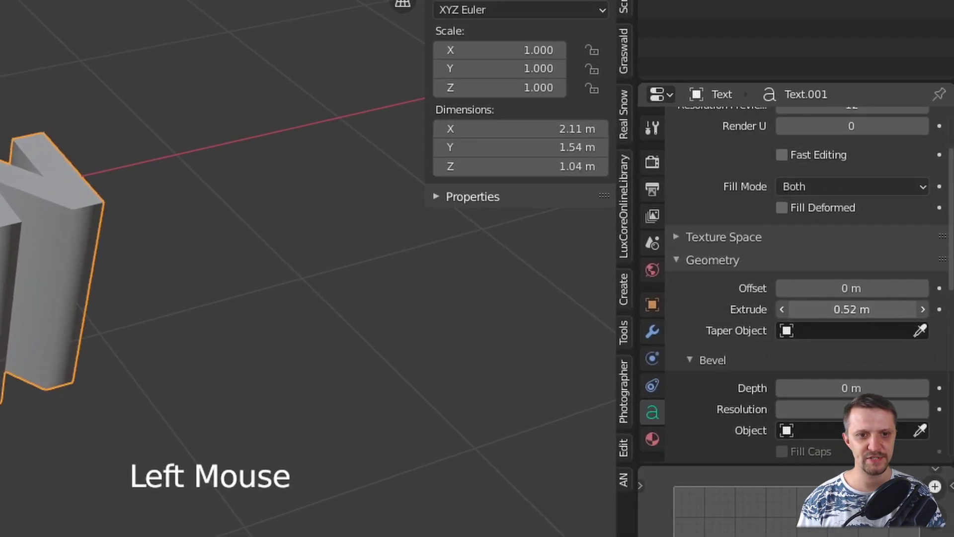
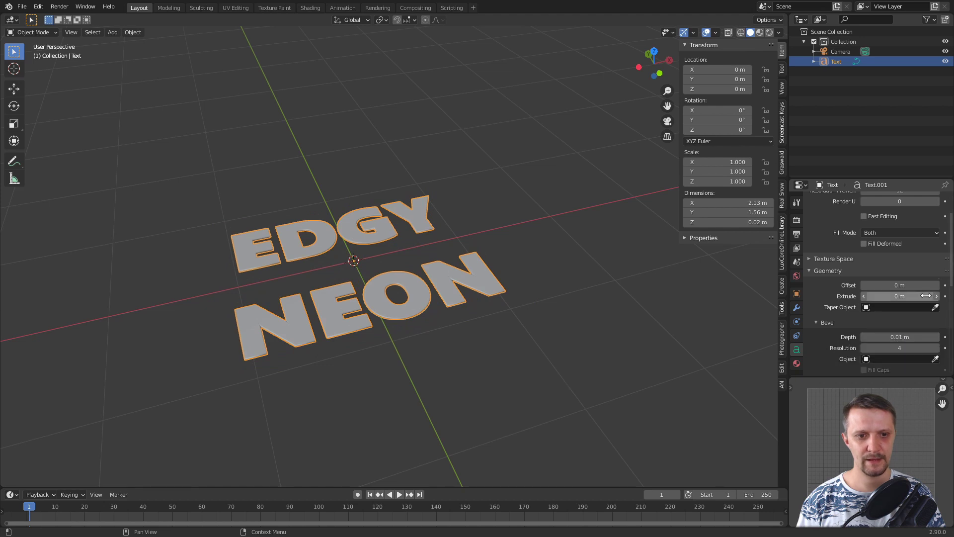
left_click(937, 300)
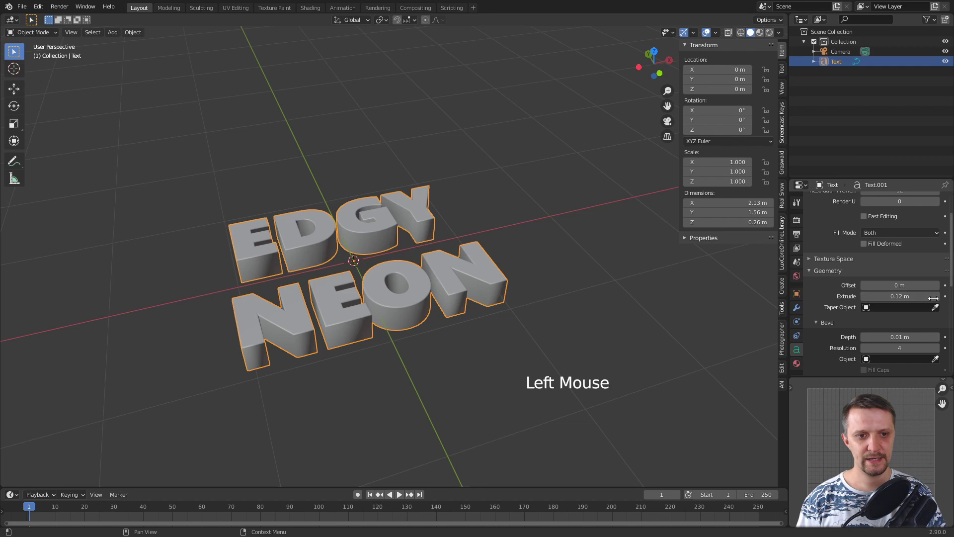
middle_click(401, 332)
middle_click(438, 296)
scroll("up", 3)
middle_click(508, 279)
key("KP_0")
Increase the bevel depth to soften the letters' edges.
left_click(560, 237)
middle_click(560, 237)
scroll("up", 3)
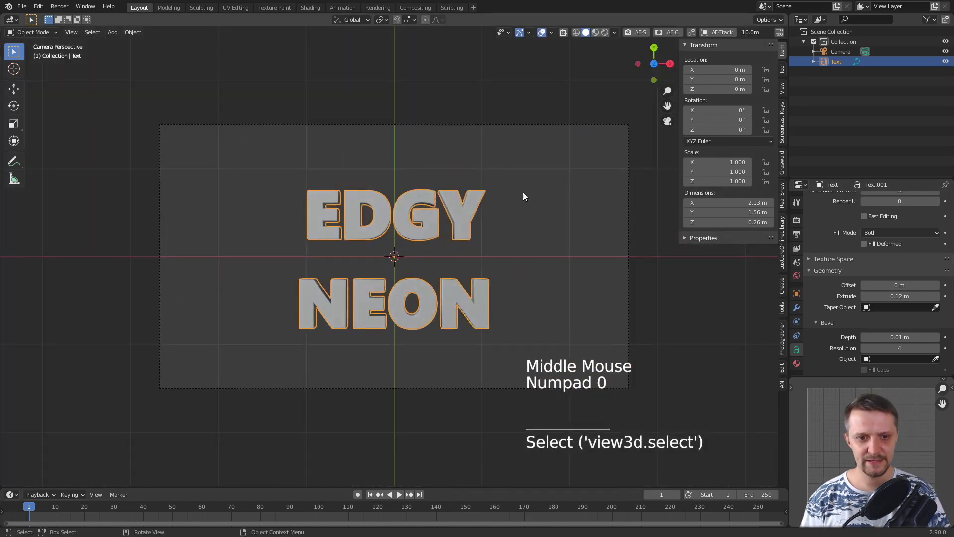
scroll("up", 3)
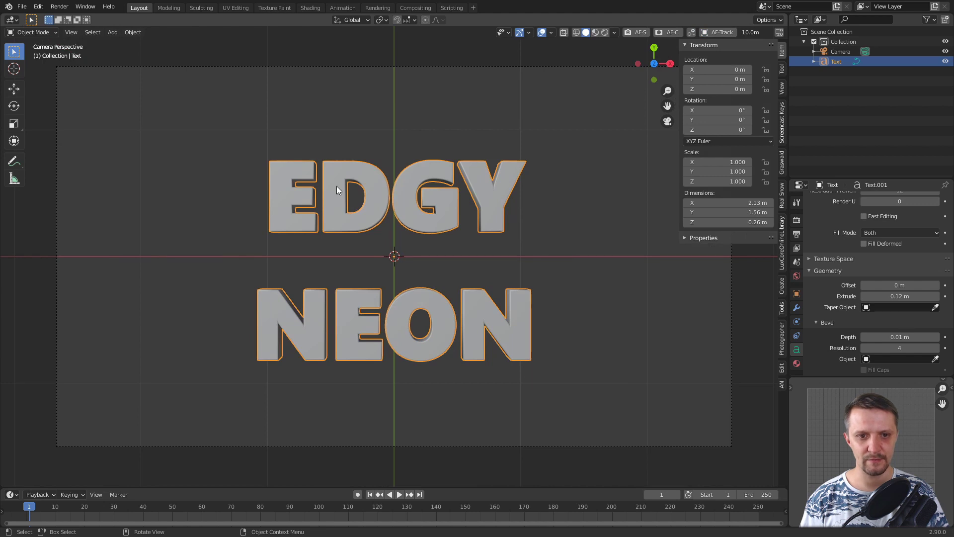
scroll("up", 3)
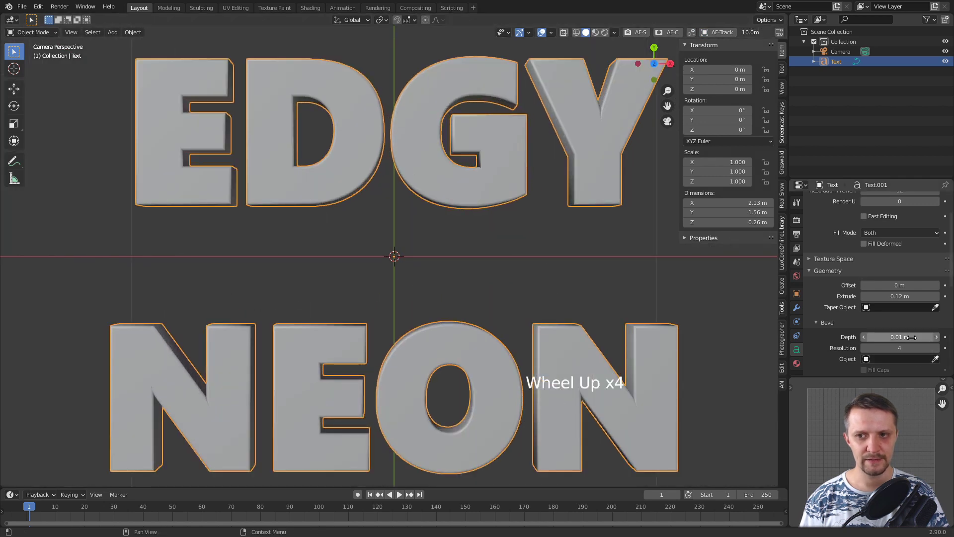
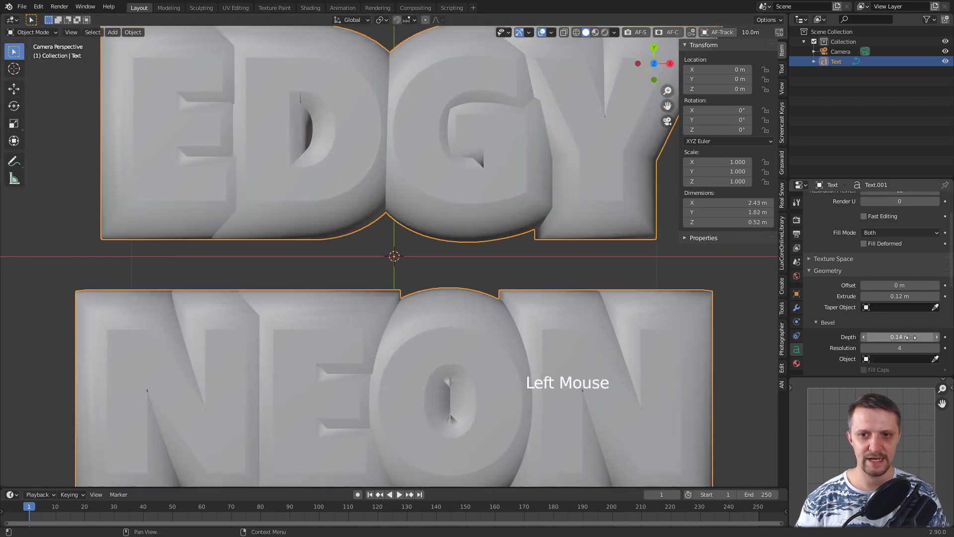
key("ctrl+x")
key("ctrl+z")
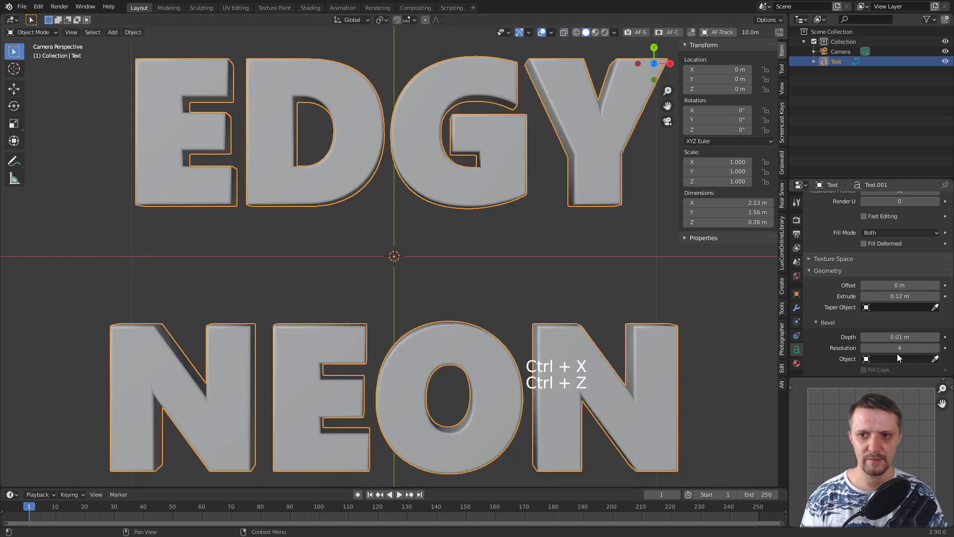
left_click(865, 289)
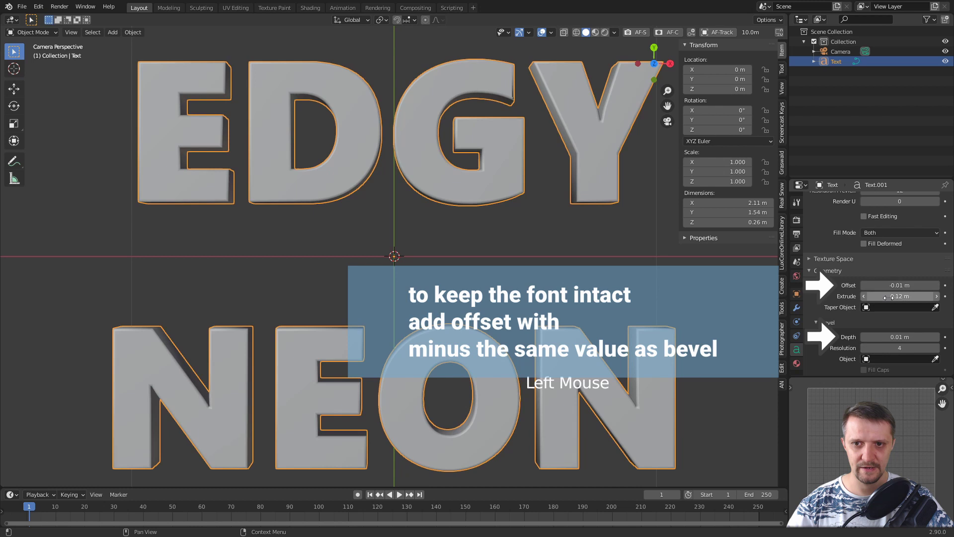
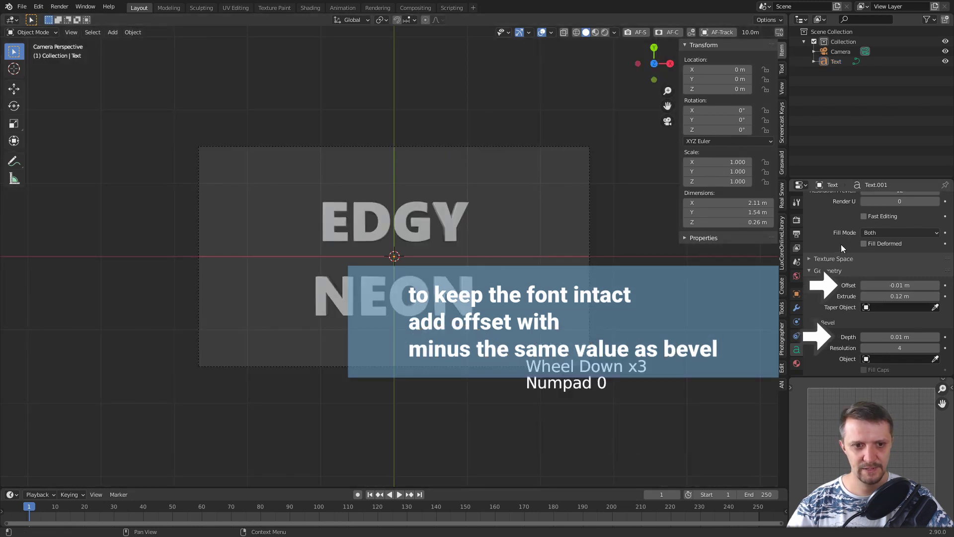
Adjust the render settings, then switch to the Shading workspace with a new Material.001.
left_click(800, 220)
scroll("up", 3)
left_click(901, 198)
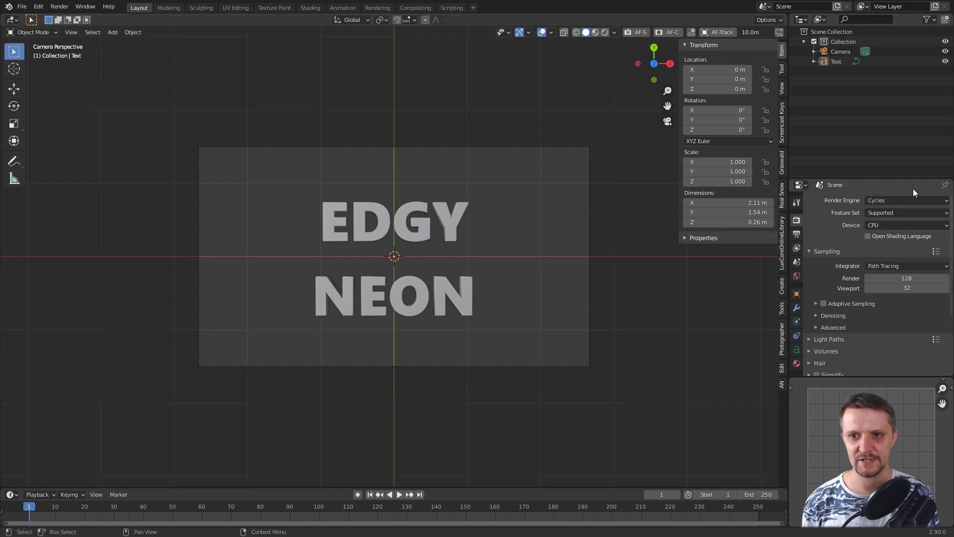
left_click(347, 12)
scroll("up", 3)
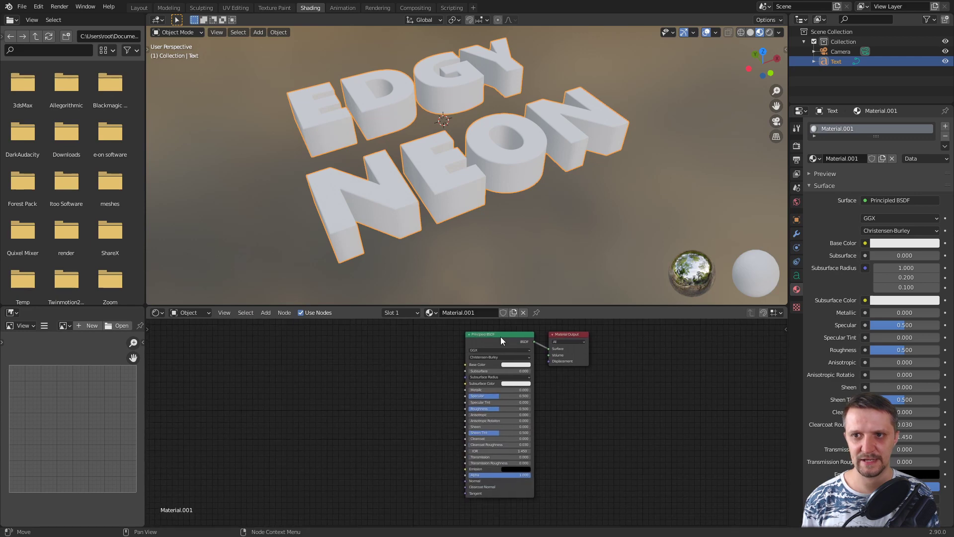
Enable the Node Wrangler add-on and load the Scratches images into the texture nodes.
left_click(35, 8)
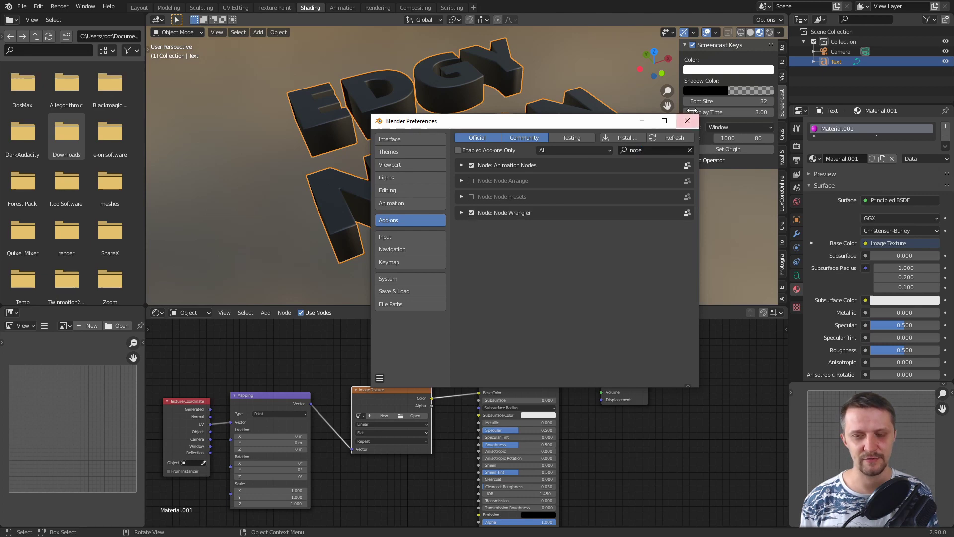
left_click(398, 361)
middle_click(347, 381)
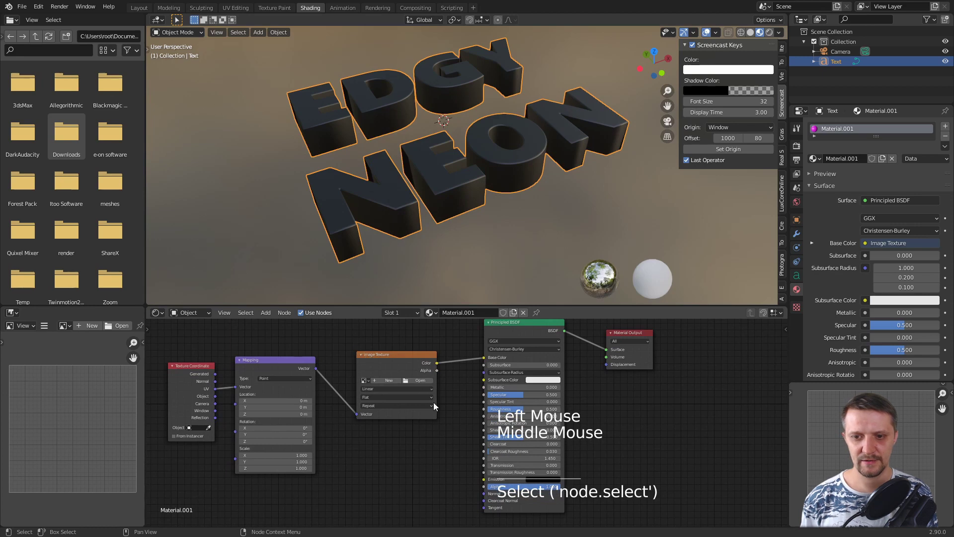
middle_click(468, 422)
scroll("down", 3)
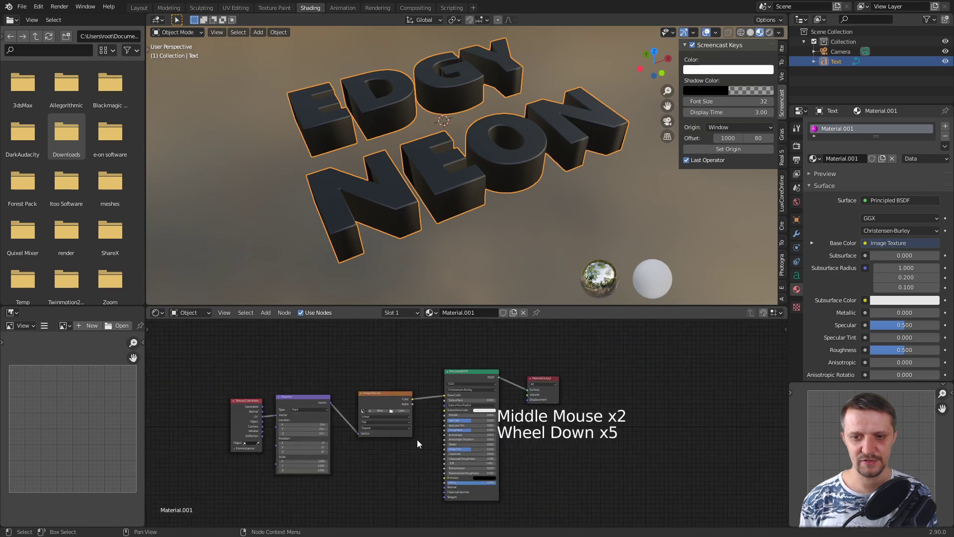
left_click(467, 381)
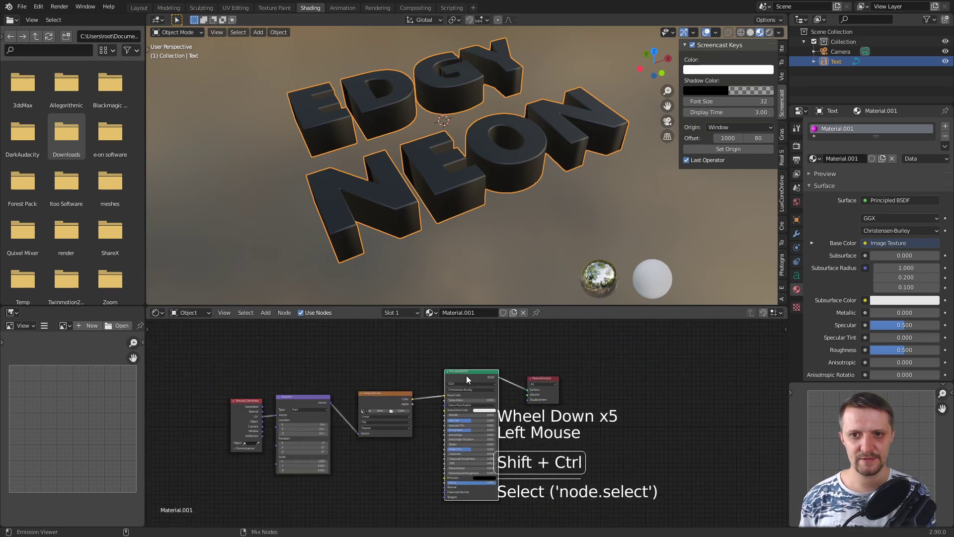
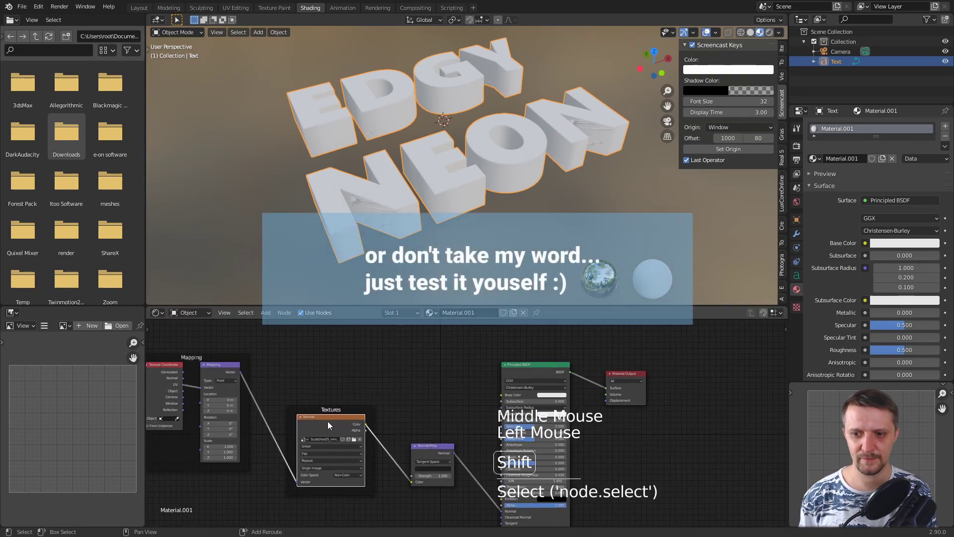
Duplicate the scratch image texture and connect its Color to the Base Color.
key("shift+d")
left_click(358, 391)
left_click(354, 397)
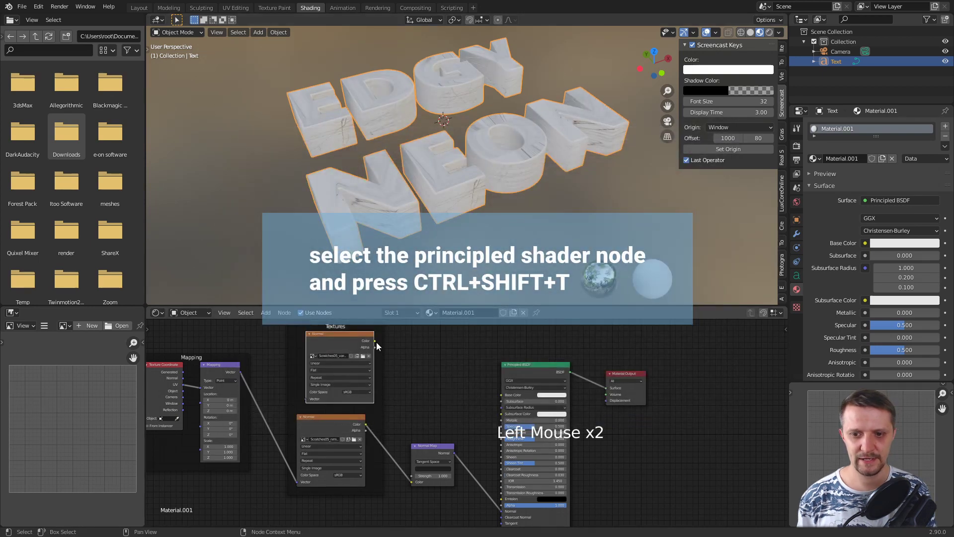
left_click(377, 345)
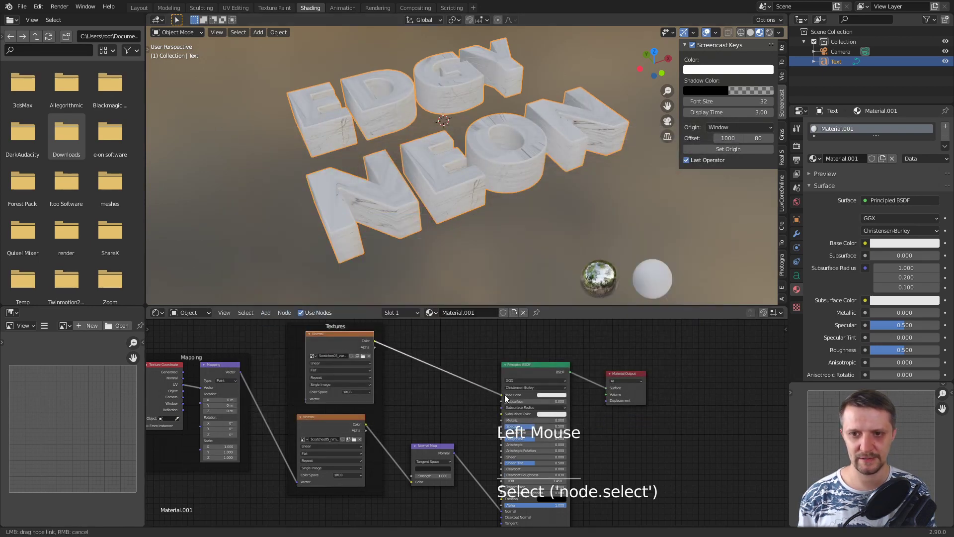
left_click(497, 404)
middle_click(463, 414)
left_click(434, 395)
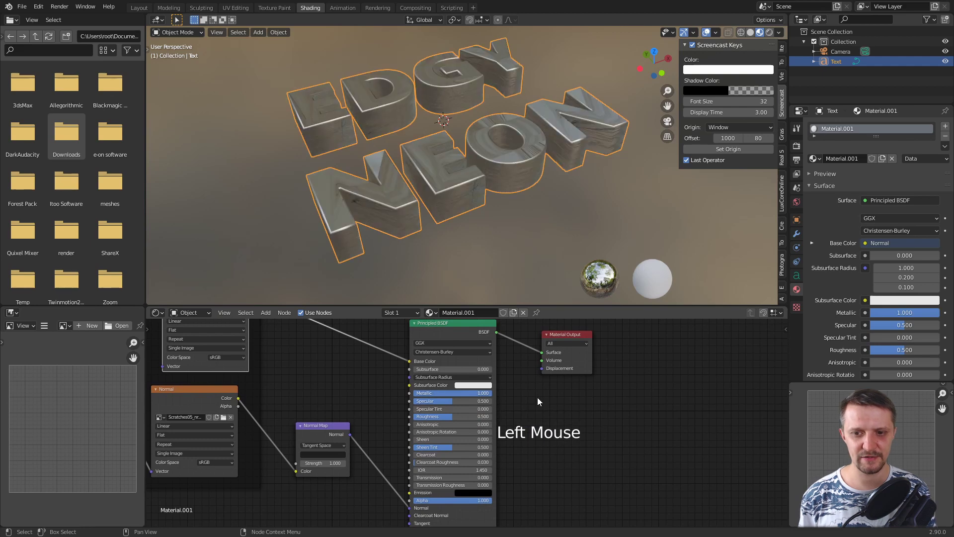
scroll("up", 3)
Set the Mapping node's Scale Z to 0.1 while inspecting the lettering.
middle_click(481, 184)
middle_click(478, 198)
middle_click(590, 228)
middle_click(541, 195)
scroll("down", 3)
middle_click(534, 349)
scroll("up", 3)
middle_click(360, 359)
left_click(294, 389)
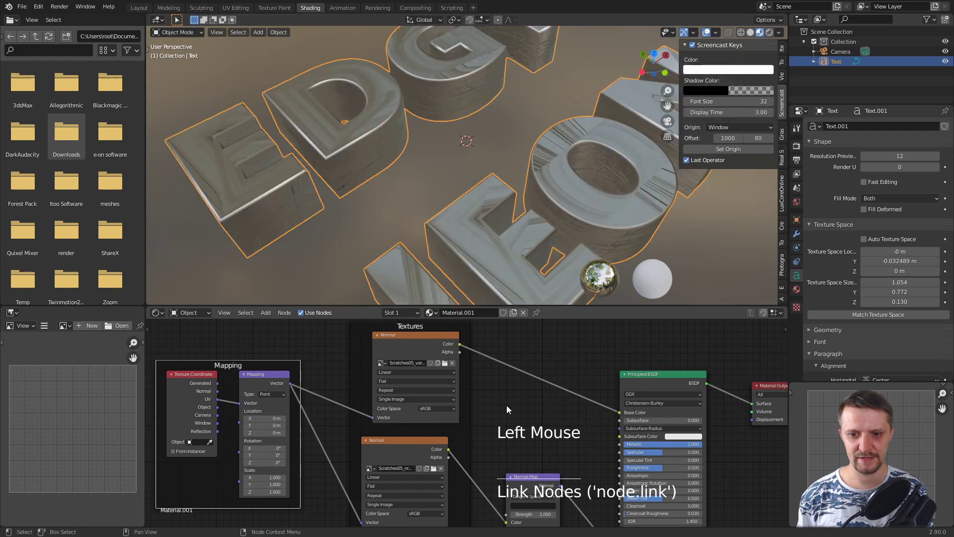
scroll("down", 3)
left_click(465, 372)
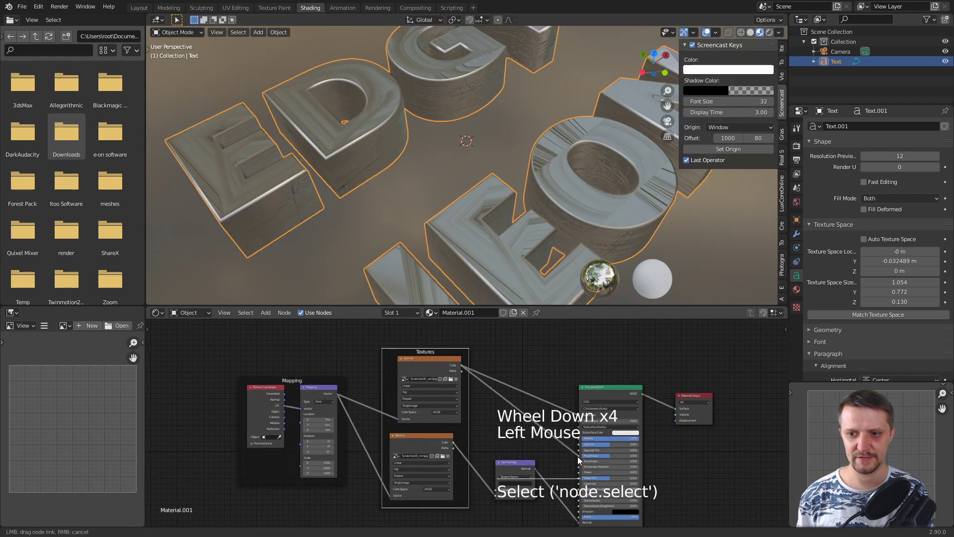
middle_click(433, 481)
scroll("up", 3)
left_click(322, 360)
Set both scratch textures to Box projection with full Blend.
middle_click(364, 377)
scroll("down", 3)
middle_click(448, 415)
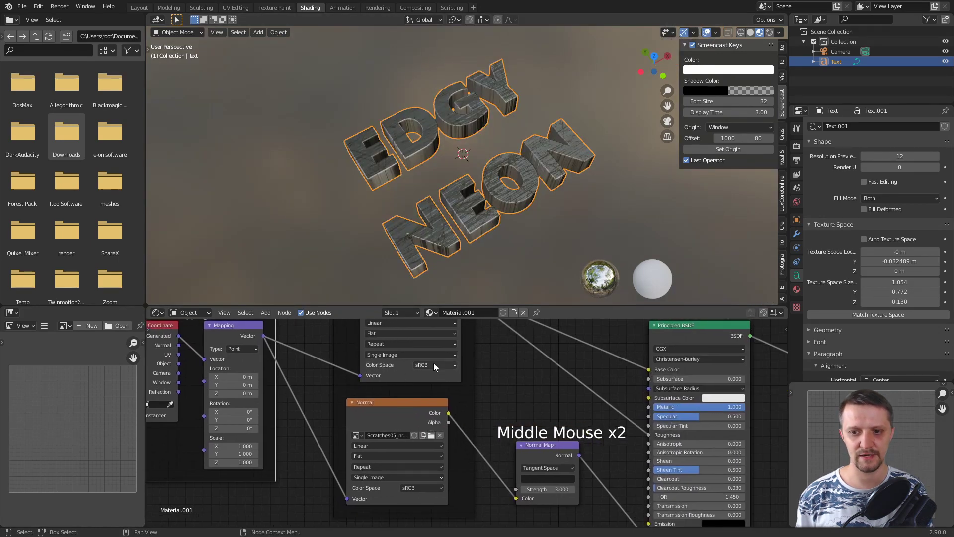
middle_click(507, 370)
left_click(395, 355)
scroll("up", 3)
middle_click(394, 217)
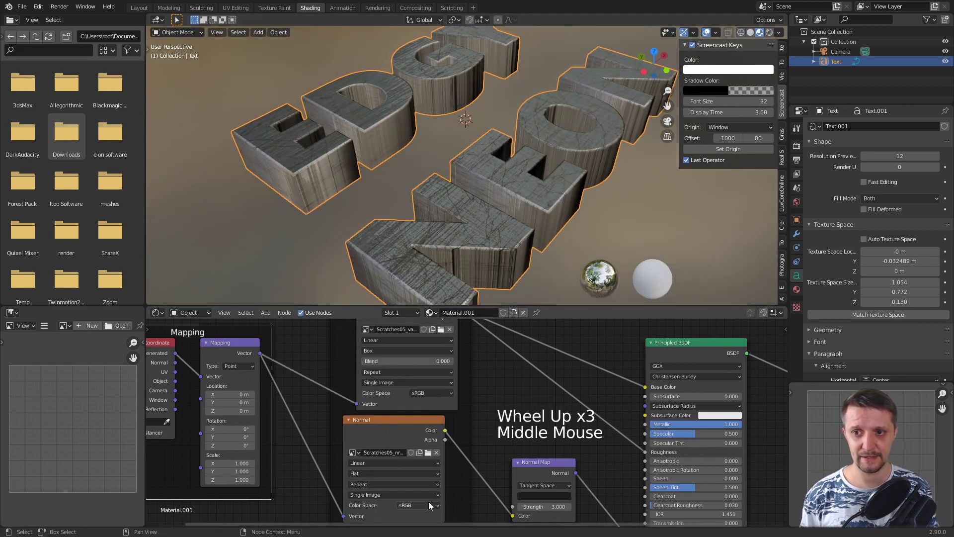
left_click(383, 472)
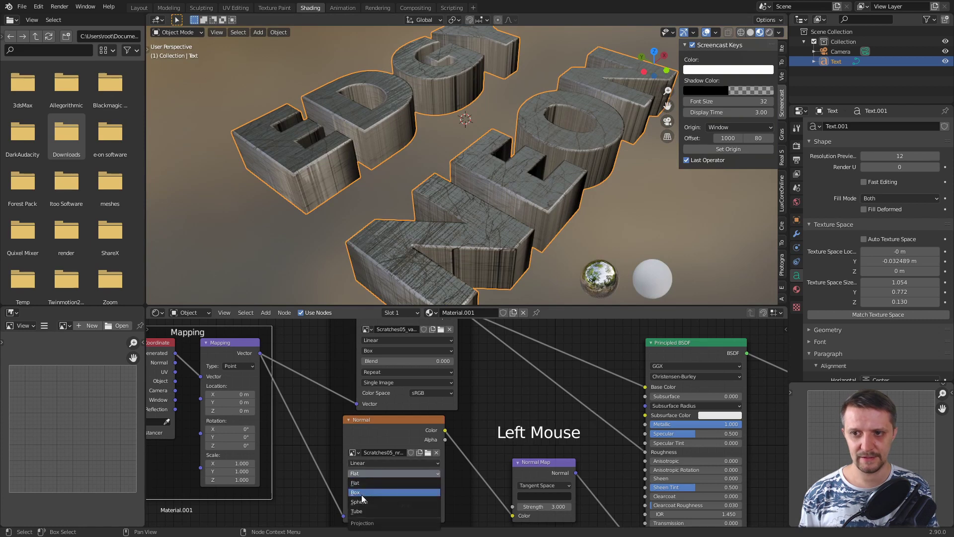
middle_click(409, 210)
scroll("up", 3)
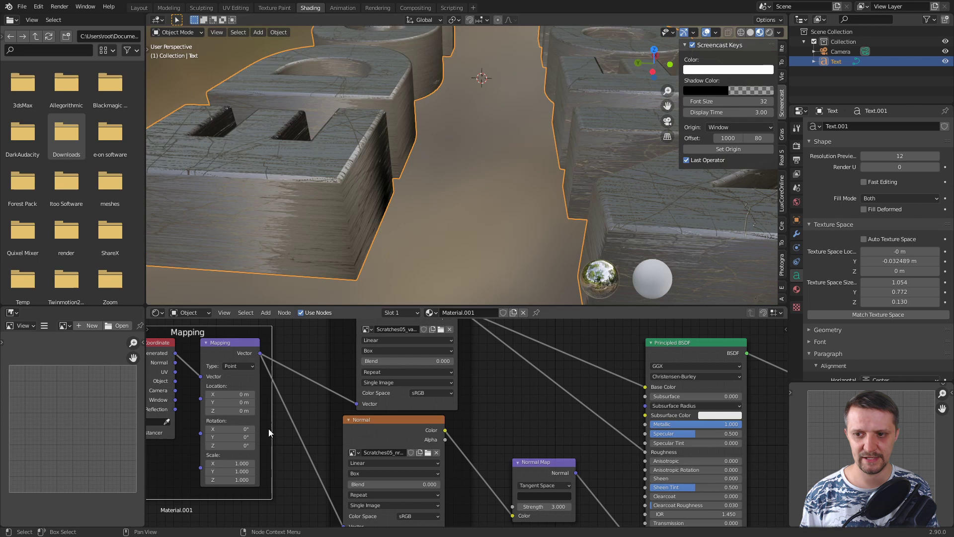
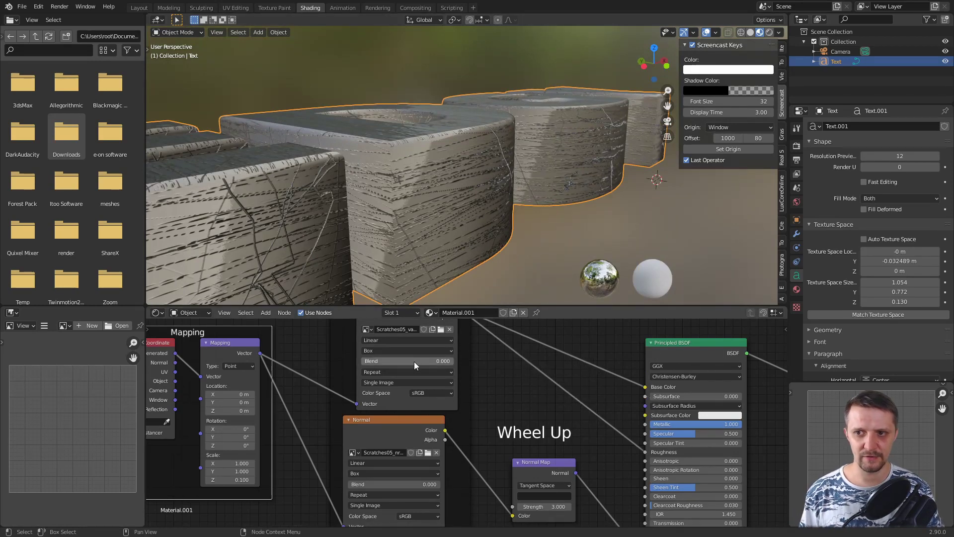
left_click(434, 367)
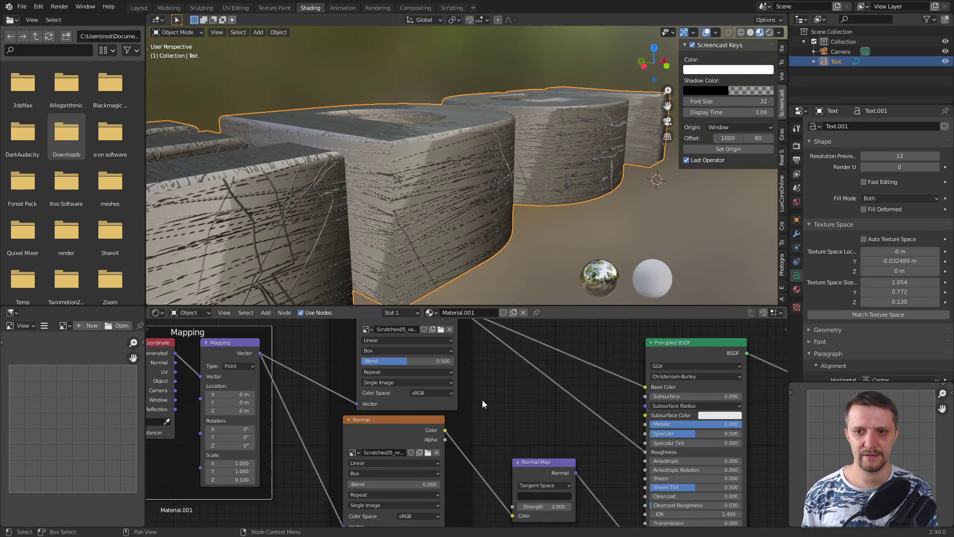
double_click(423, 494)
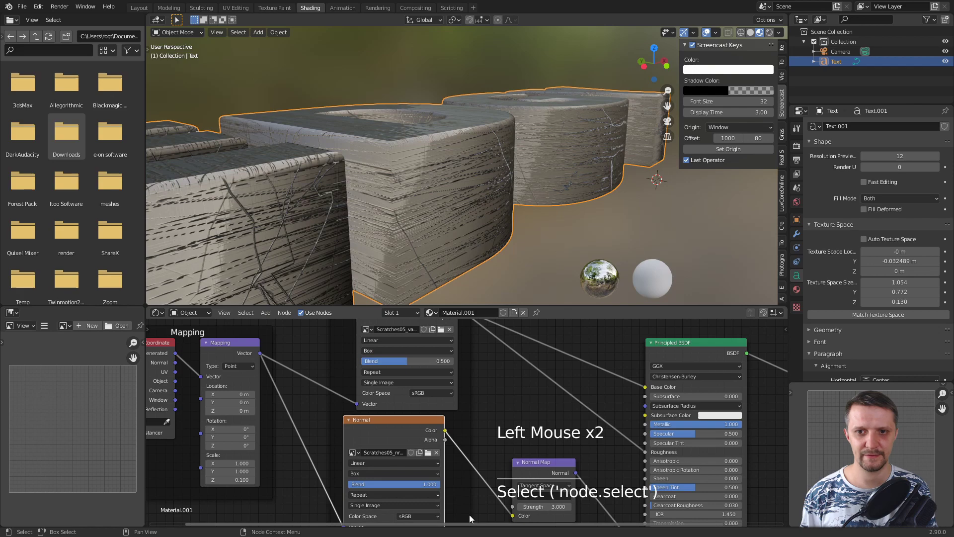
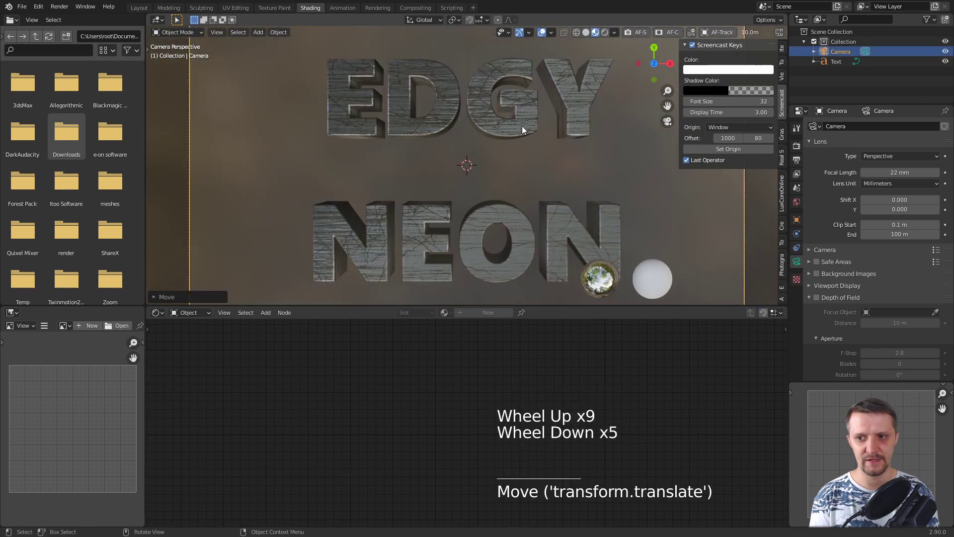
Frame the text in the camera and switch the Shader Editor to the World nodes.
left_click(540, 187)
scroll("down", 3)
middle_click(530, 184)
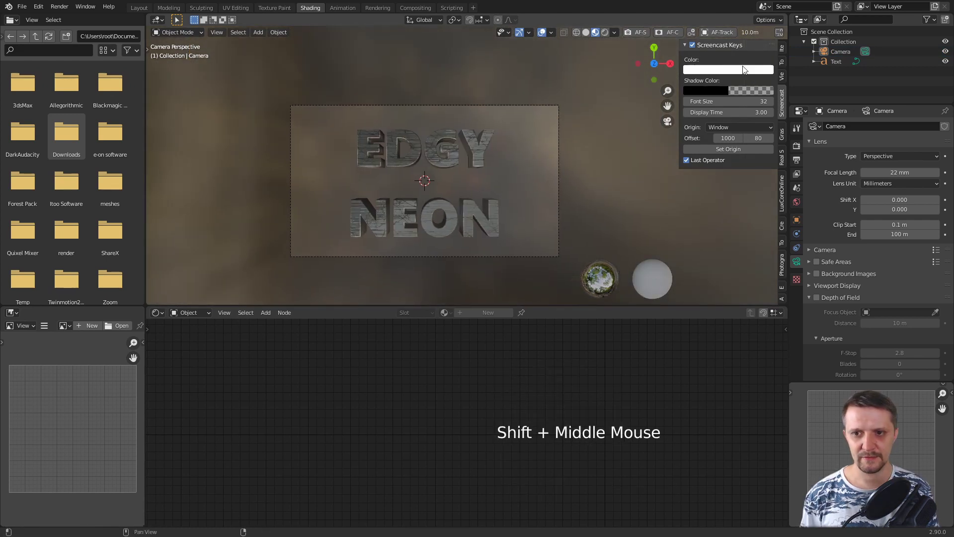
left_click(609, 34)
scroll("up", 3)
left_click(194, 314)
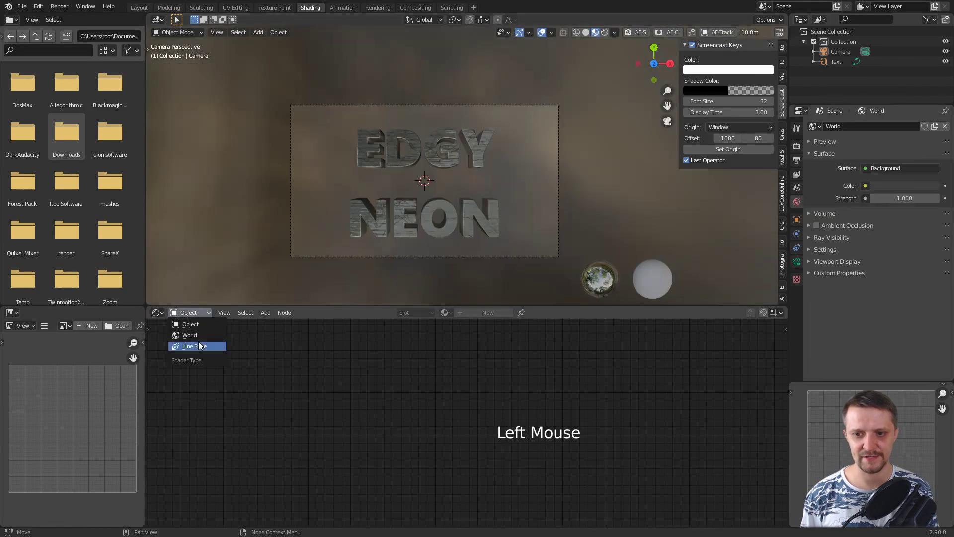
middle_click(670, 380)
scroll("down", 3)
Add a Nishita Sky Texture node feeding the world Background colour.
key("shift+a")
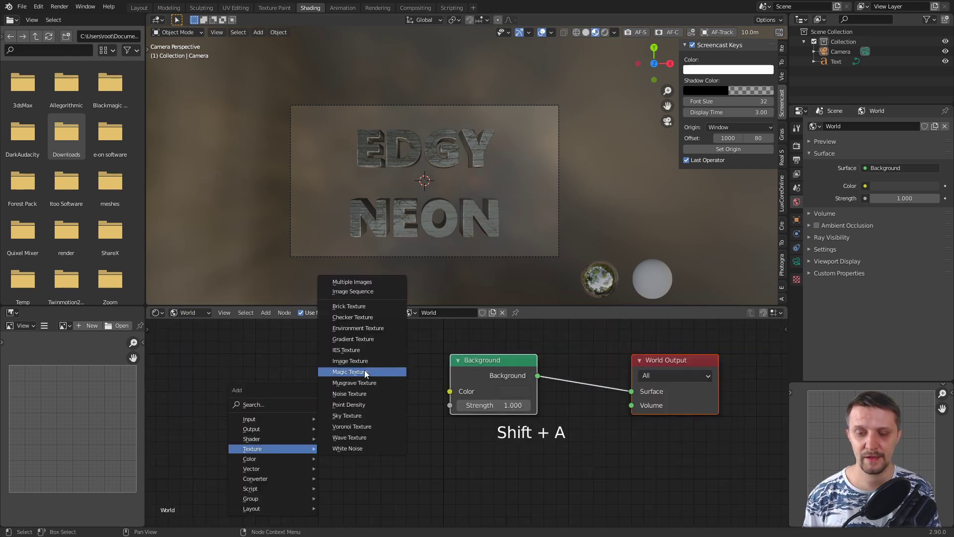
left_click(402, 371)
middle_click(503, 353)
scroll("down", 3)
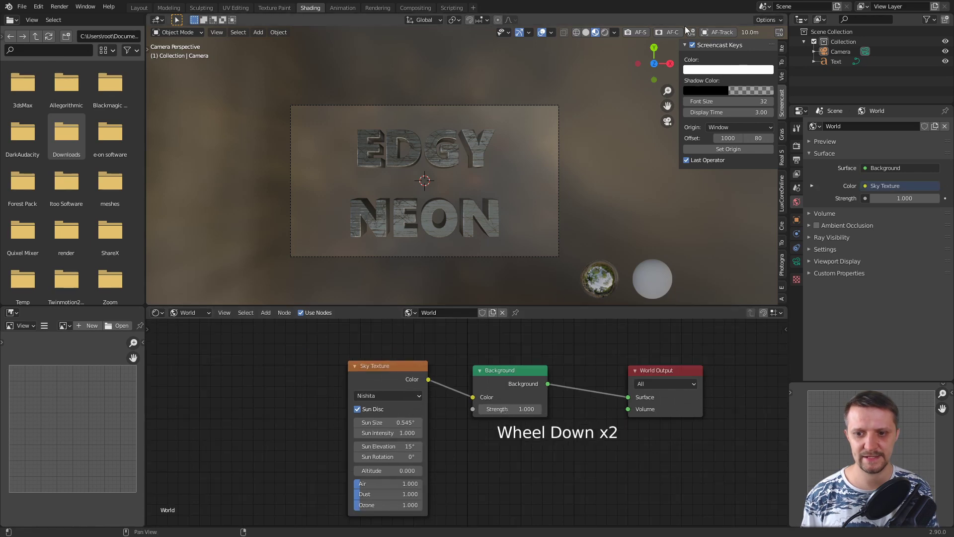
Set the sky's sun elevation to 33°, tune altitude and ozone, and lower World Strength.
left_click(610, 33)
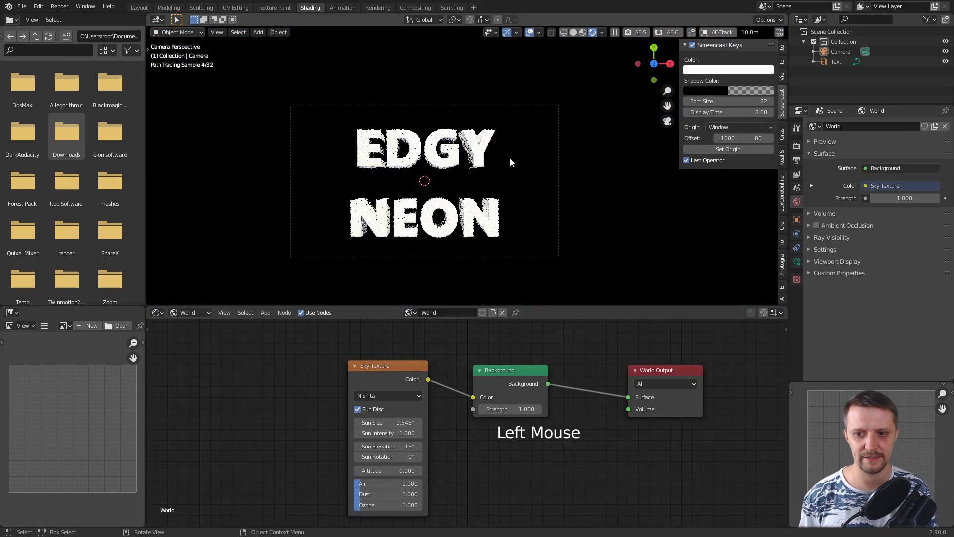
middle_click(470, 225)
scroll("down", 3)
middle_click(500, 187)
middle_click(502, 145)
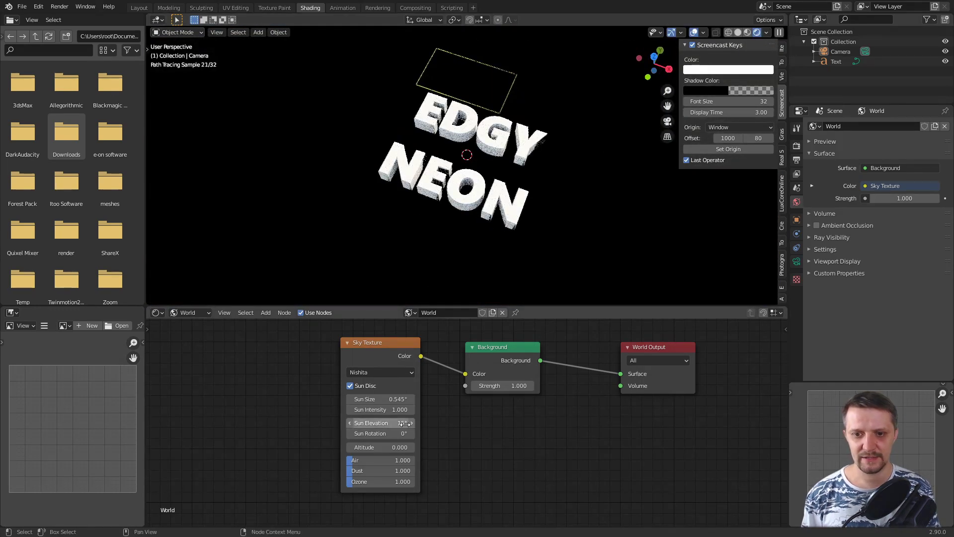
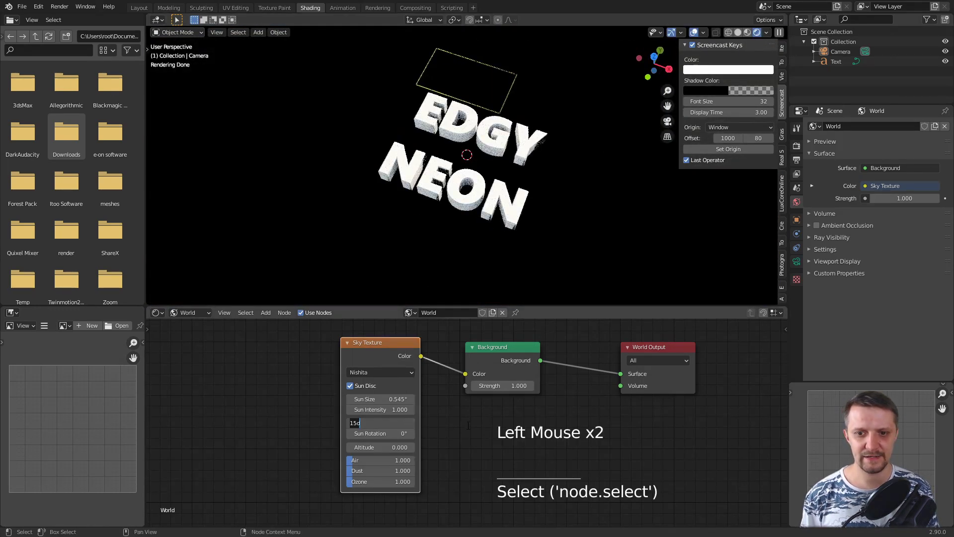
scroll("up", 3)
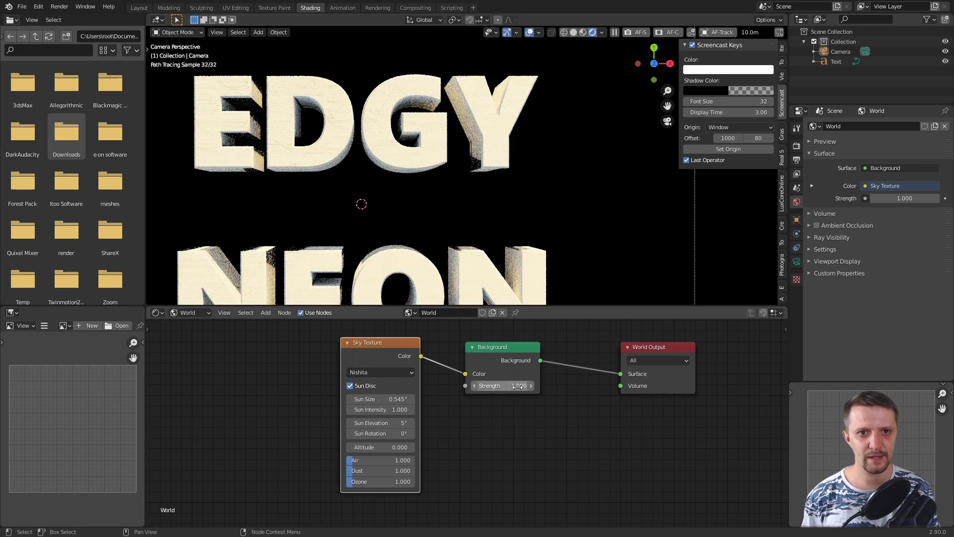
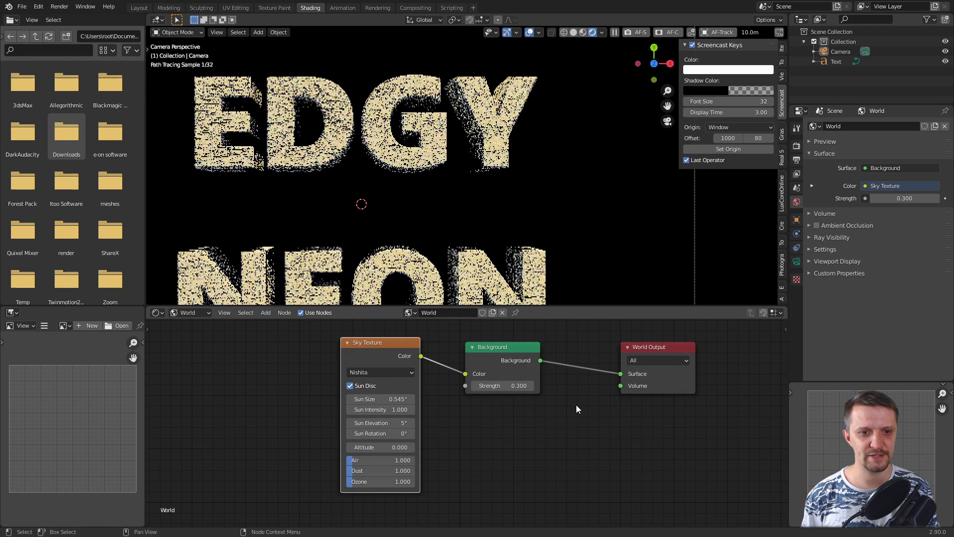
left_click(800, 149)
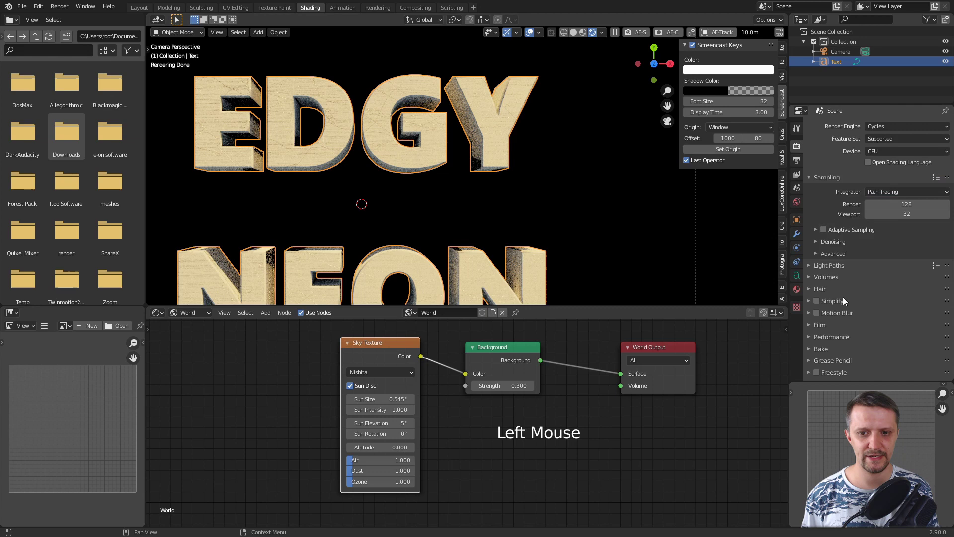
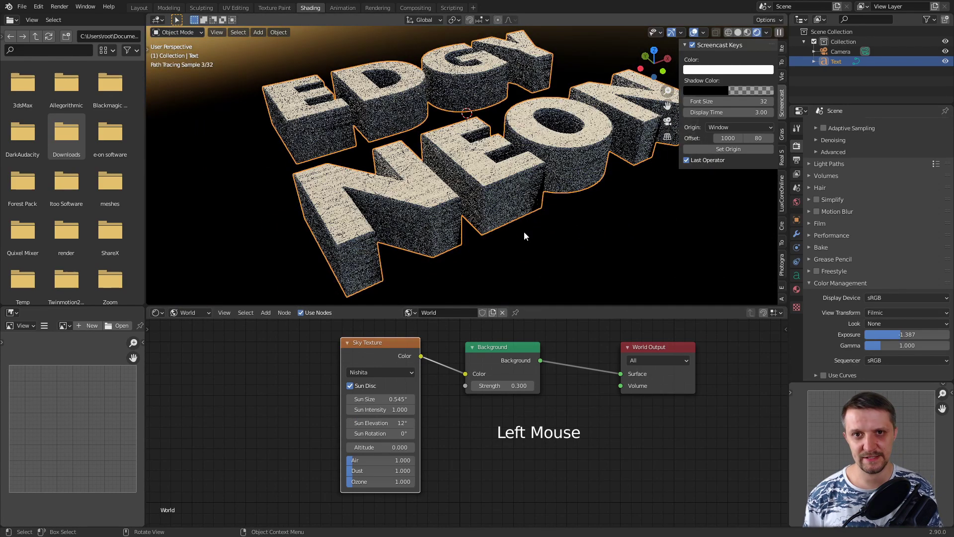
key("KP_0")
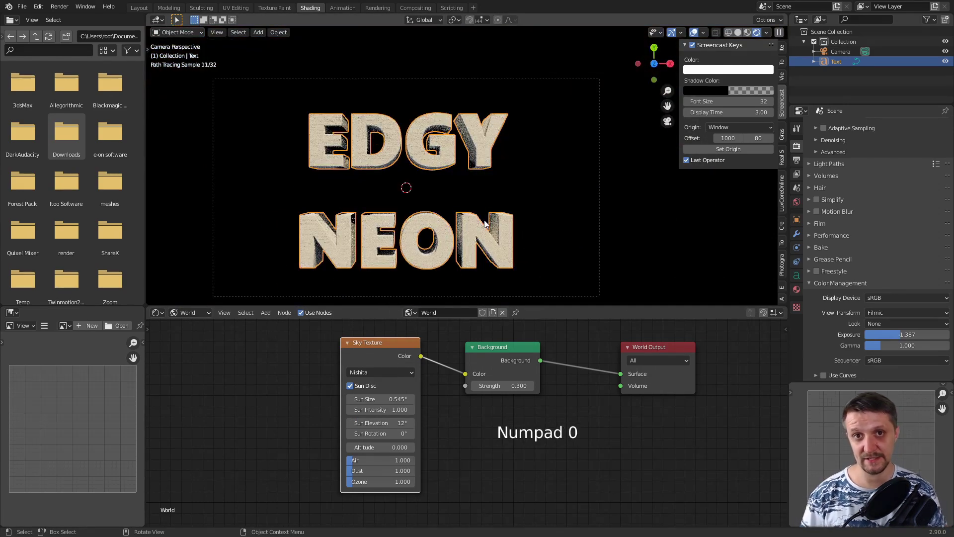
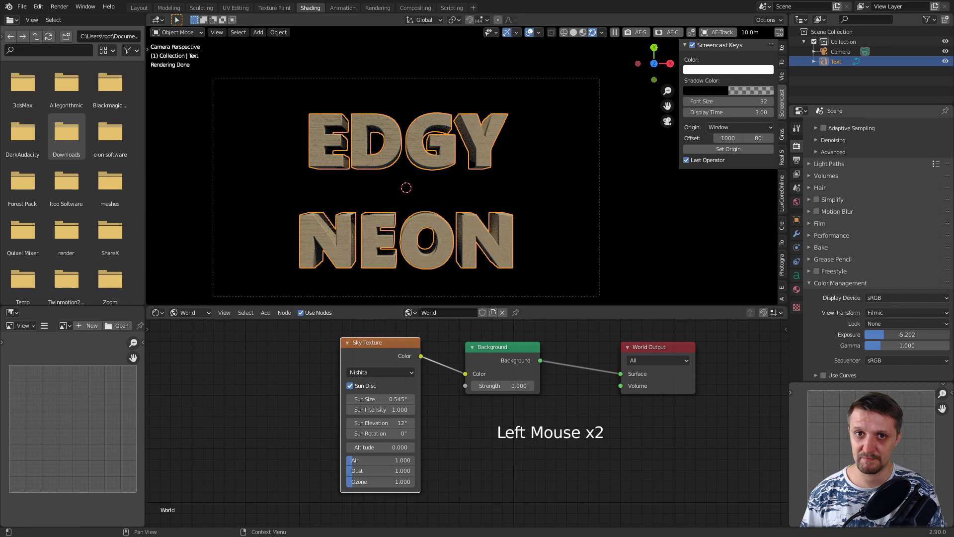
left_click(355, 487)
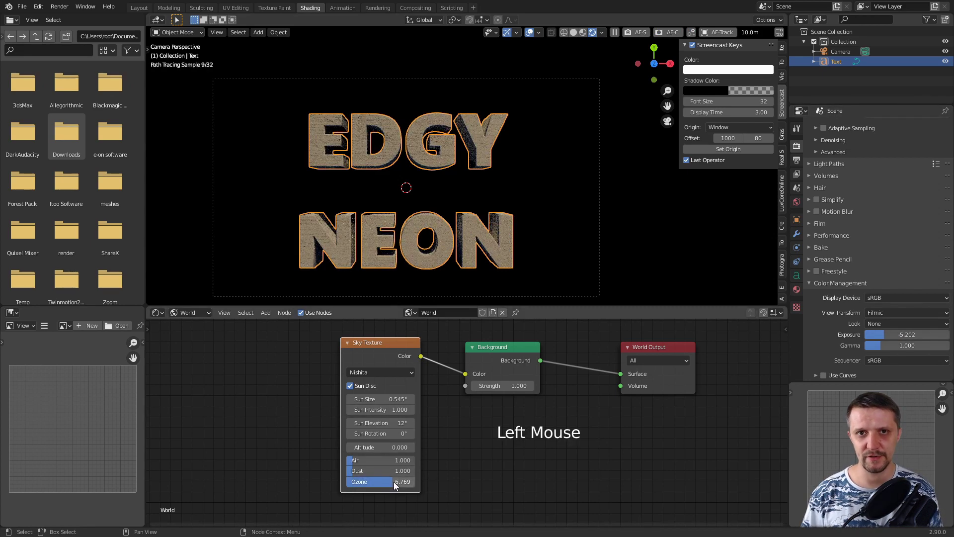
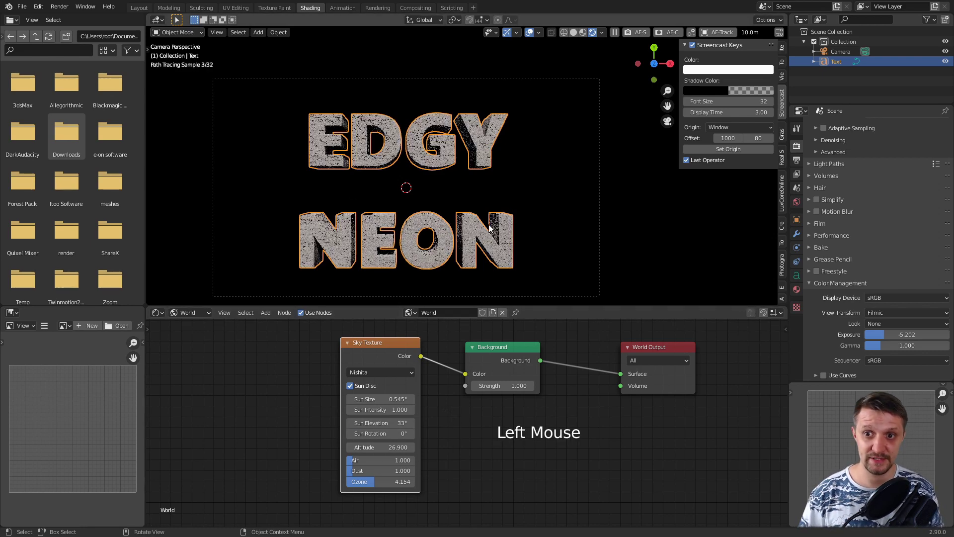
scroll("up", 3)
Duplicate the EDGY NEON text as Text.001 and raise the copy about 0.29 m along Z.
scroll("down", 3)
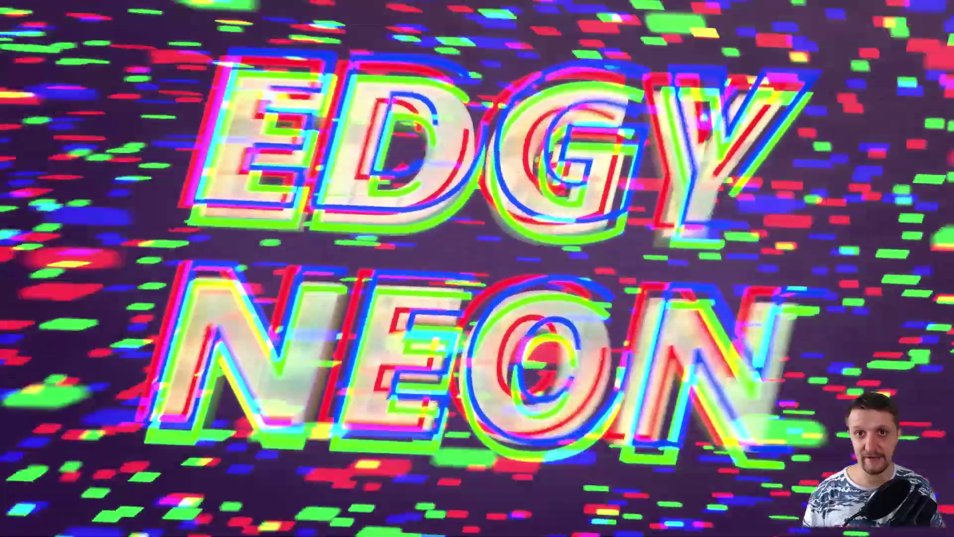
middle_click(383, 353)
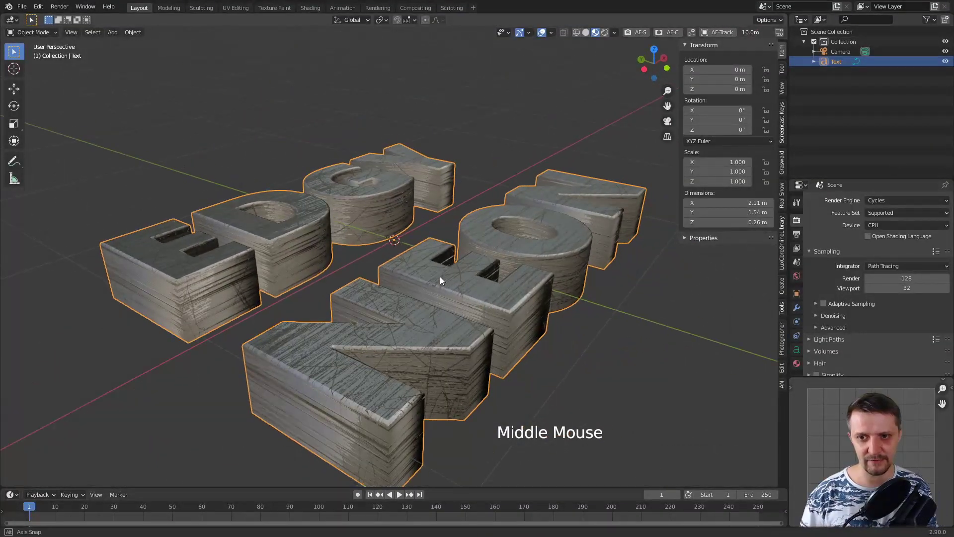
scroll("down", 3)
middle_click(420, 306)
scroll("up", 3)
key("KP_0")
left_click(382, 176)
scroll("up", 3)
scroll("down", 3)
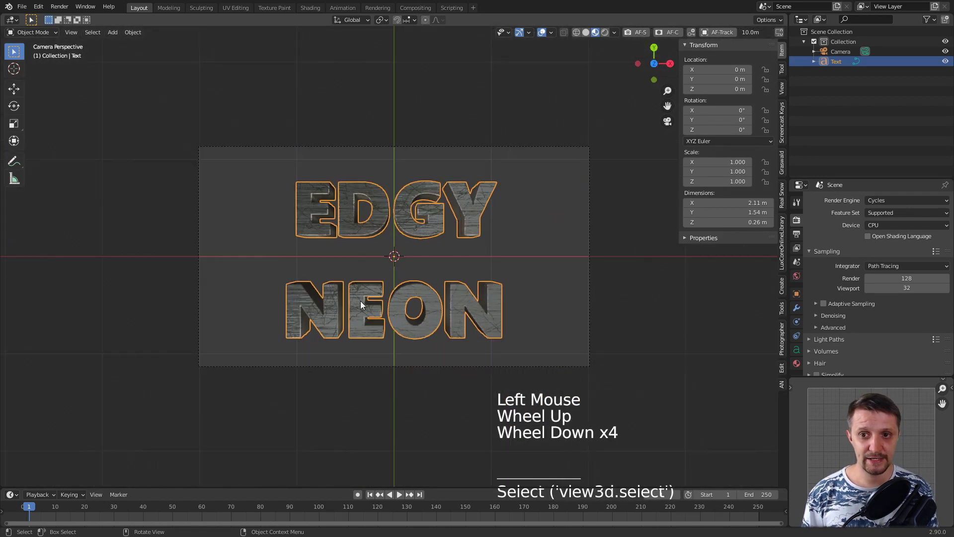
middle_click(401, 318)
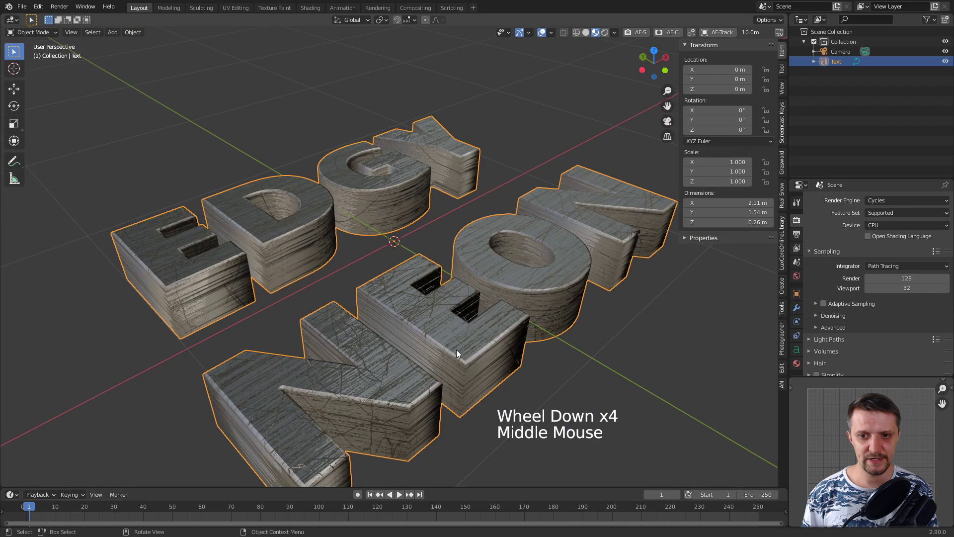
key("shift+d")
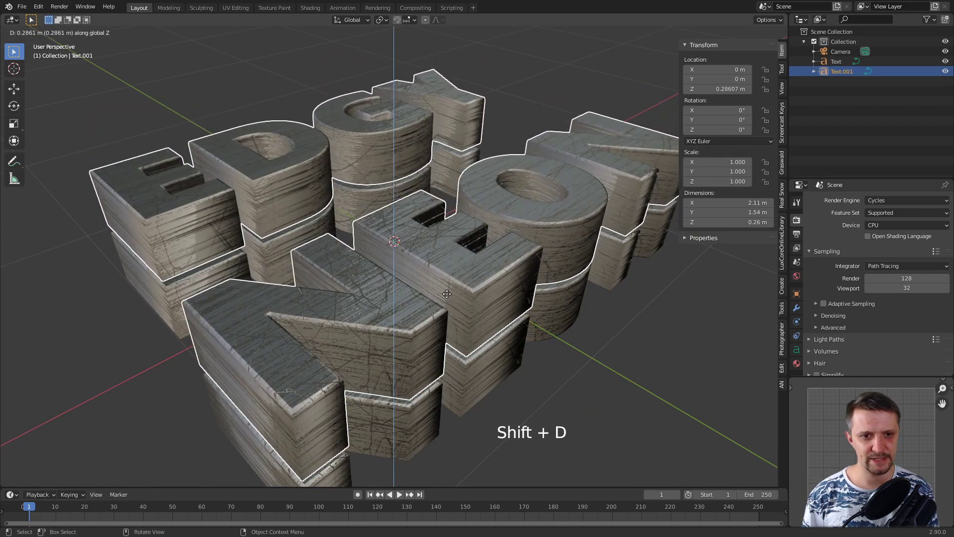
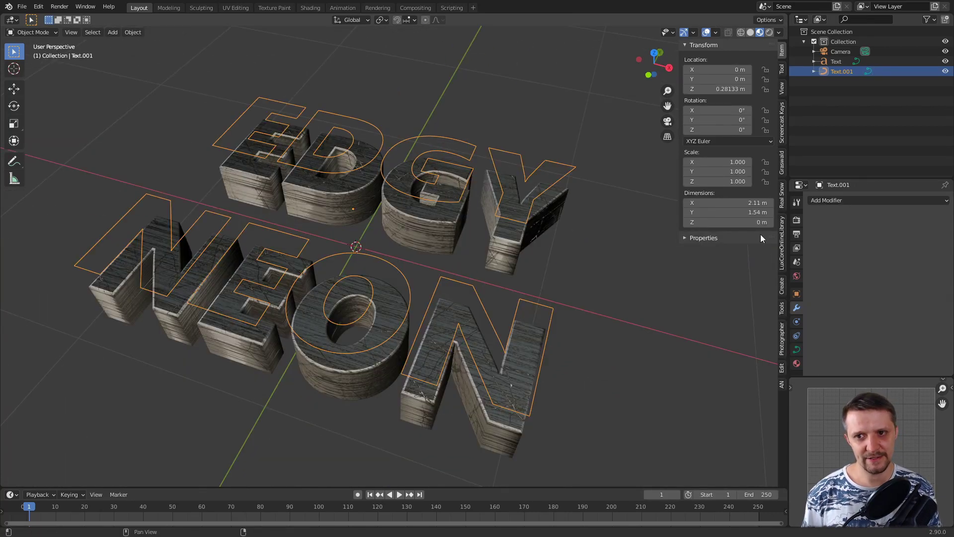
Raise the outline curve's Bevel Depth so the letter outlines become thin rounded tubes.
left_click(802, 355)
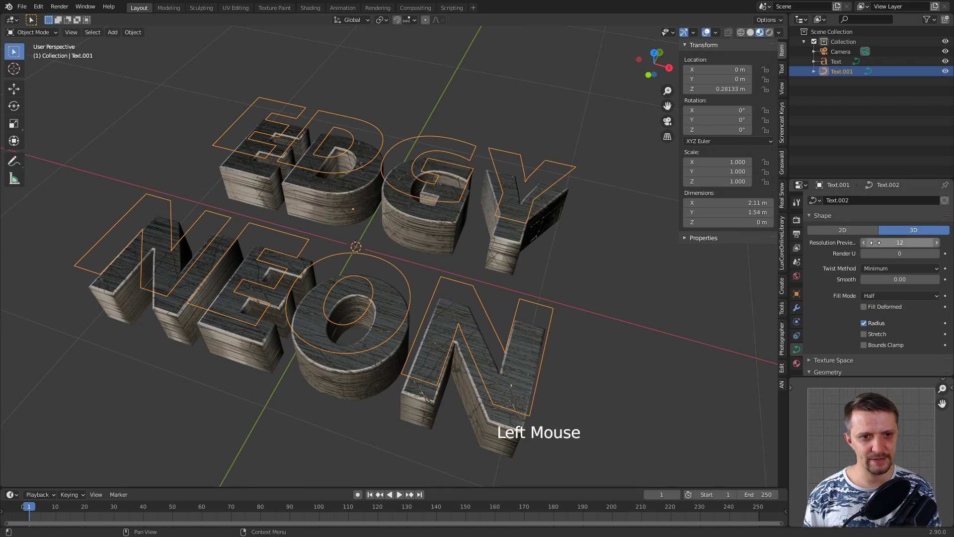
scroll("down", 3)
left_click(939, 352)
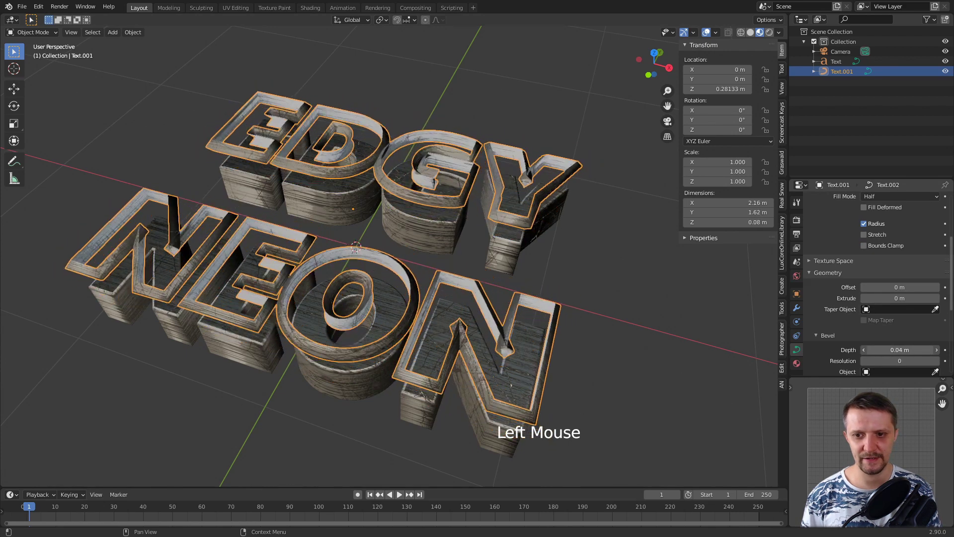
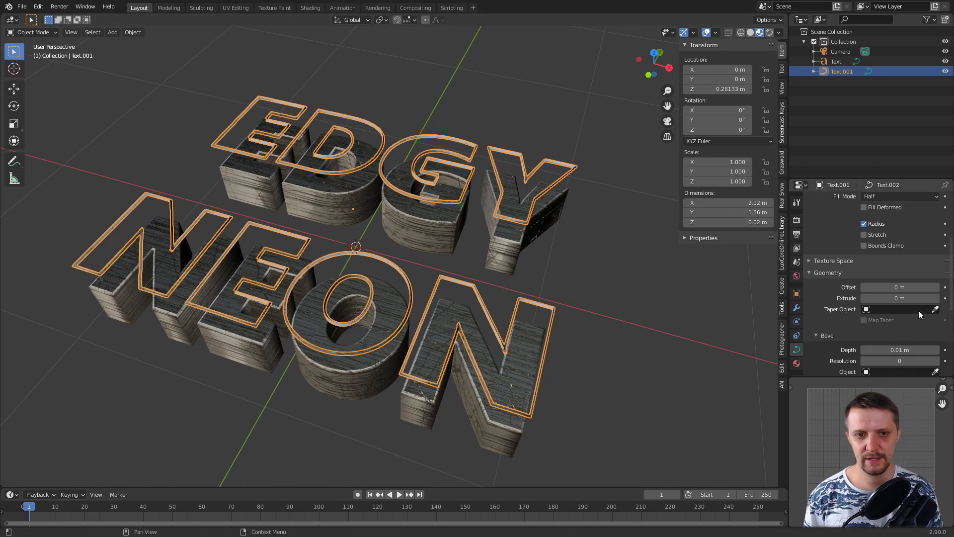
scroll("up", 3)
left_click(907, 242)
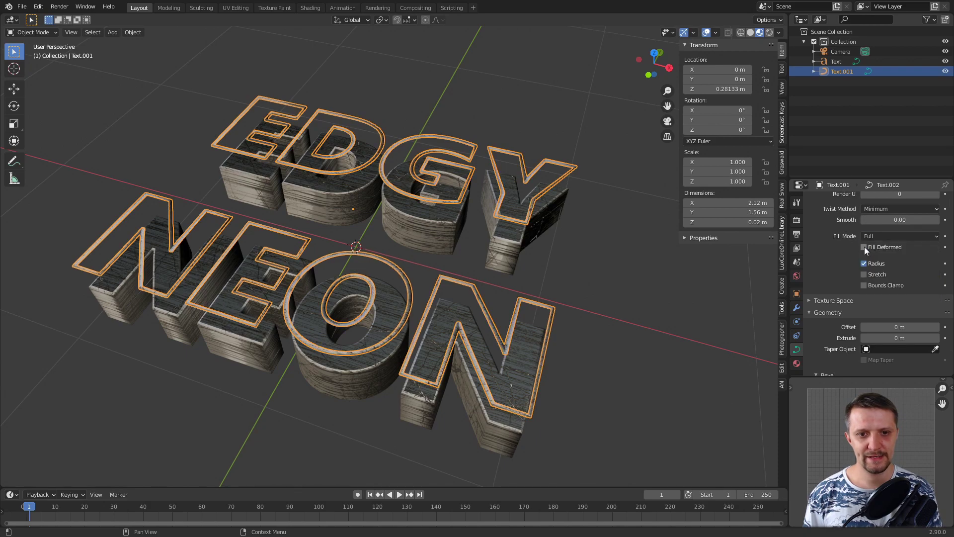
Move in close to inspect the outline tubes tracing each letter.
middle_click(573, 320)
scroll("up", 3)
middle_click(417, 304)
scroll("down", 3)
middle_click(452, 302)
scroll("up", 3)
middle_click(476, 298)
middle_click(597, 270)
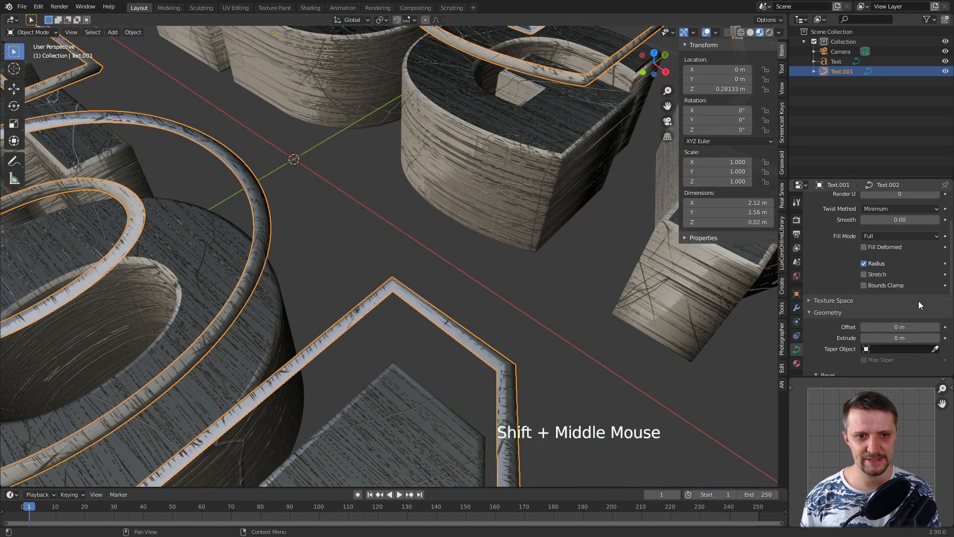
scroll("down", 3)
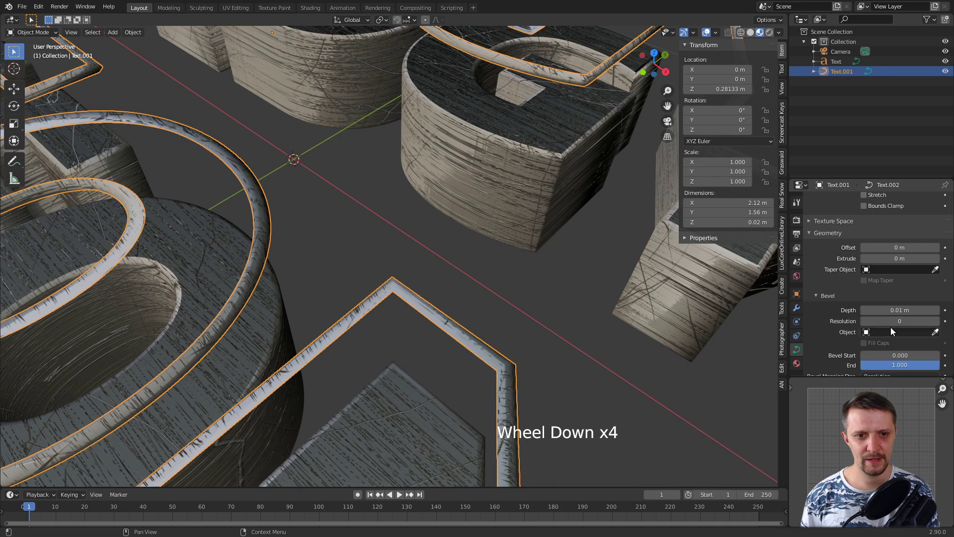
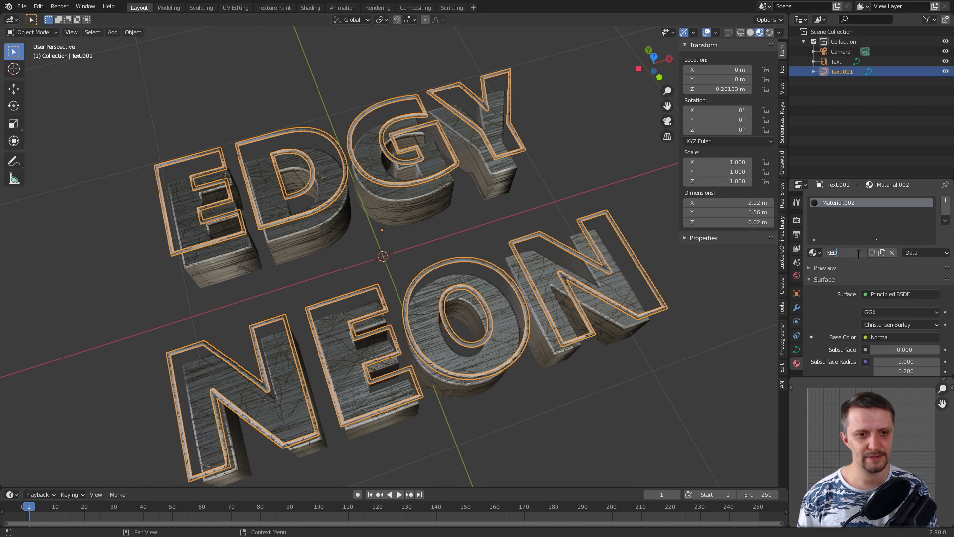
Rename the outline material to RED, make it an Emission shader and colour it red.
left_click(883, 365)
left_click(891, 299)
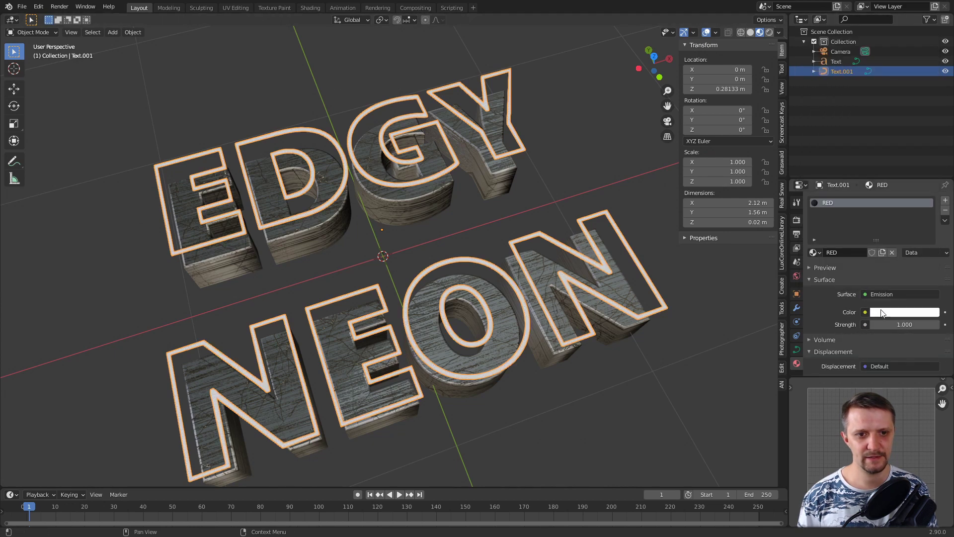
left_click(882, 317)
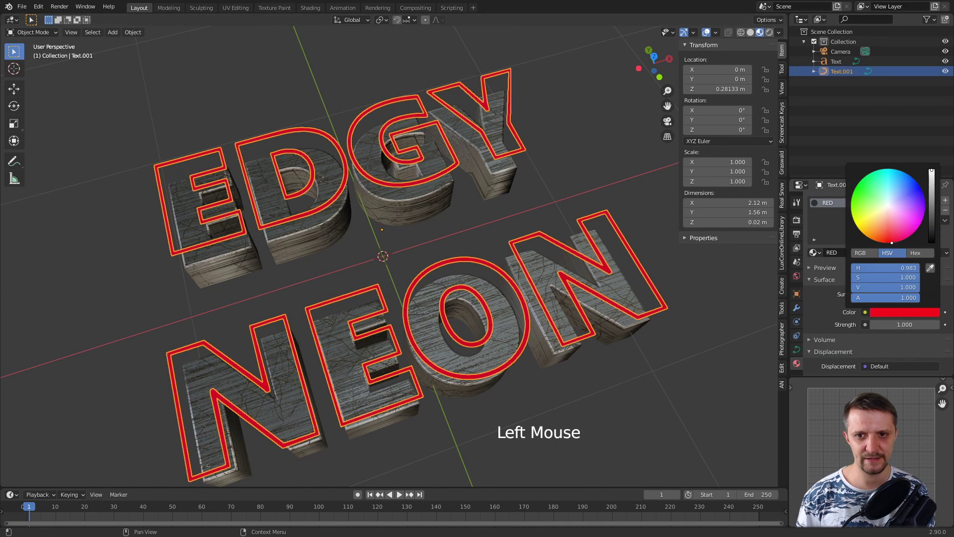
left_click(545, 124)
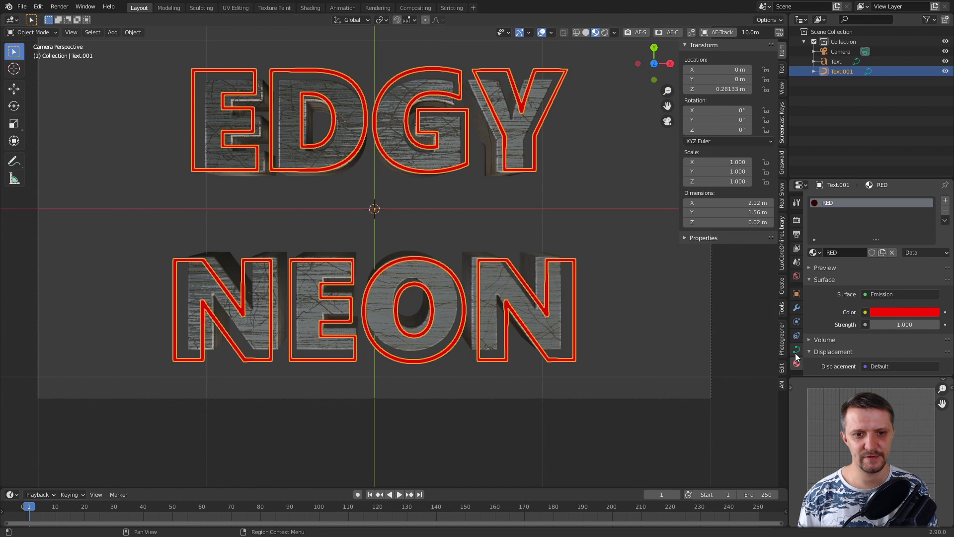
Lower the curve's Bevel End factor so the red outline only partly traces the letter E.
left_click(798, 355)
scroll("down", 3)
scroll("down", 3)
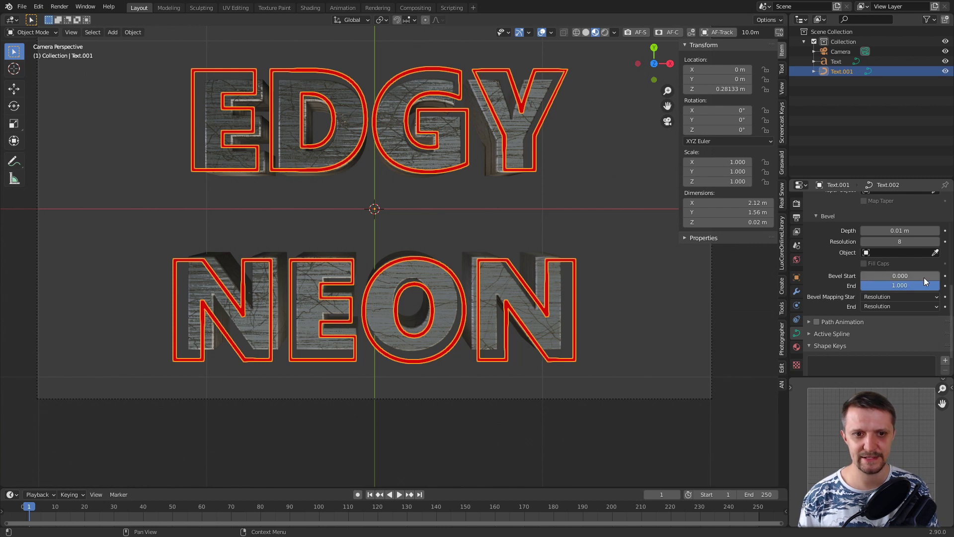
left_click(880, 281)
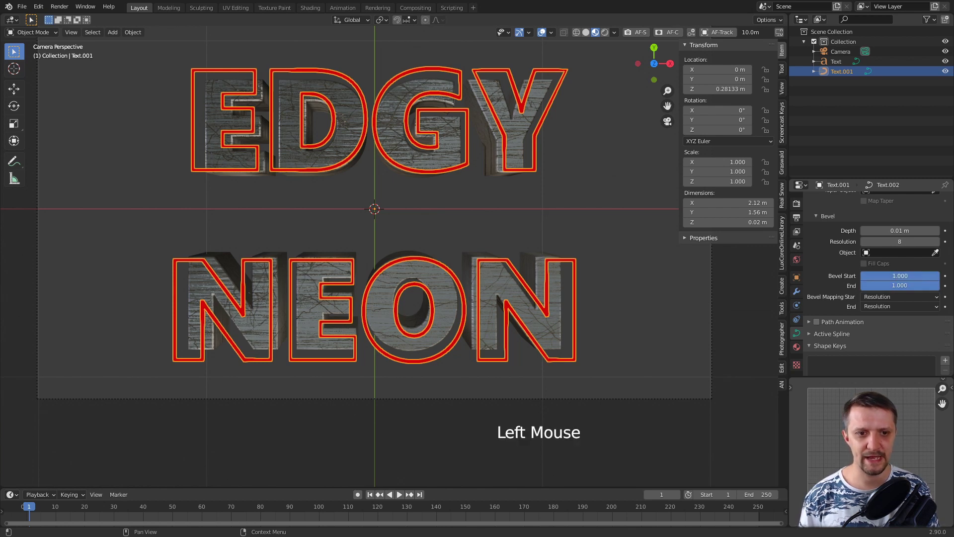
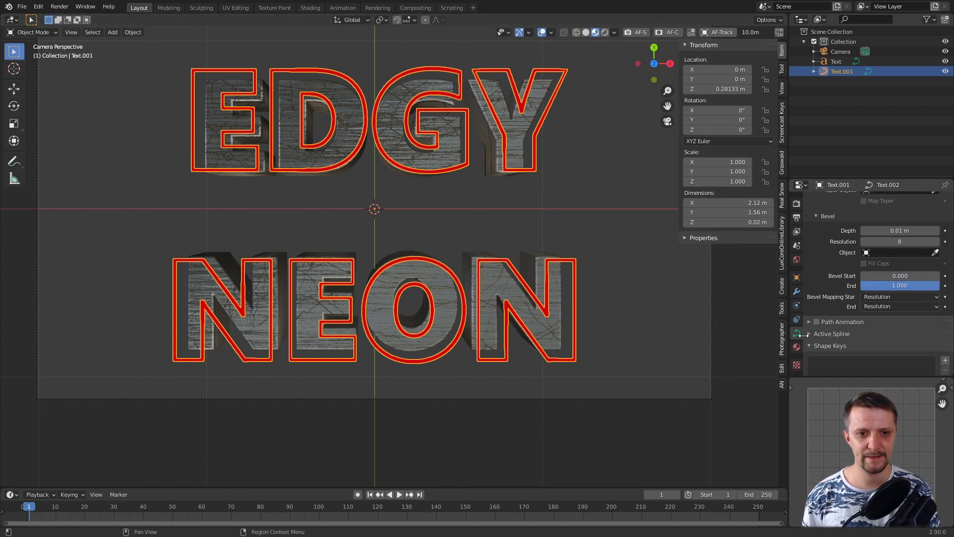
left_click(811, 336)
scroll("down", 3)
left_click(865, 314)
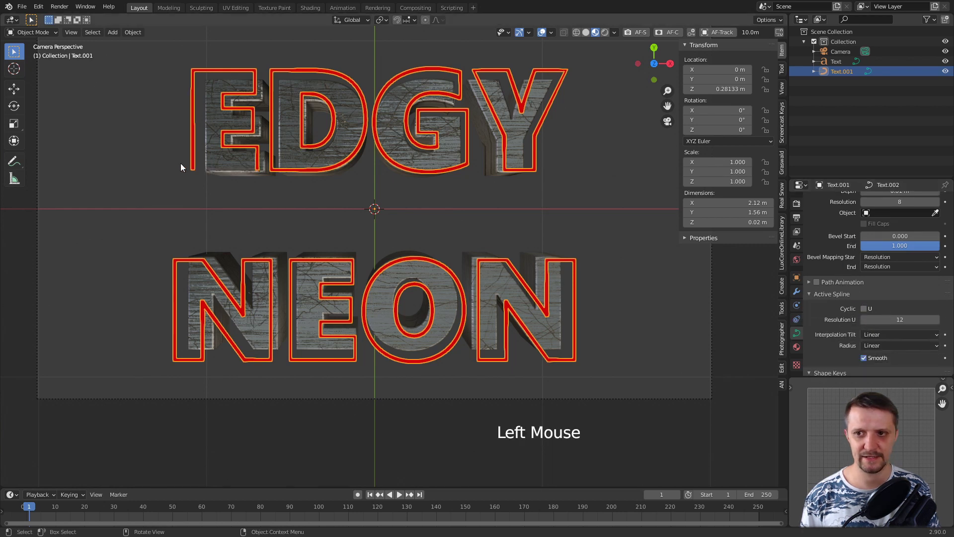
scroll("up", 3)
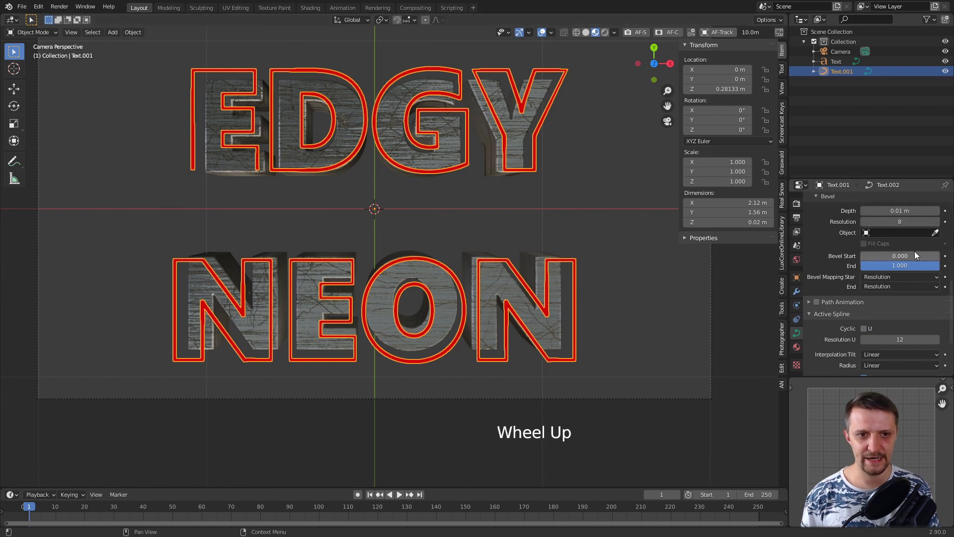
left_click(883, 258)
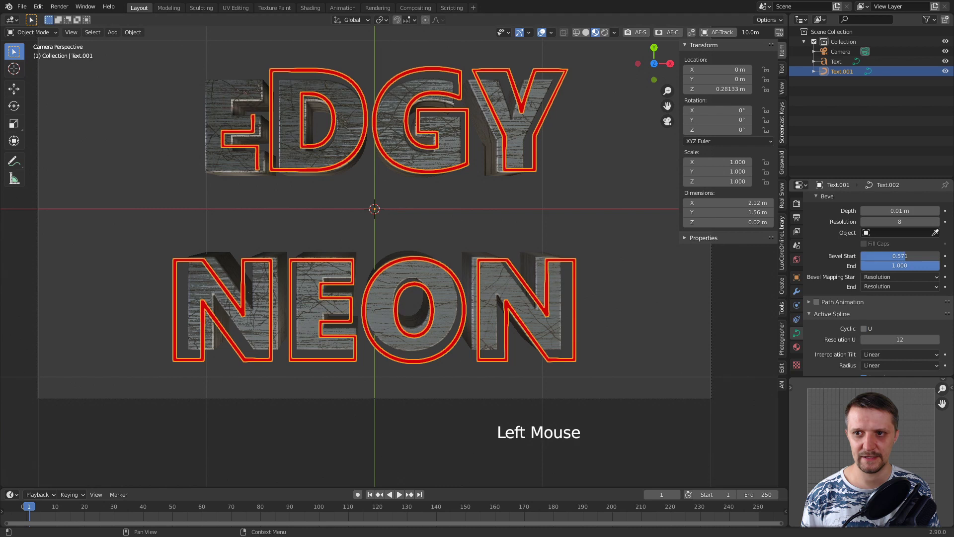
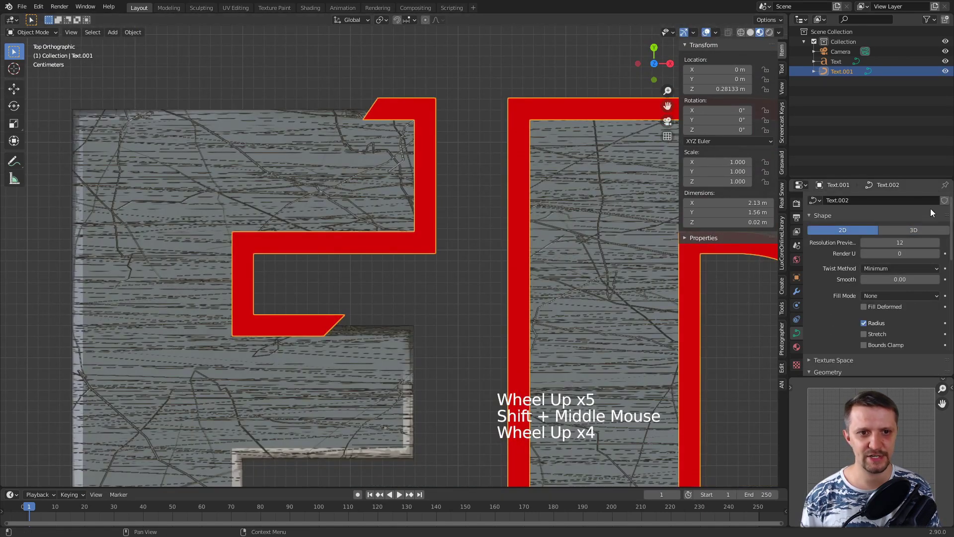
Reset the Bevel End factor to 1 so the outline fully traces every letter again.
left_click(926, 233)
middle_click(425, 146)
scroll("down", 3)
middle_click(433, 144)
scroll("up", 3)
double_click(853, 236)
scroll("down", 3)
scroll("down", 3)
Inspect the E outline's curve points from top view in Edit Mode, then return to Object Mode.
key("KP_7")
middle_click(582, 235)
left_click(872, 301)
left_click(884, 307)
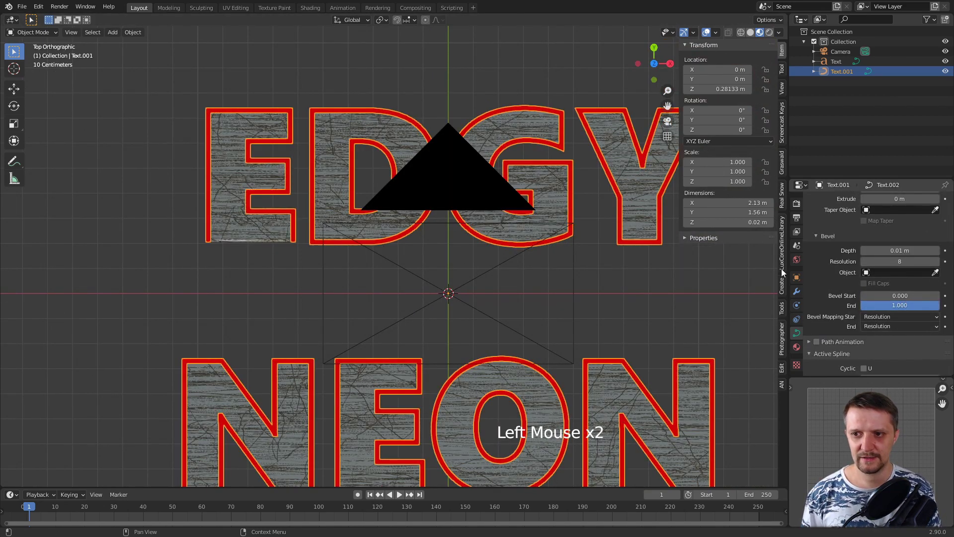
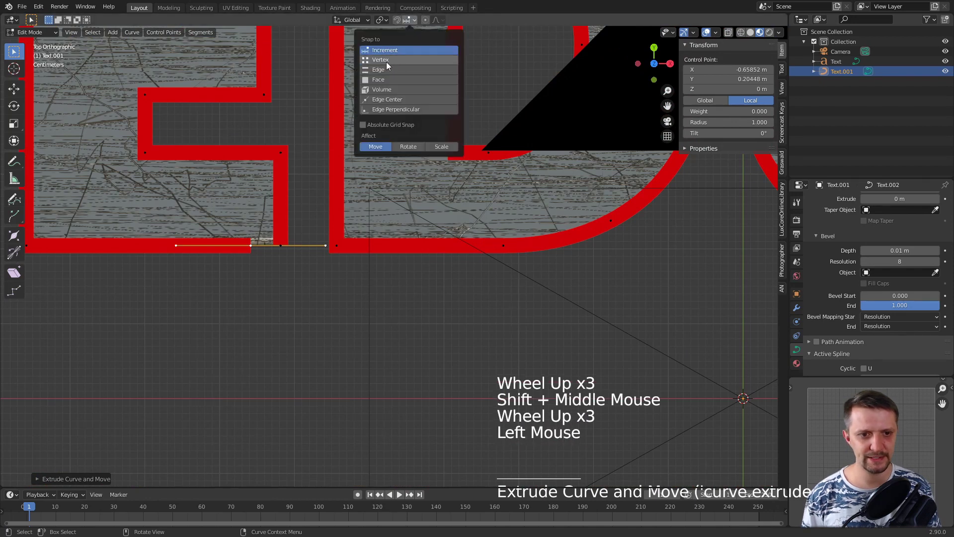
key("g")
scroll("down", 3)
scroll("up", 3)
At frame 1, trim the outline back from the E and keyframe the Bevel End factor.
middle_click(137, 500)
key("space")
left_click(913, 248)
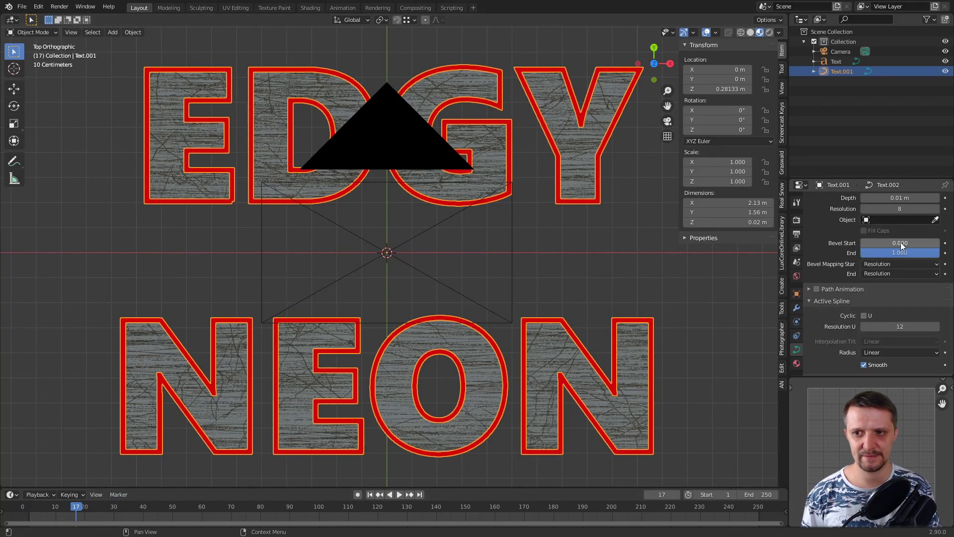
left_click(889, 245)
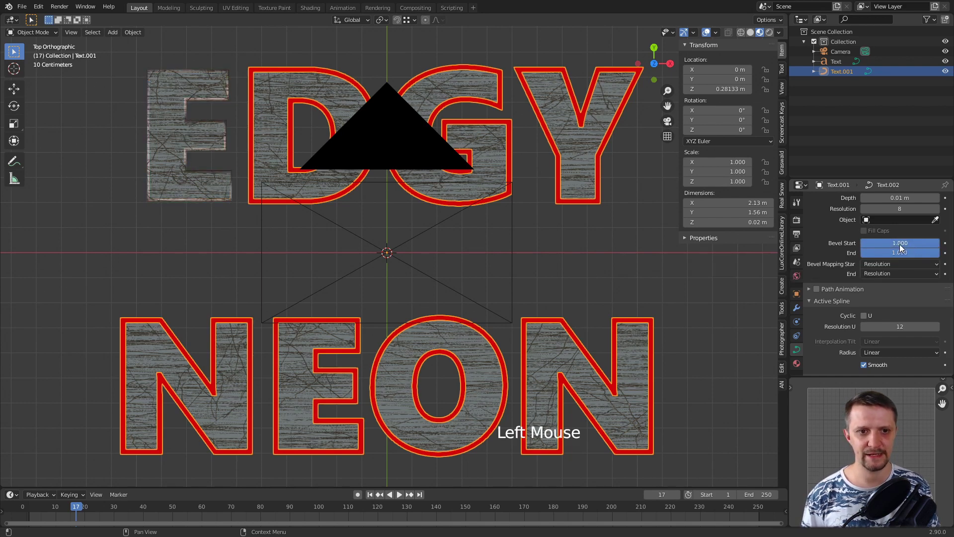
left_click(898, 245)
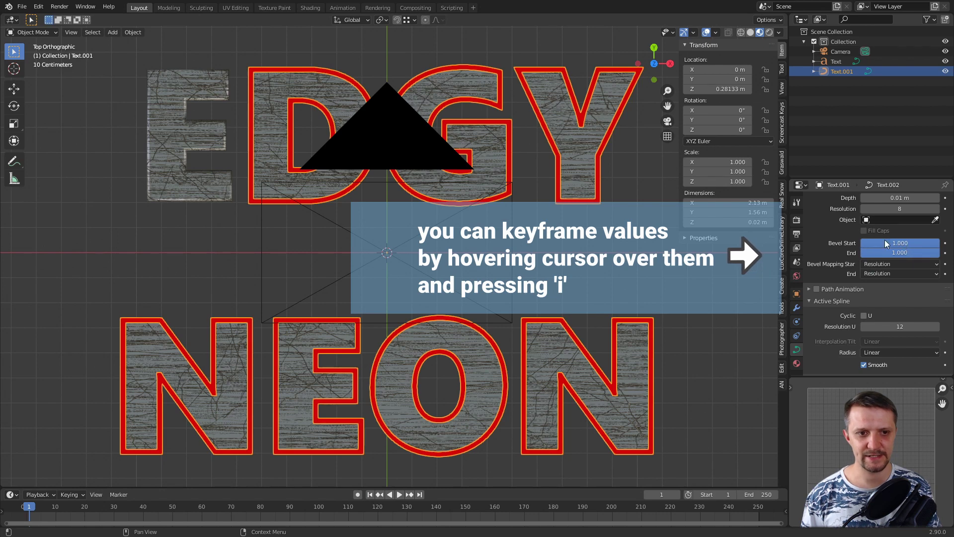
key("i")
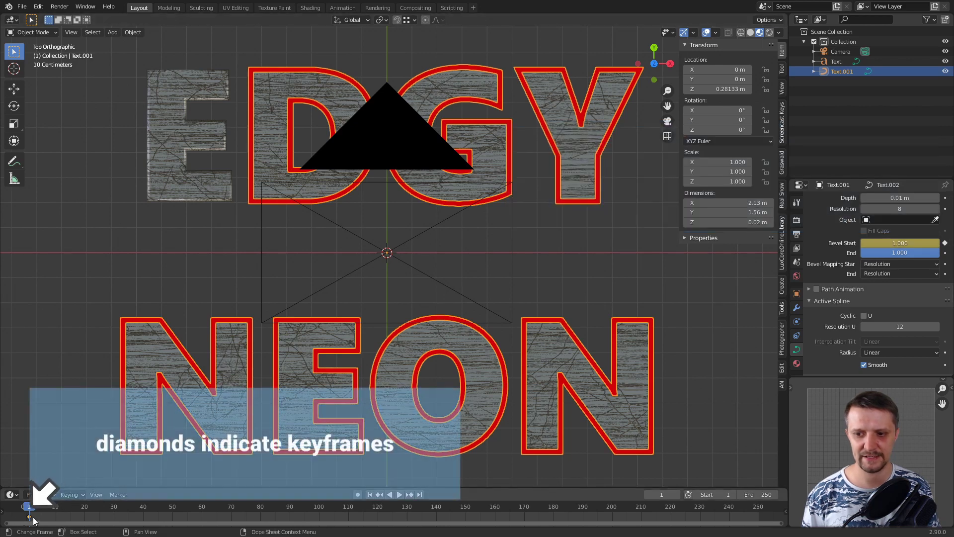
Keyframe the Bevel End factor at frame 100 and play back the outline animation.
left_click(33, 508)
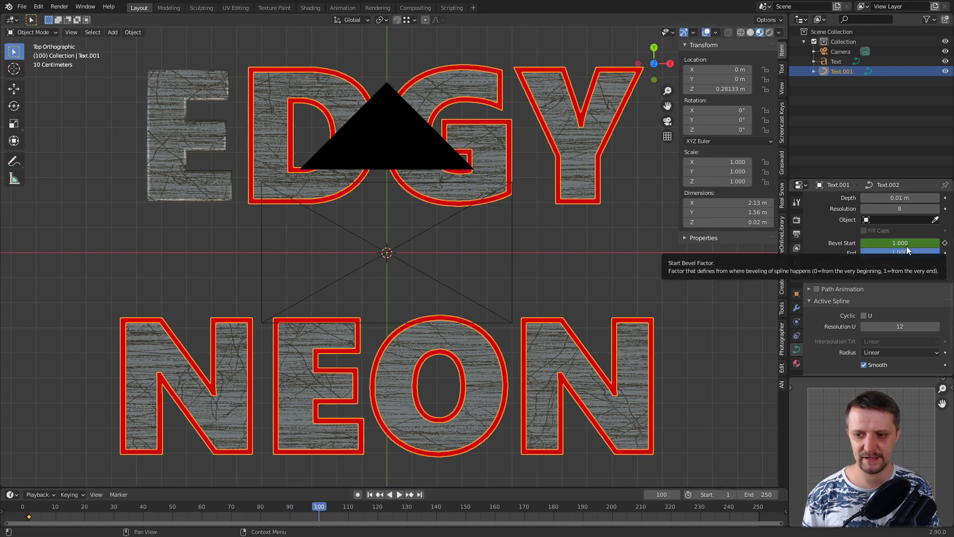
key("i")
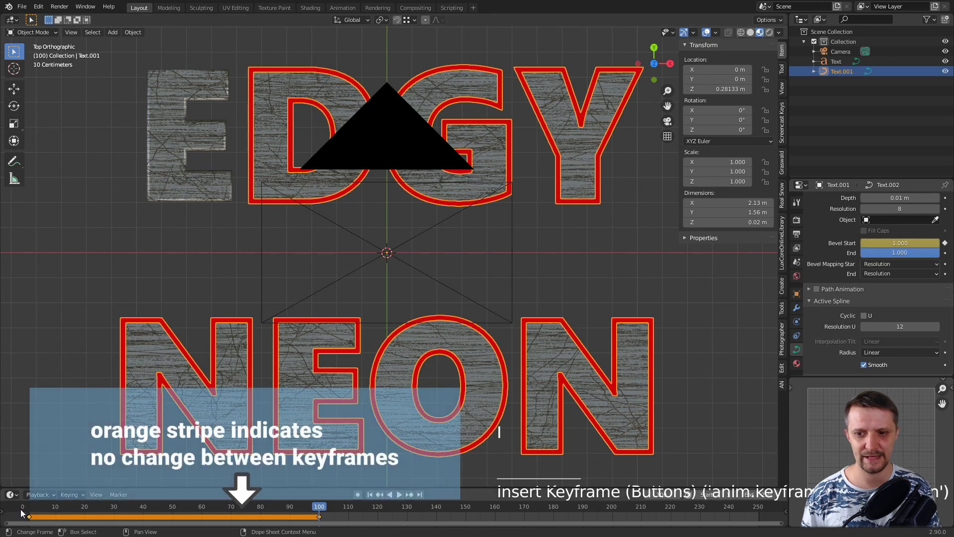
left_click(313, 520)
key("space")
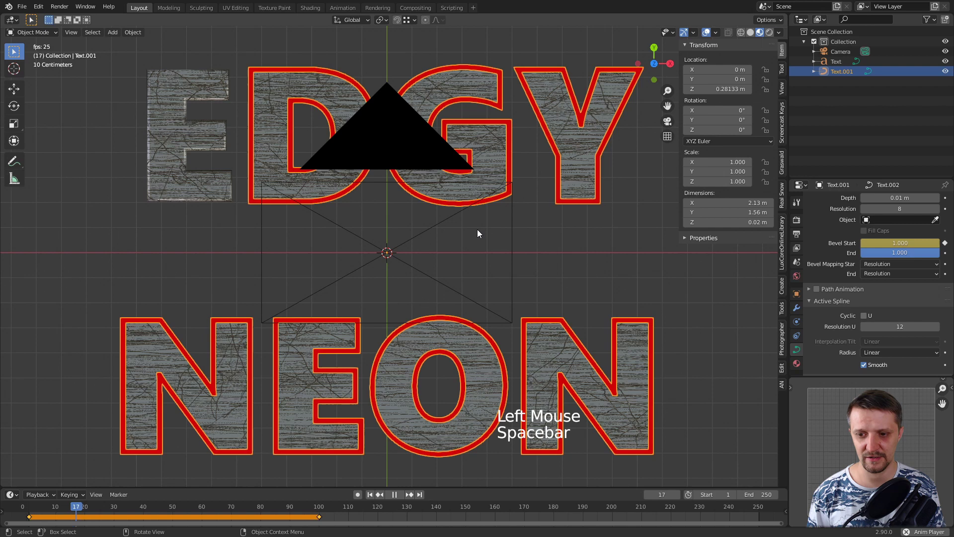
key("space")
At frame 100 set the E outline fully drawn and remove the old frame 100 keyframe.
left_click(374, 496)
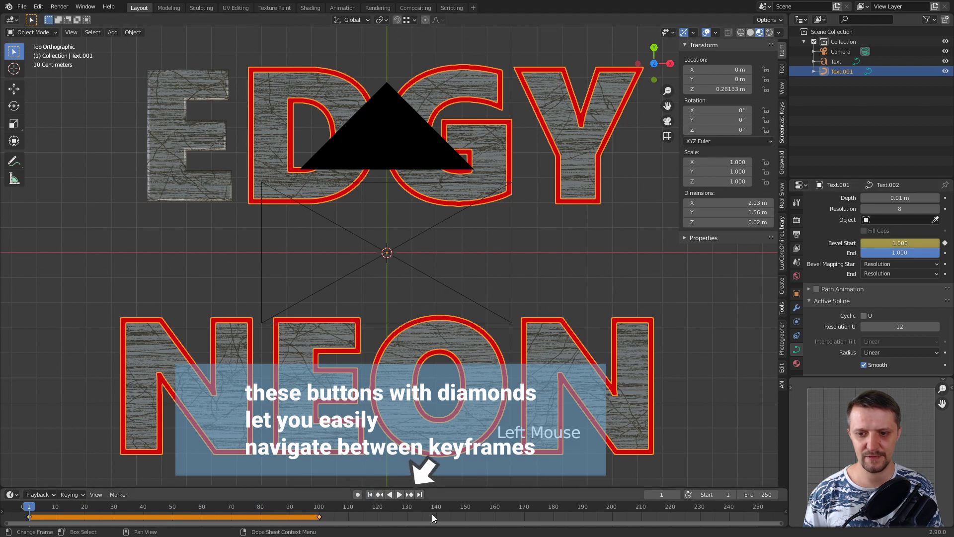
left_click(425, 495)
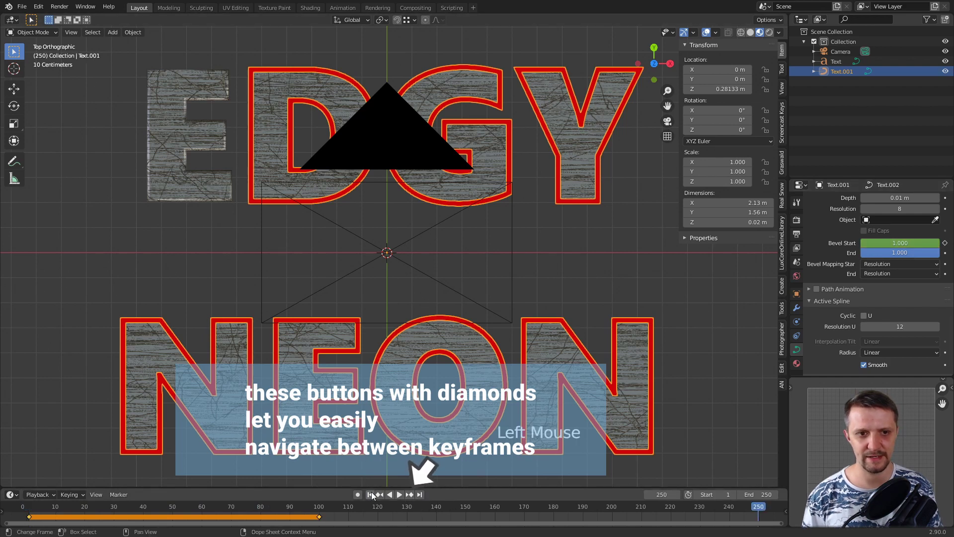
left_click(374, 494)
left_click(414, 495)
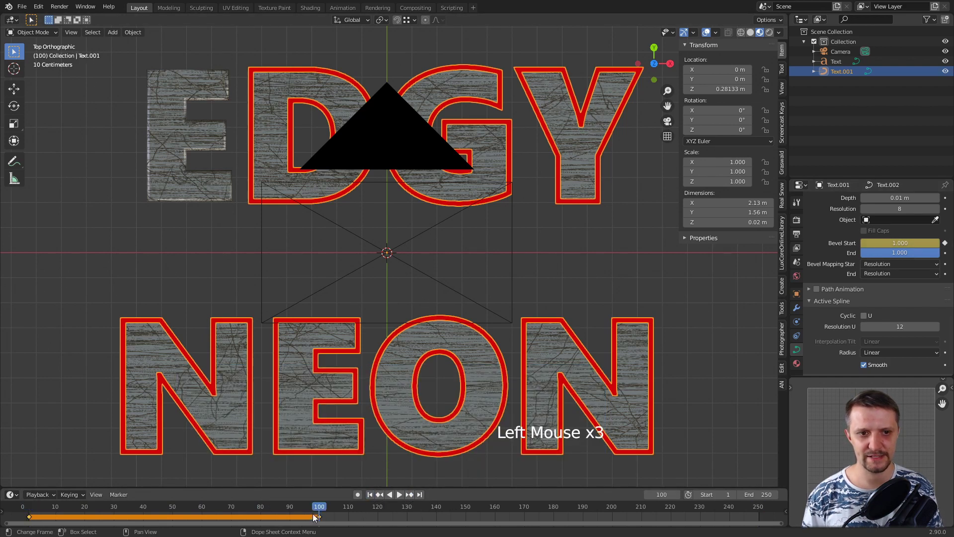
left_click(920, 245)
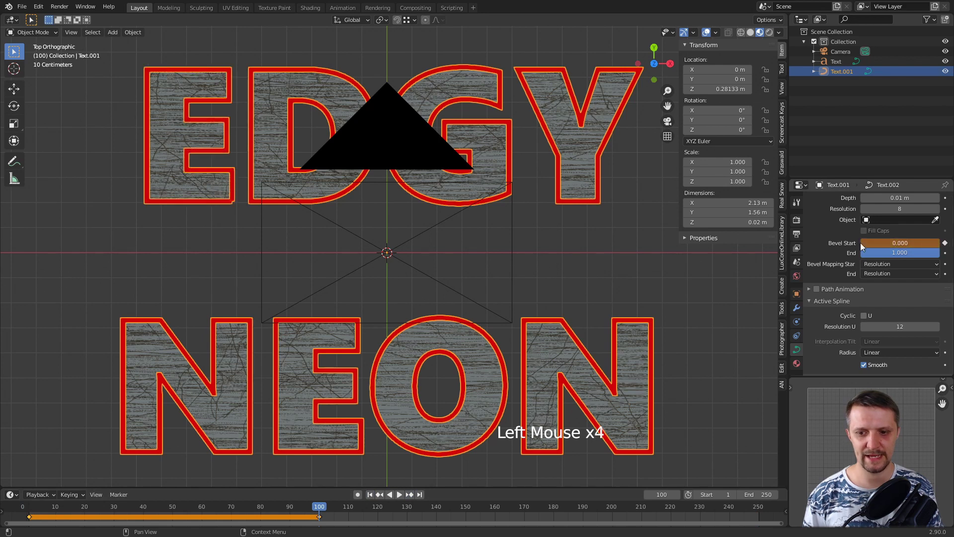
left_click(950, 241)
left_click(950, 246)
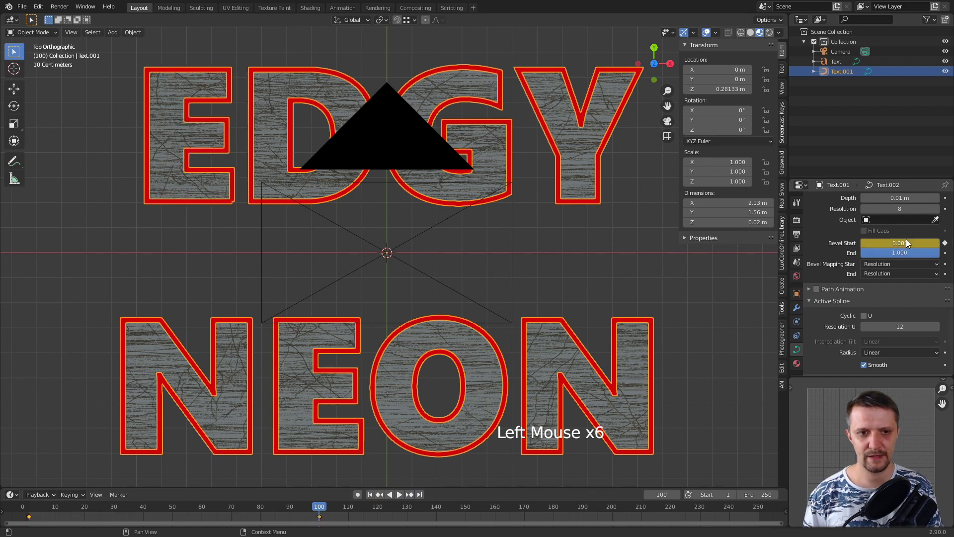
Re-keyframe the fully drawn outline and play from frame 1 to watch the red tube draw itself.
key("i")
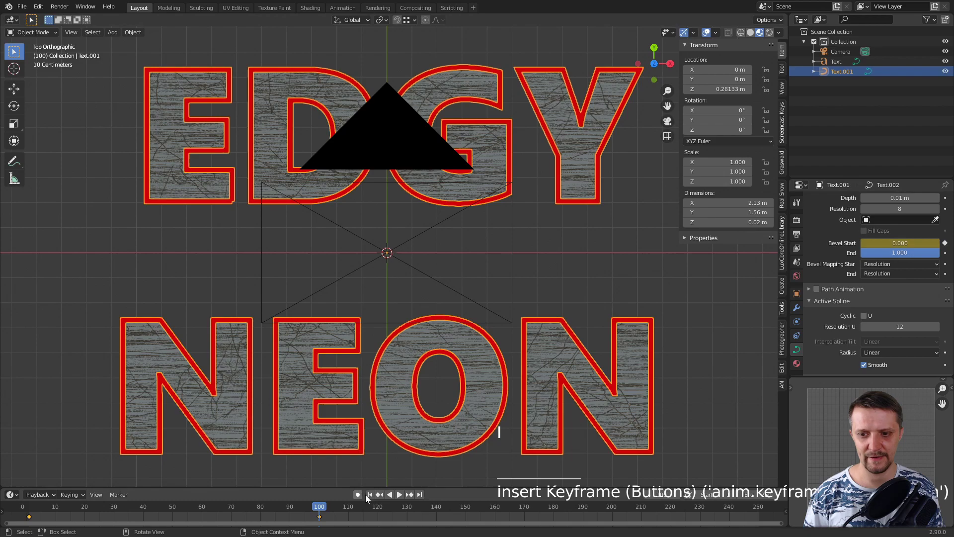
left_click(375, 496)
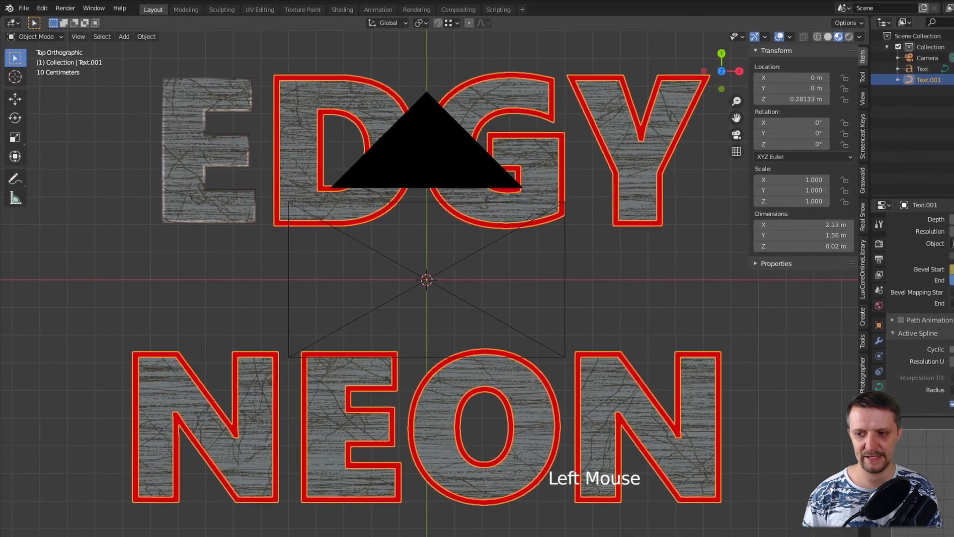
key("space")
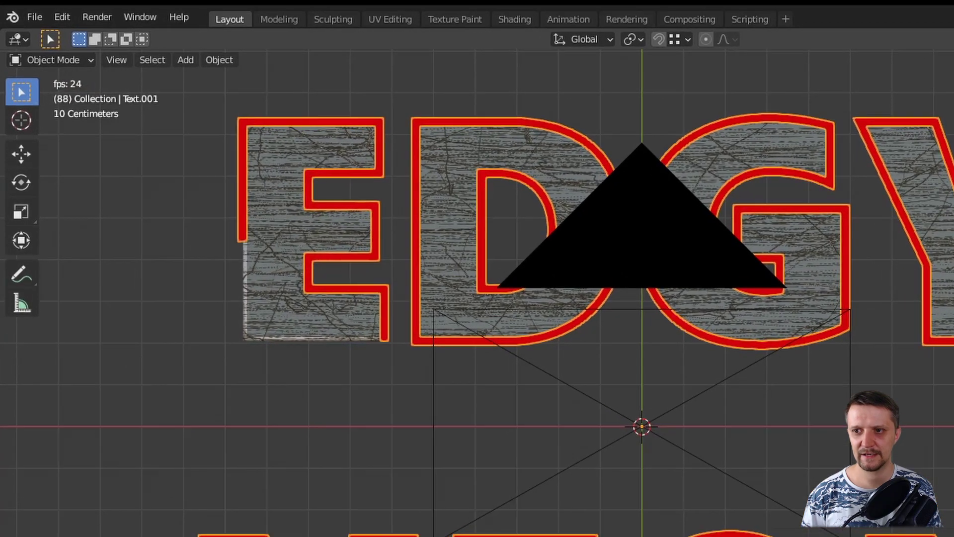
key("space")
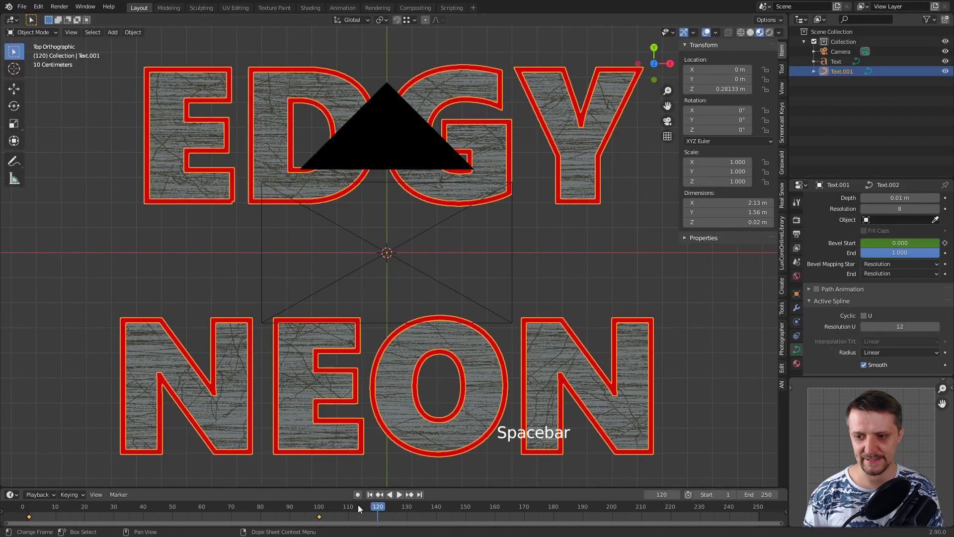
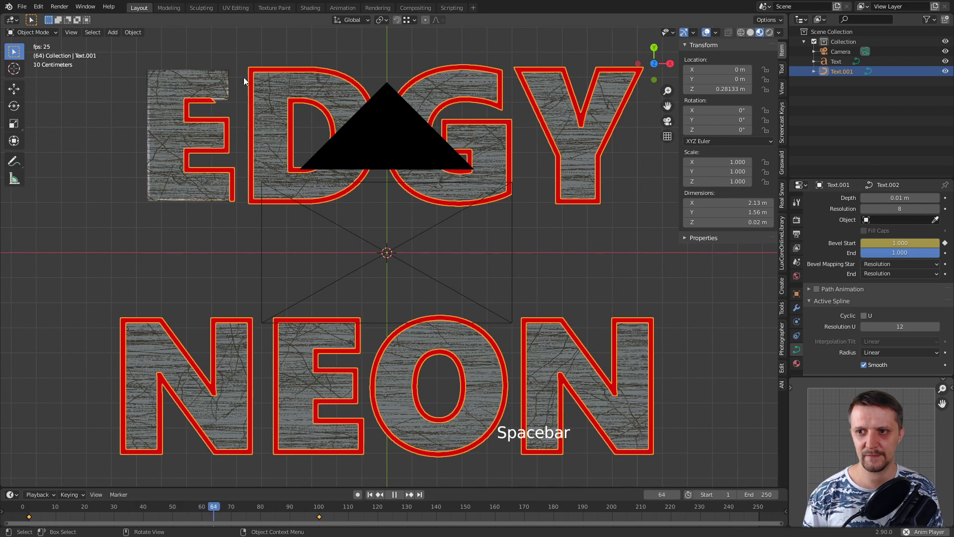
key("space")
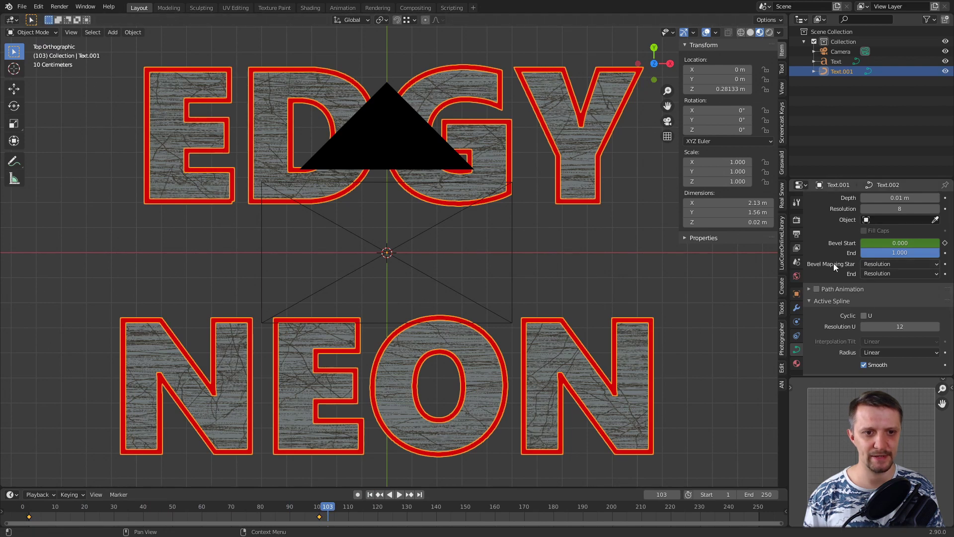
left_click(883, 264)
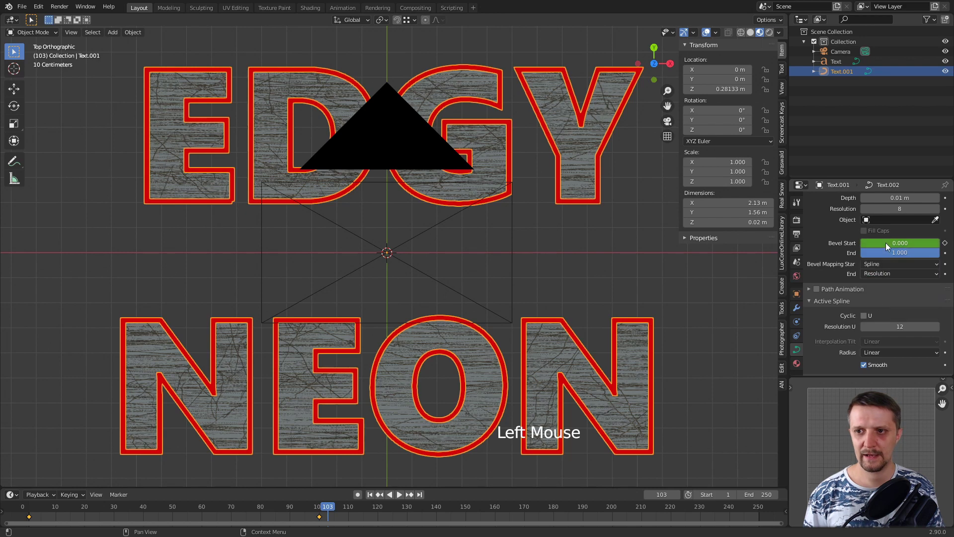
left_click(374, 493)
key("space")
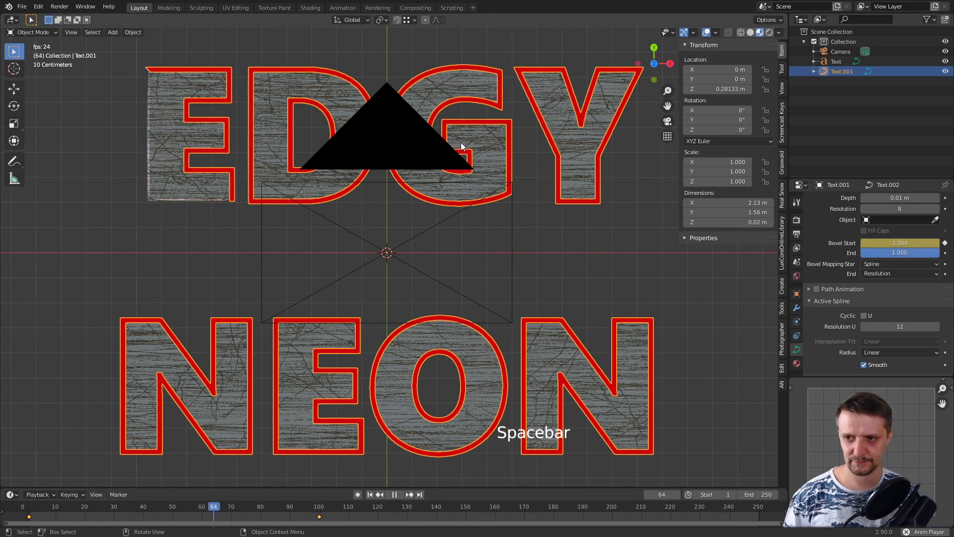
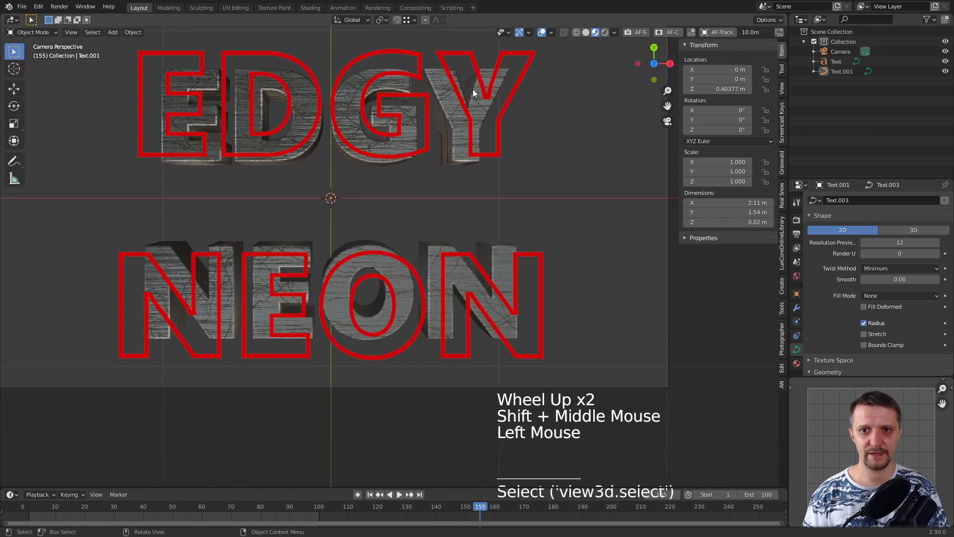
Duplicate the red outline twice, stacking Text.002 and Text.003 higher along Z.
middle_click(545, 139)
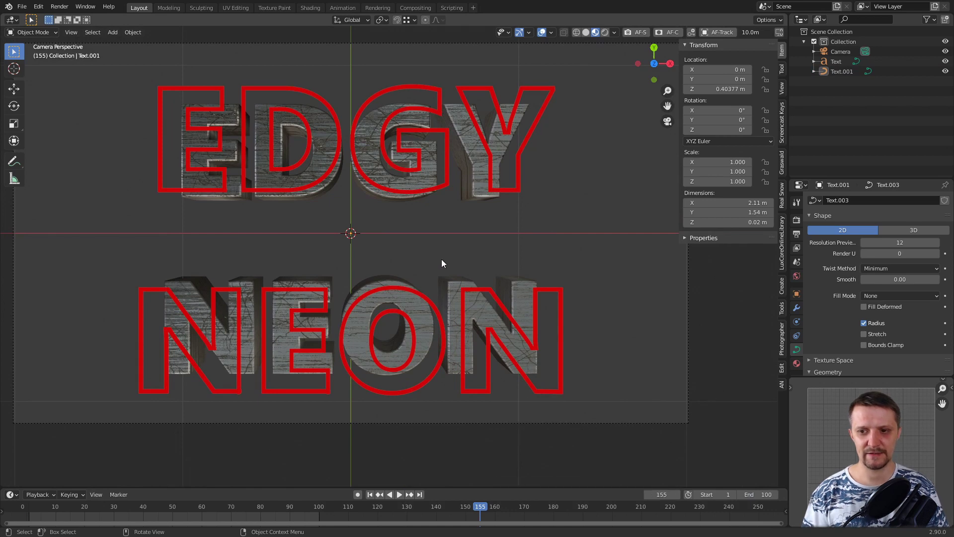
middle_click(243, 330)
scroll("down", 3)
left_click(456, 180)
key("g")
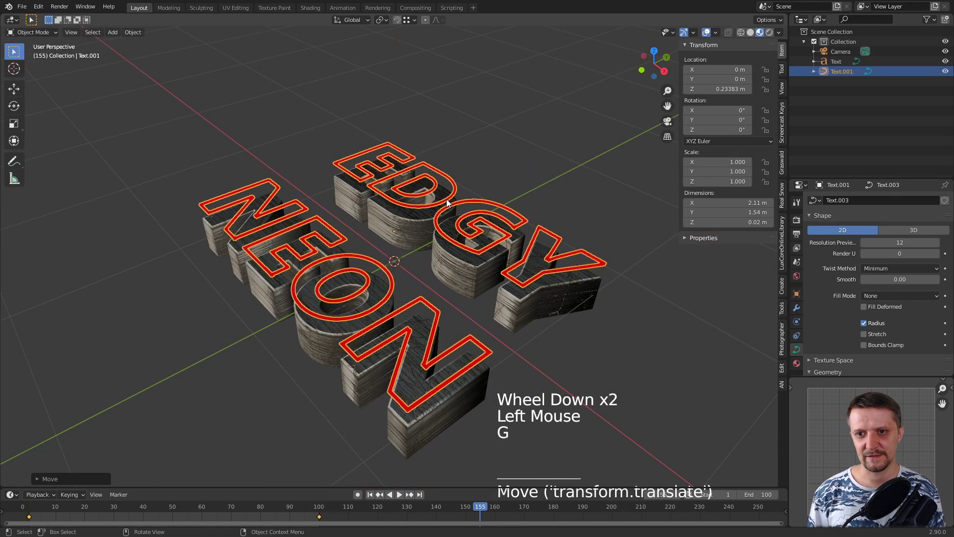
key("shift+d")
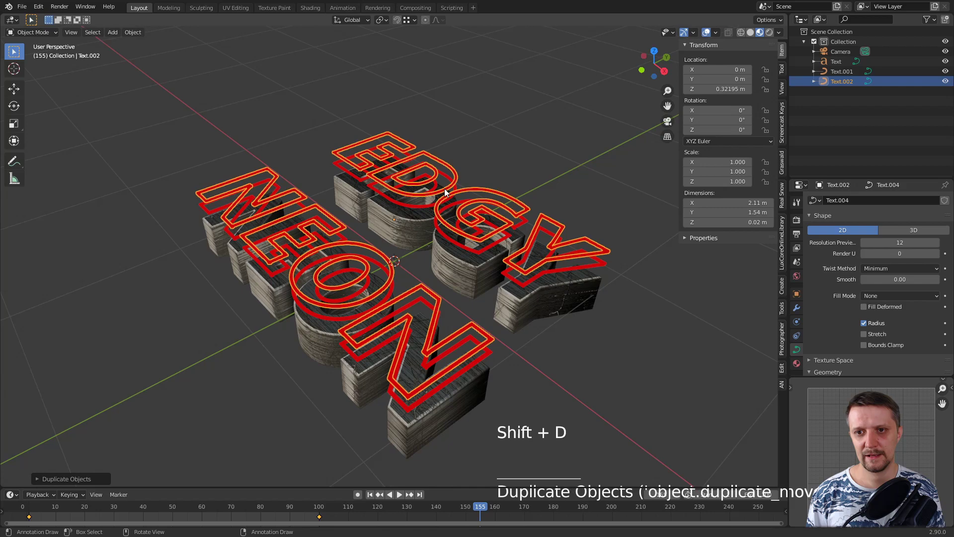
key("shift+d")
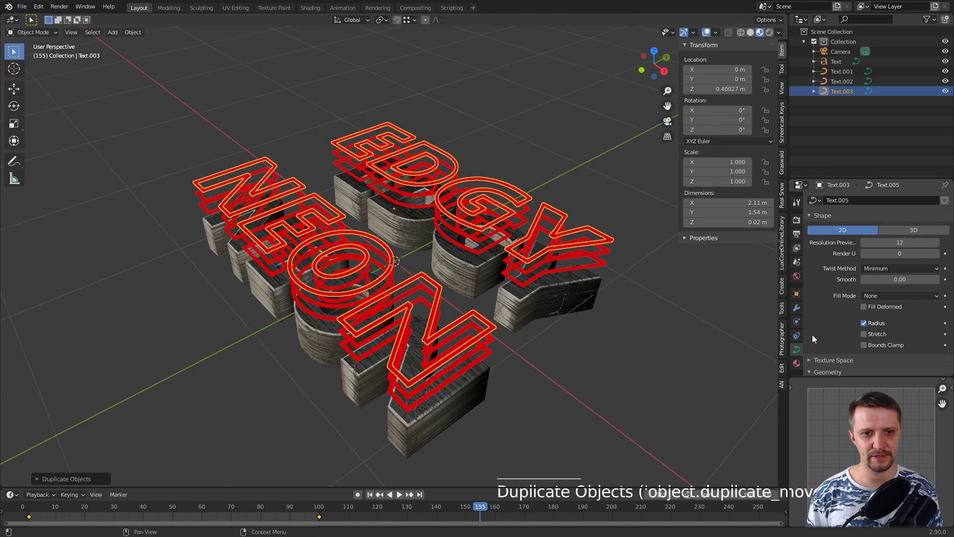
Assign a BLUE material to the top copy and a GREEN material to the middle copy.
left_click(799, 371)
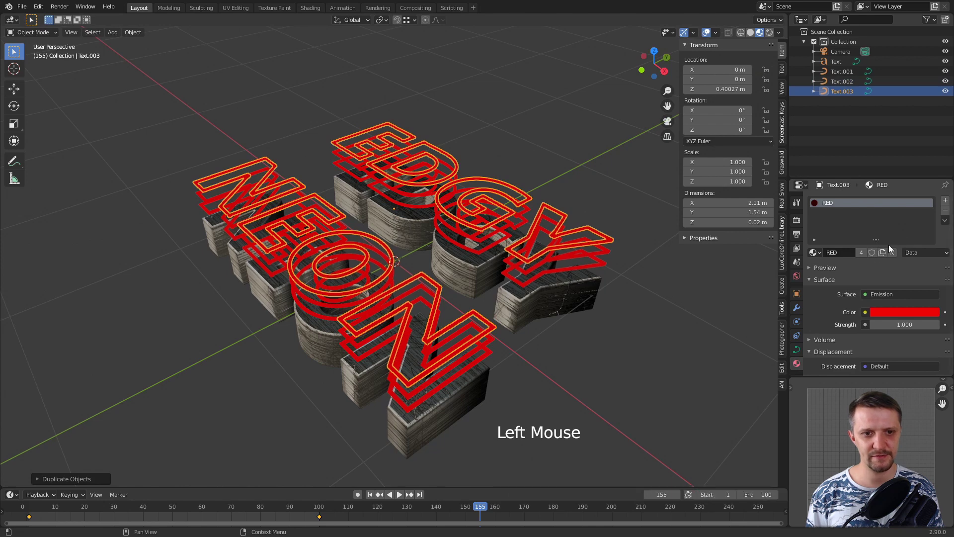
left_click(868, 256)
left_click(850, 257)
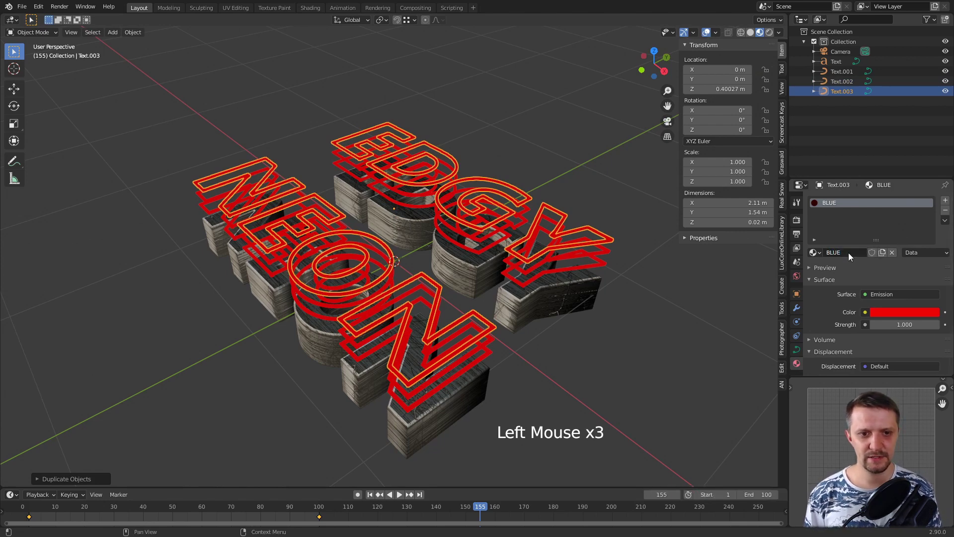
left_click(890, 315)
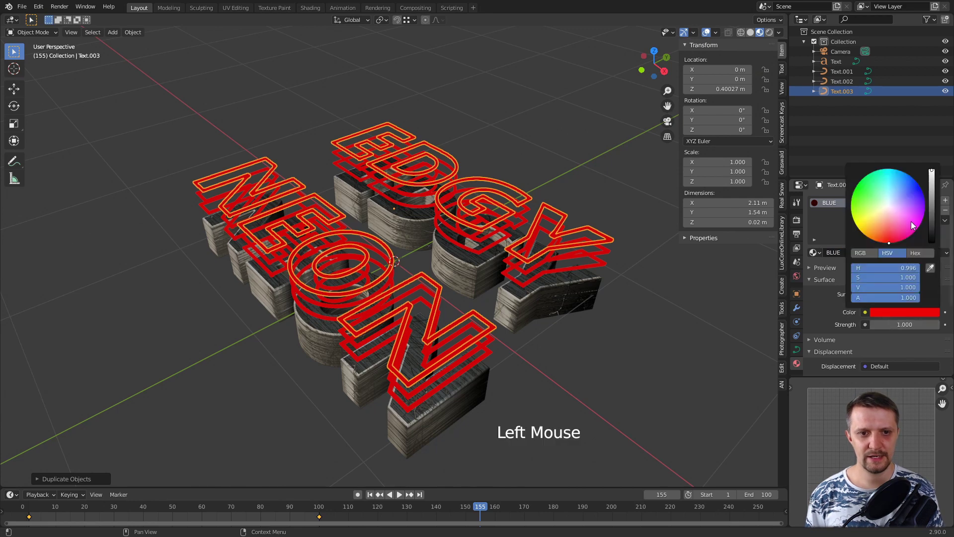
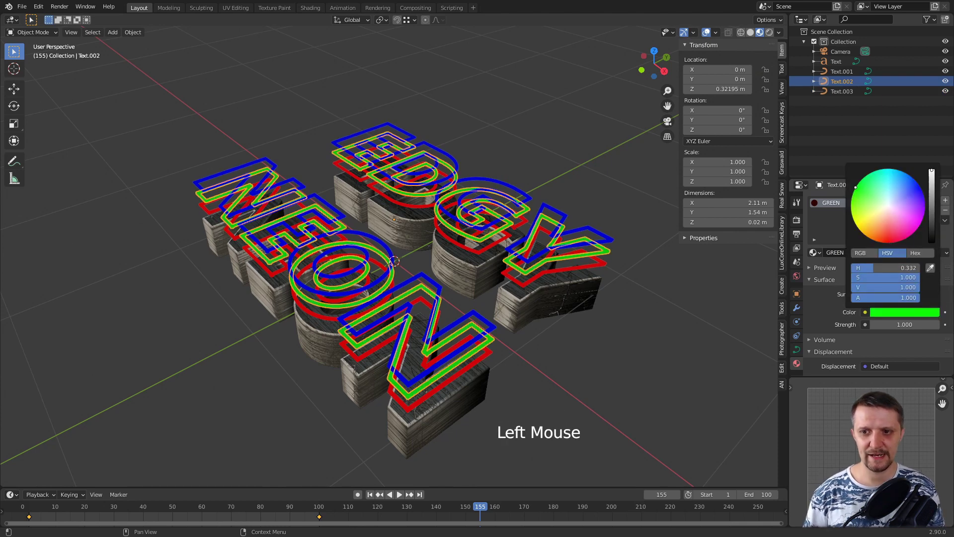
left_click(608, 126)
Preview the three stacked outlines animating through the camera view.
scroll("down", 3)
key("KP_0")
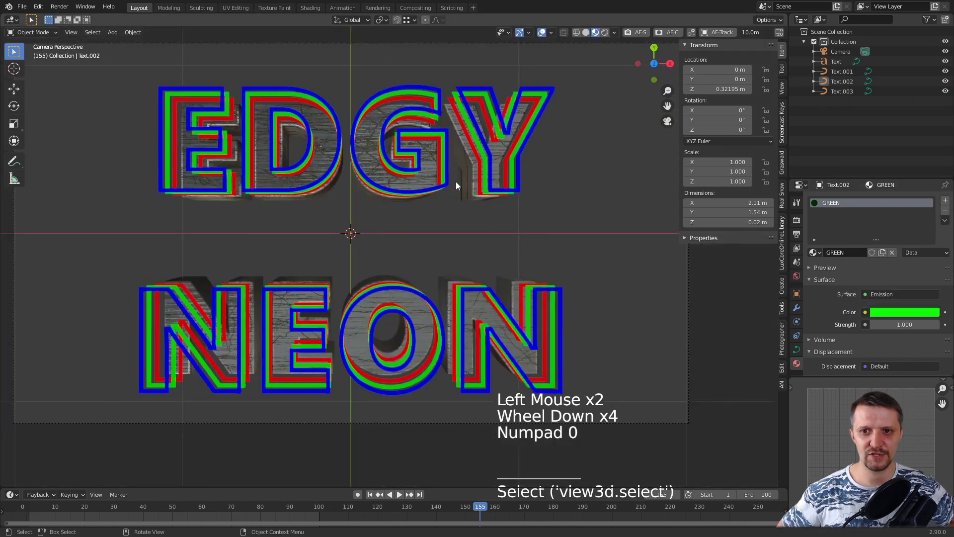
scroll("up", 3)
scroll("down", 3)
key("space")
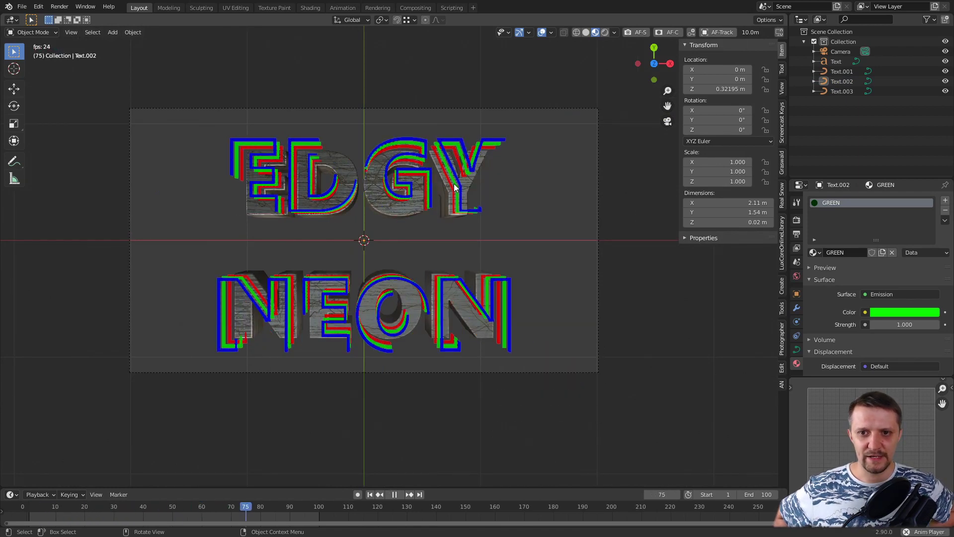
key("space")
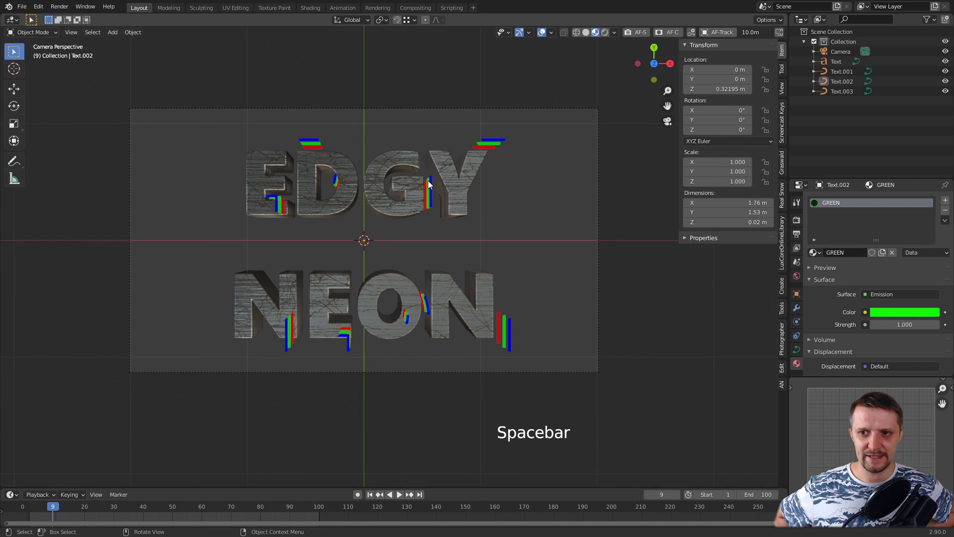
key("space")
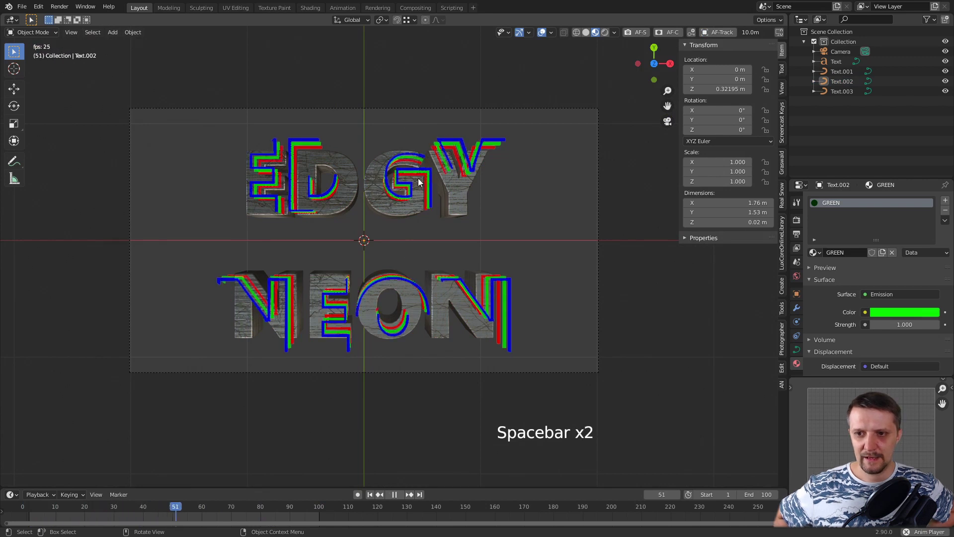
key("space")
Slide the blue outline's two keyframes about 40 frames later in the Timeline.
left_click(309, 147)
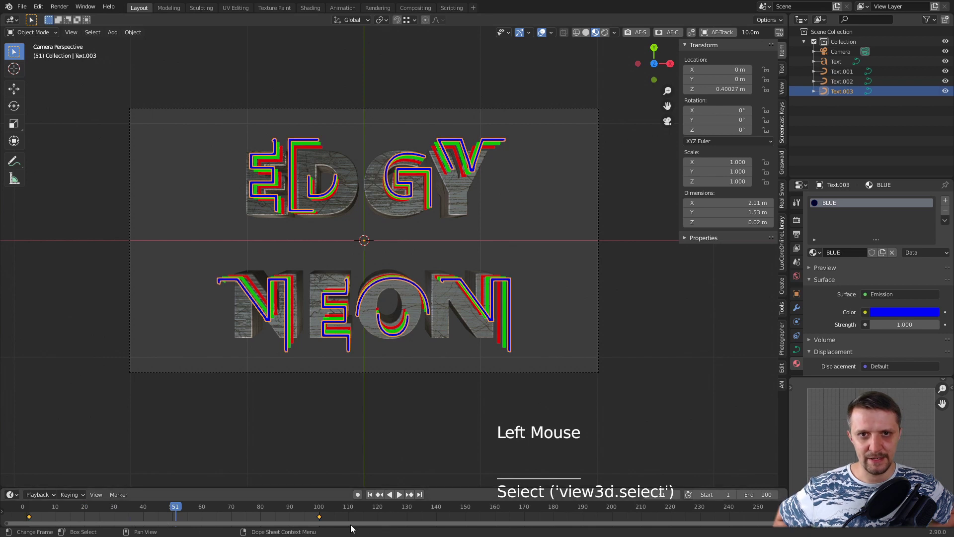
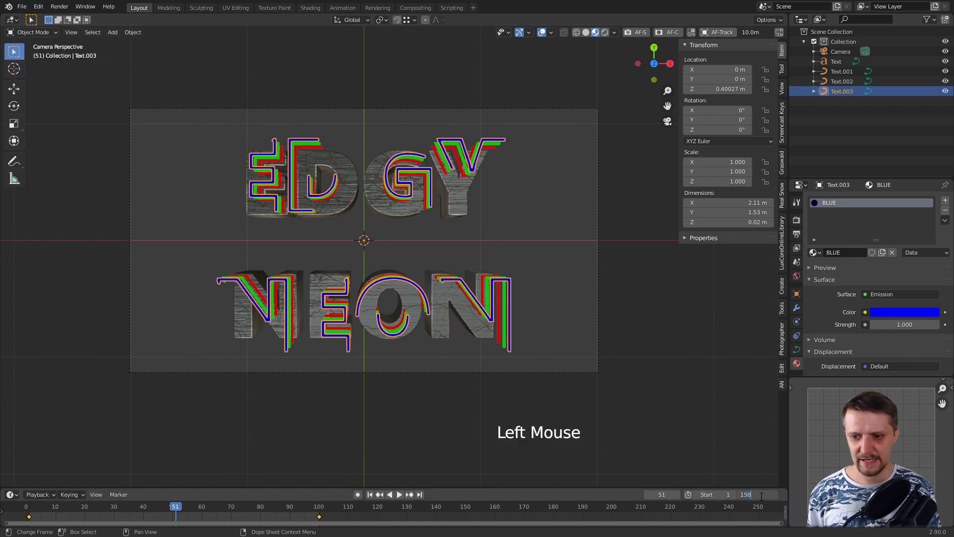
left_click(337, 517)
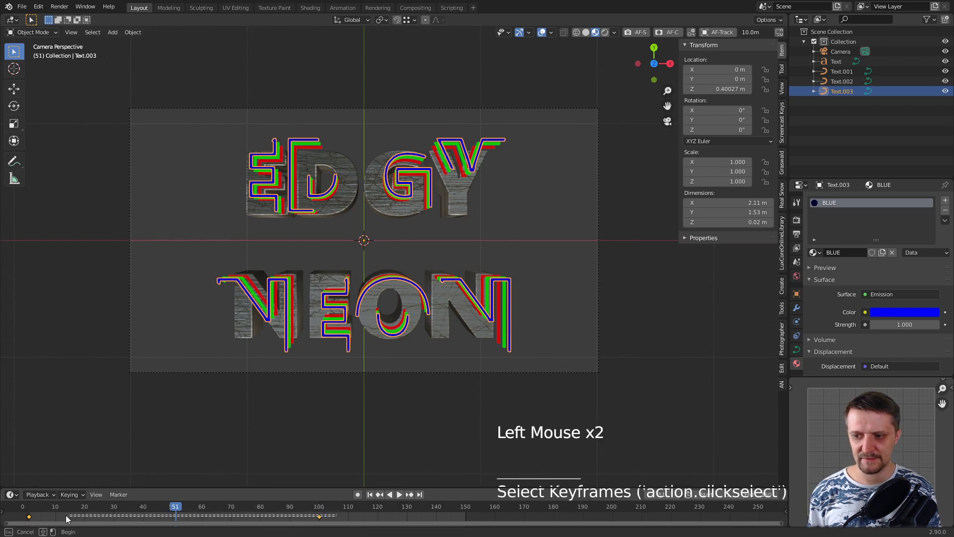
left_click(23, 518)
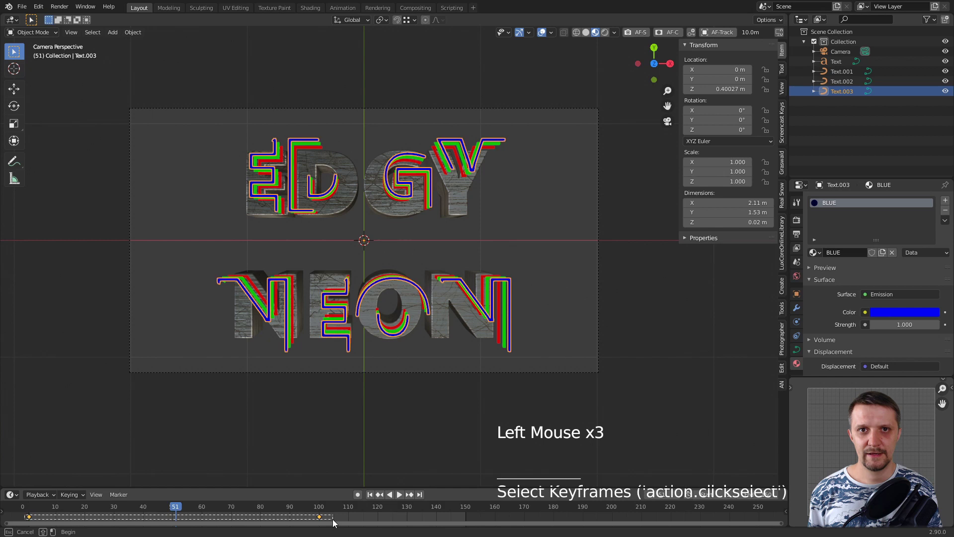
left_click(323, 518)
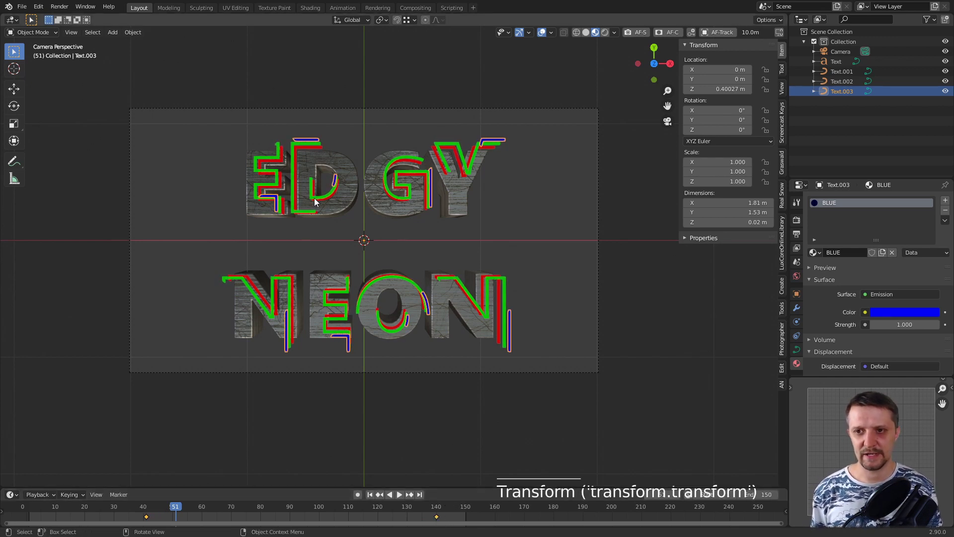
Slide the green outline's keyframes later in the Timeline to delay its drawing.
left_click(318, 201)
left_click(335, 518)
left_click(33, 522)
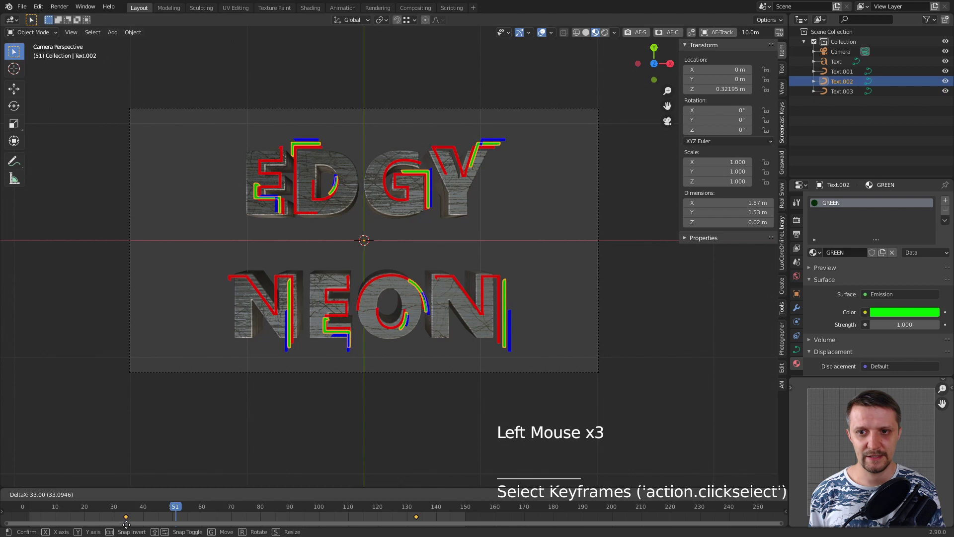
left_click(537, 187)
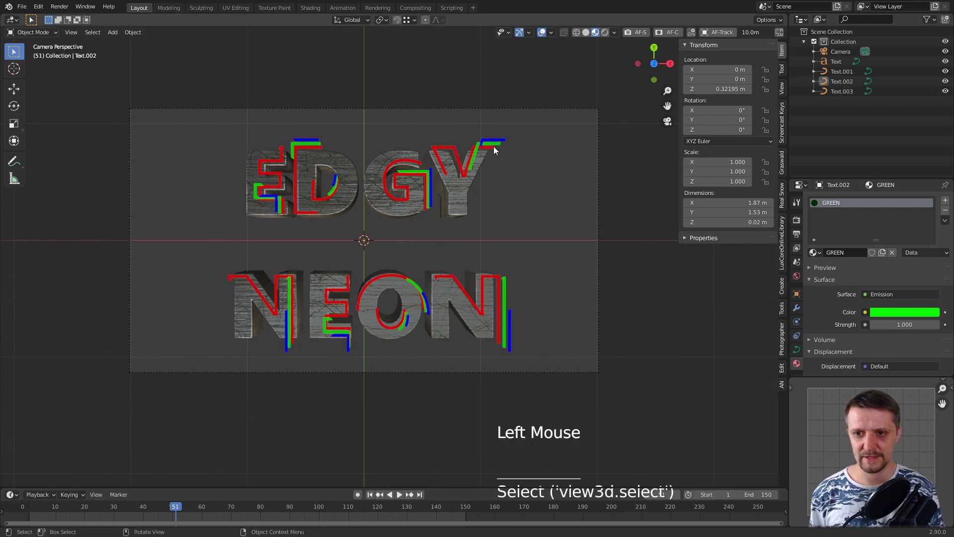
Nudge the green and red outlines sideways off-centre and play back the offset tubes.
scroll("up", 3)
middle_click(521, 202)
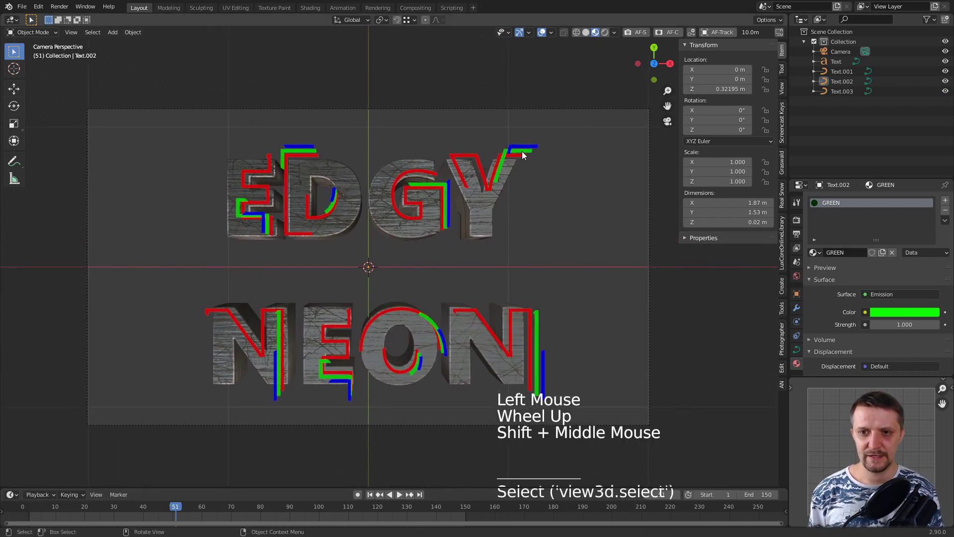
left_click(525, 155)
key("Tab")
key("Tab")
key("g")
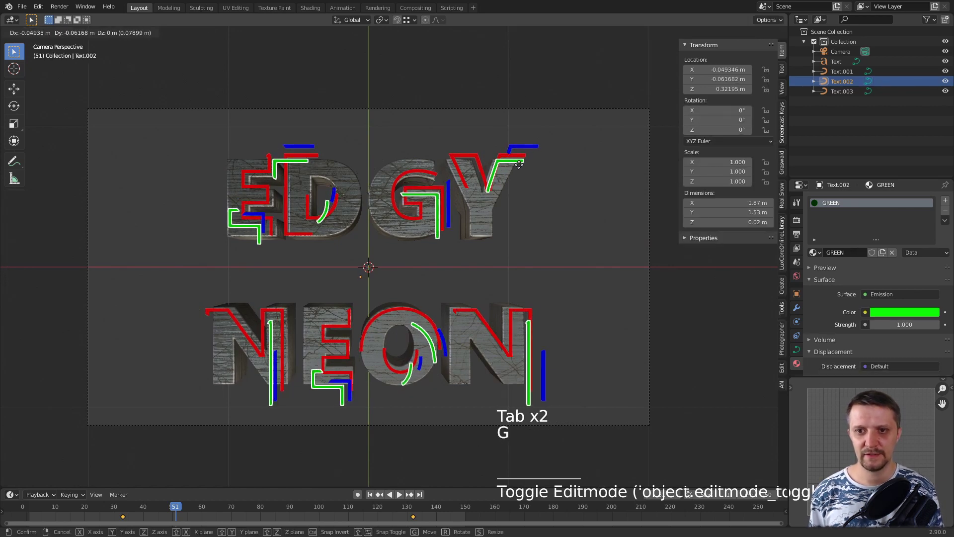
key("space")
key("space")
key("g")
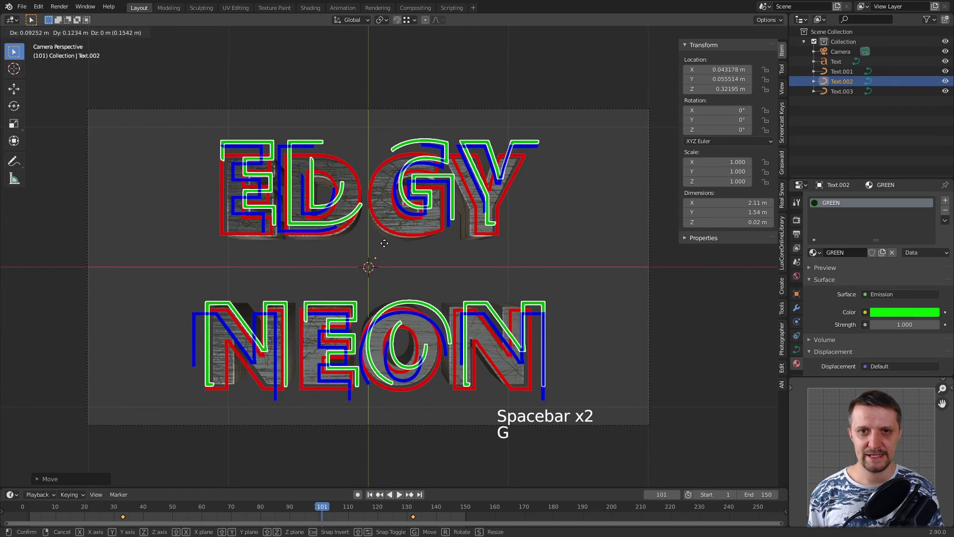
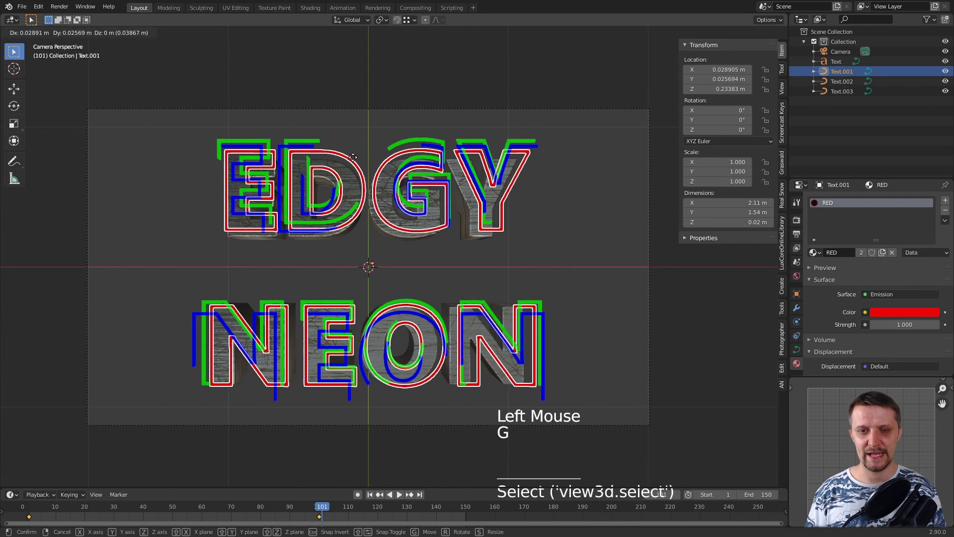
key("space")
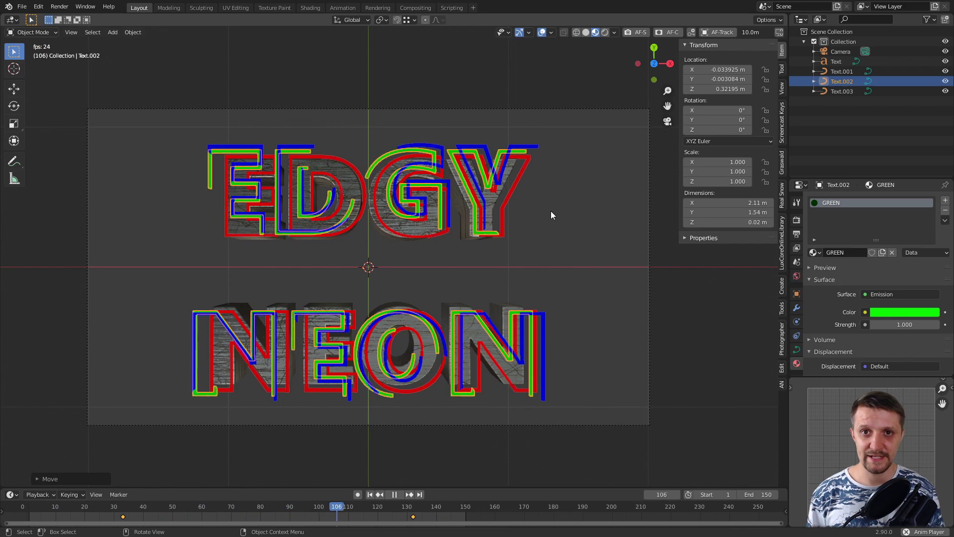